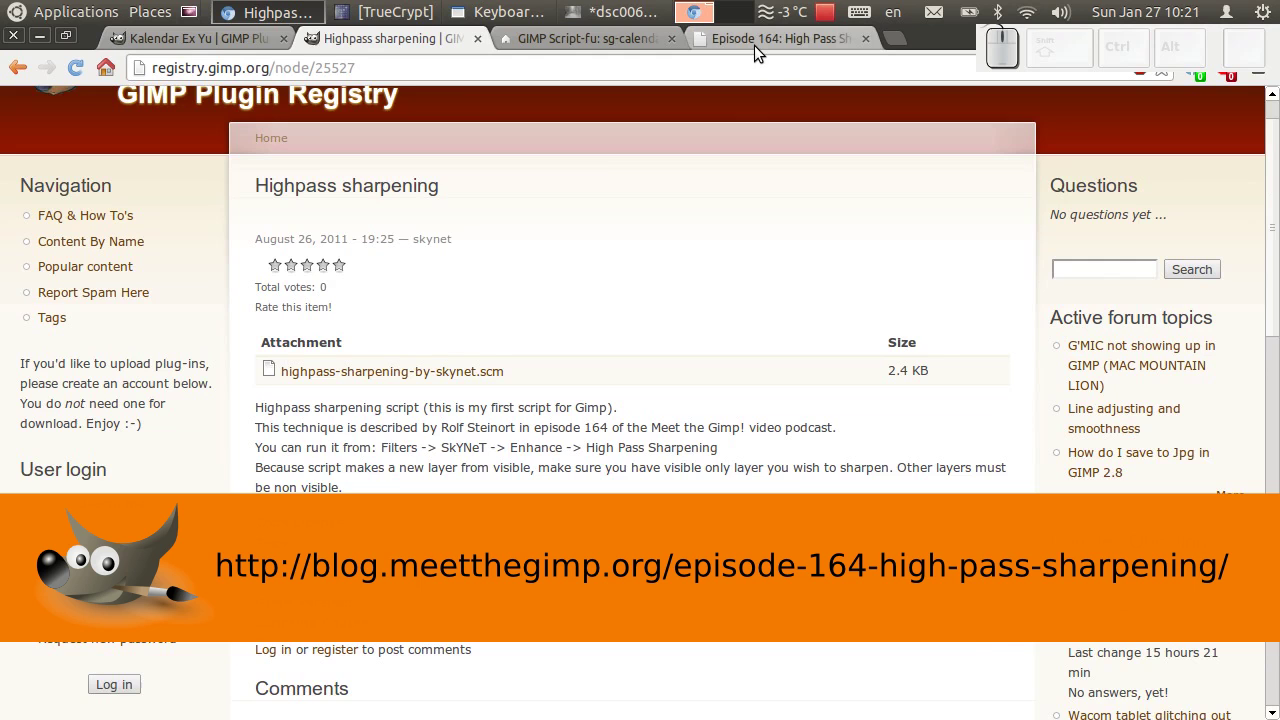
# Read through the Episode 164 High Pass Sharpening article down to the plugin registry link
pyautogui.click(762, 51)
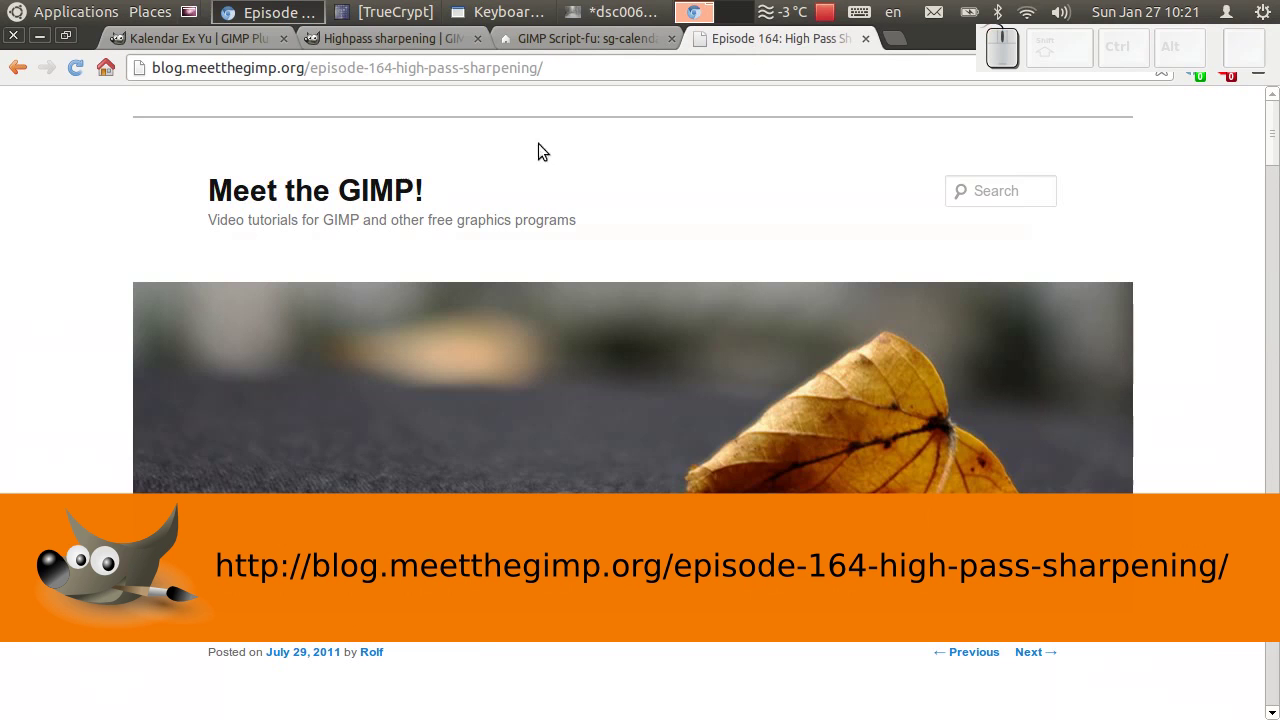
pyautogui.scroll(-3)
pyautogui.scroll(-3)
pyautogui.scroll(-3)
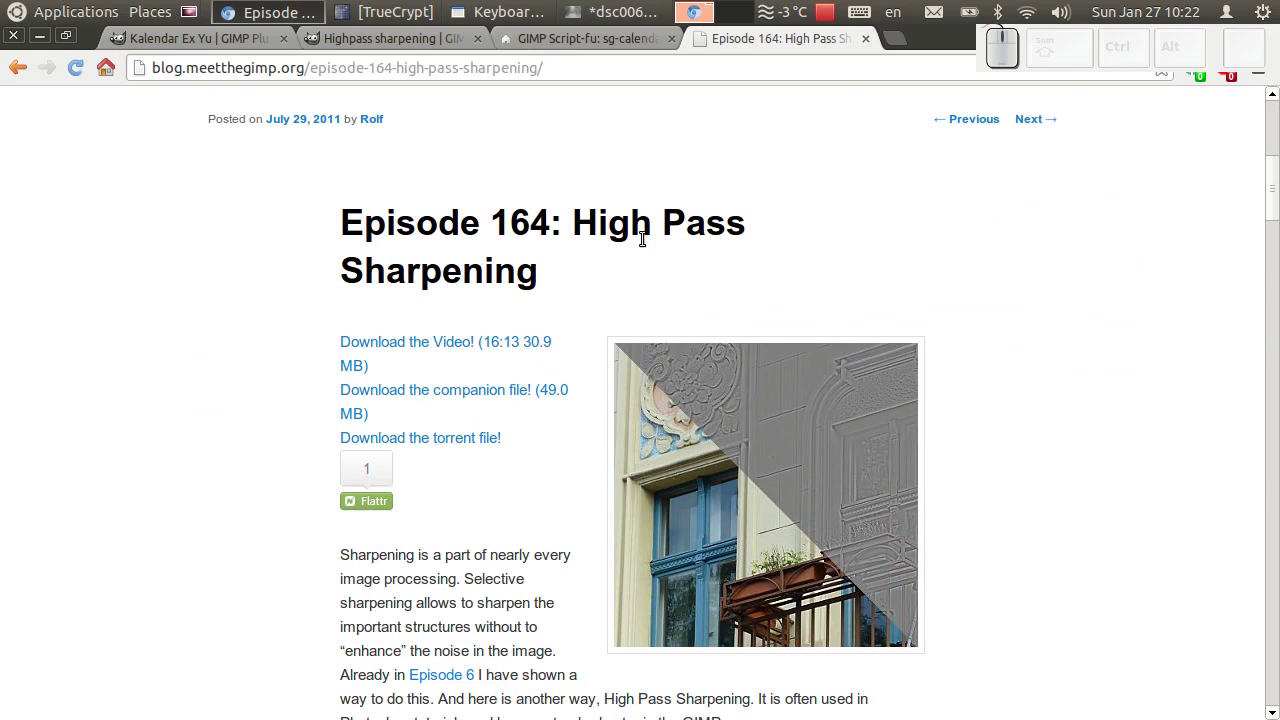
pyautogui.scroll(-3)
pyautogui.scroll(-3)
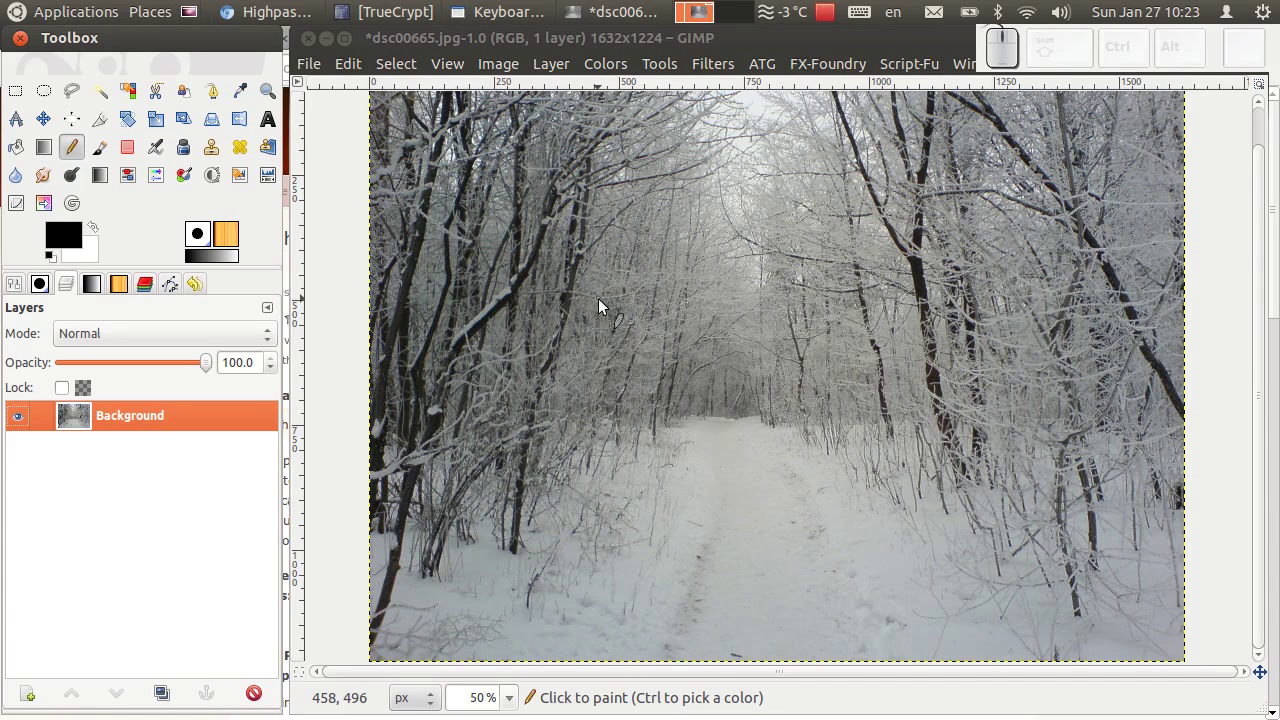
pyautogui.click(717, 74)
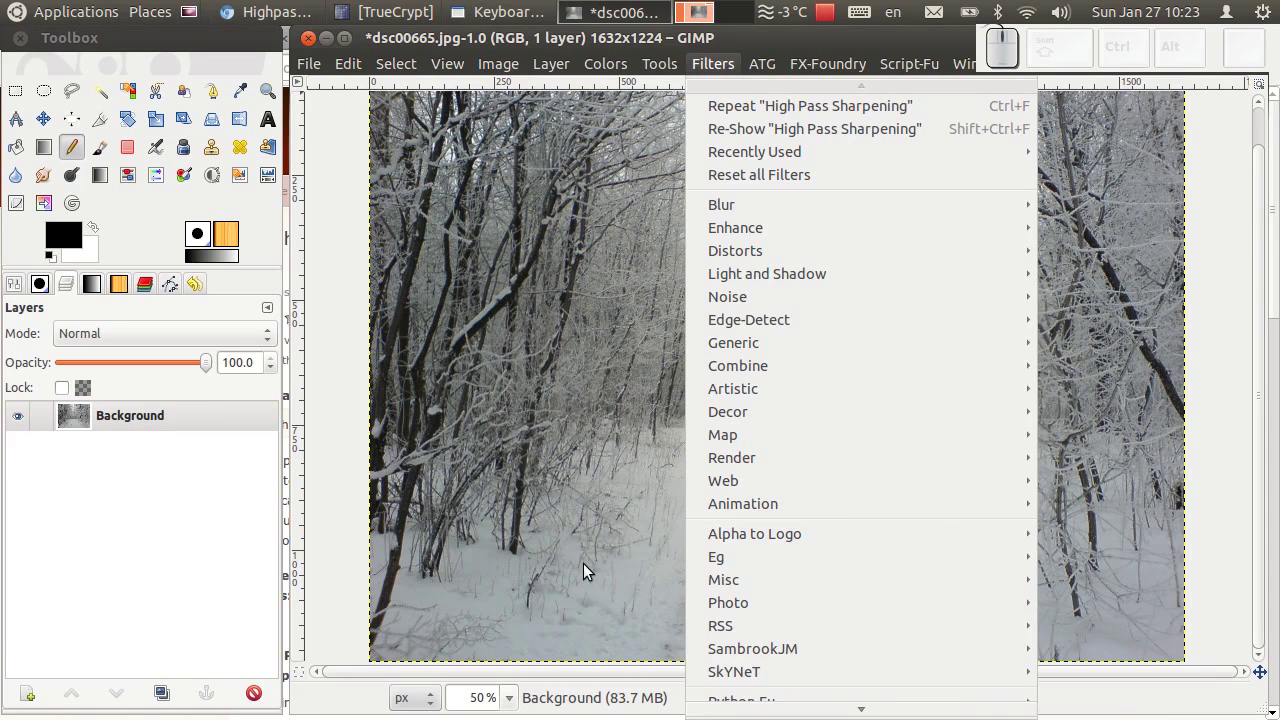
pyautogui.click(103, 497)
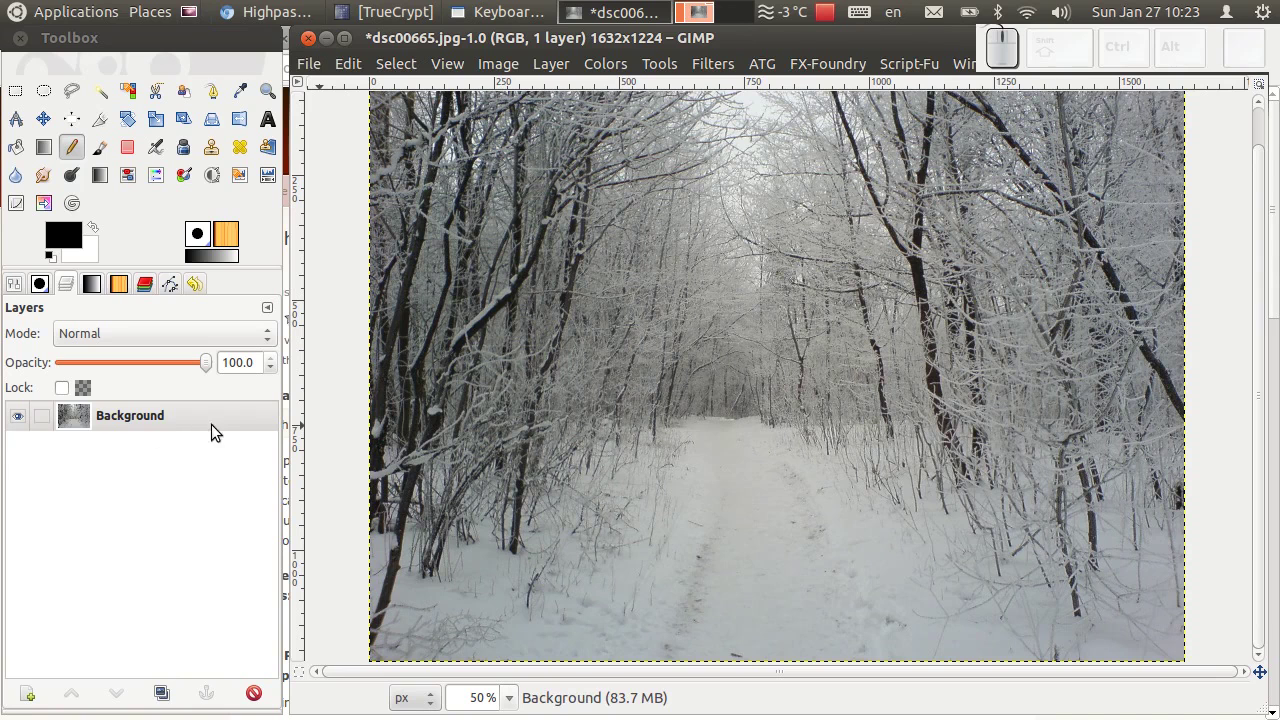
pyautogui.click(20, 422)
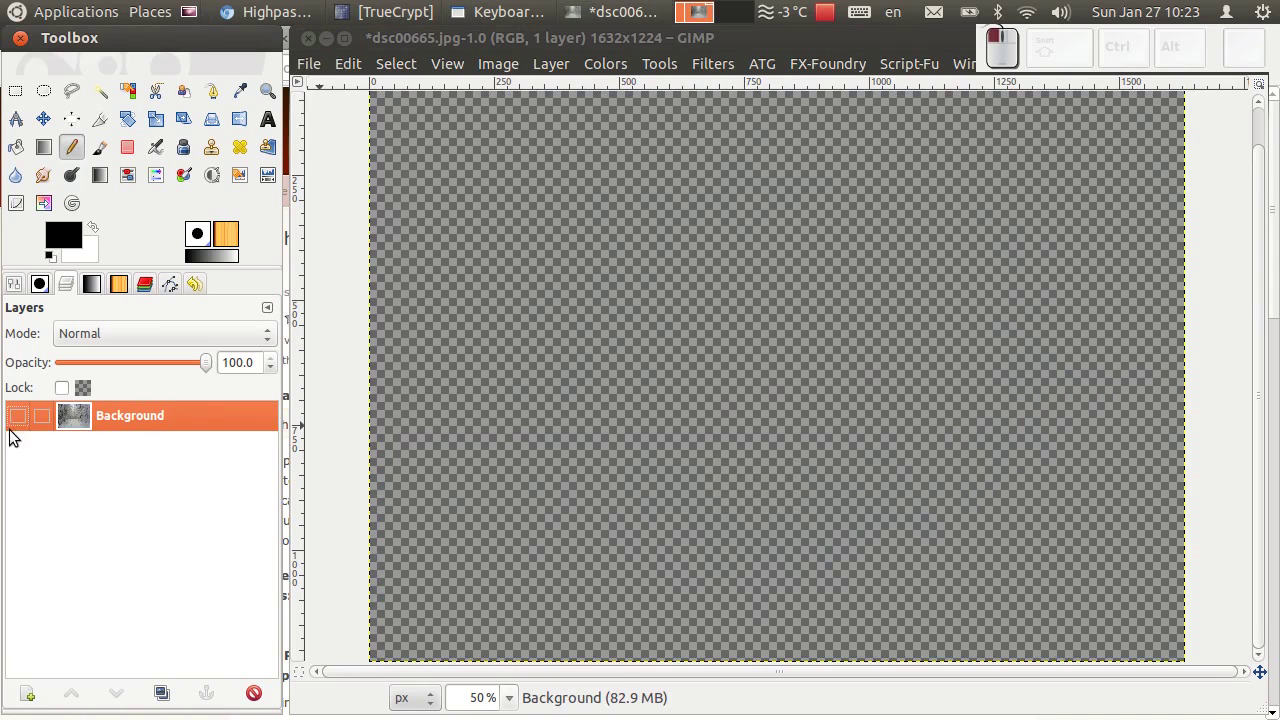
pyautogui.click(22, 417)
pyautogui.moveTo(18, 424); pyautogui.dragTo(18, 424)
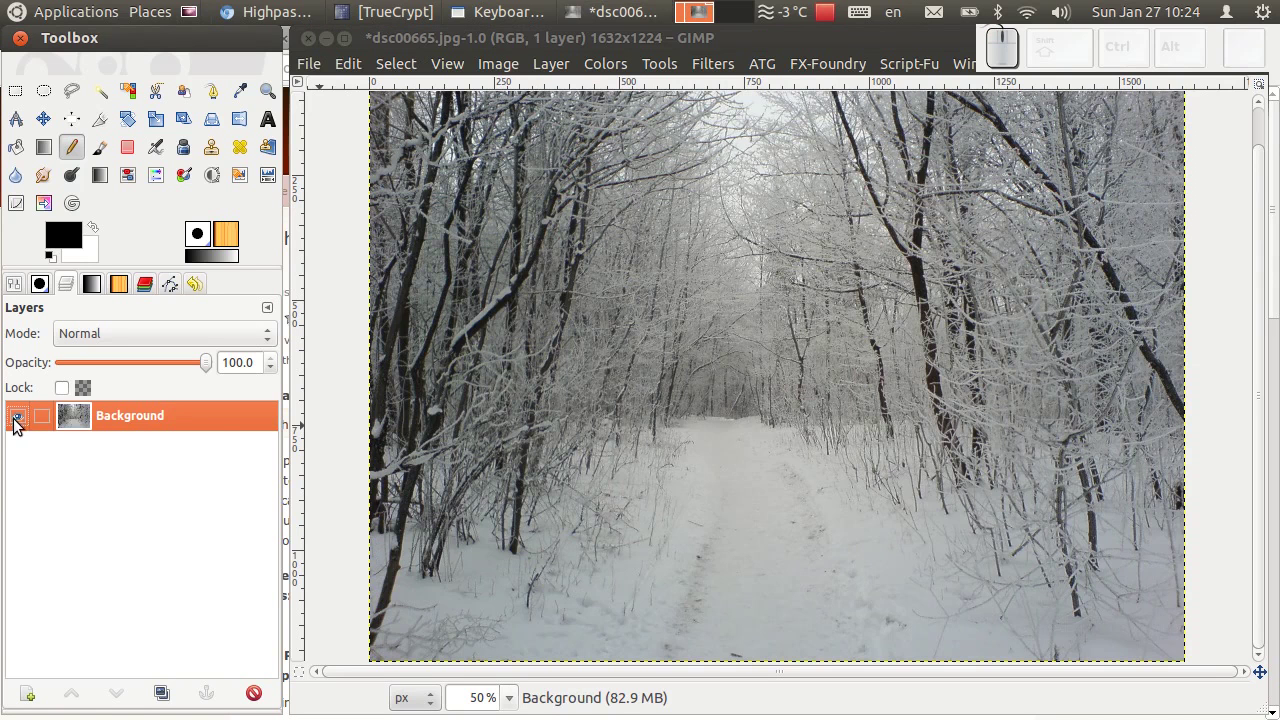
pyautogui.click(17, 417)
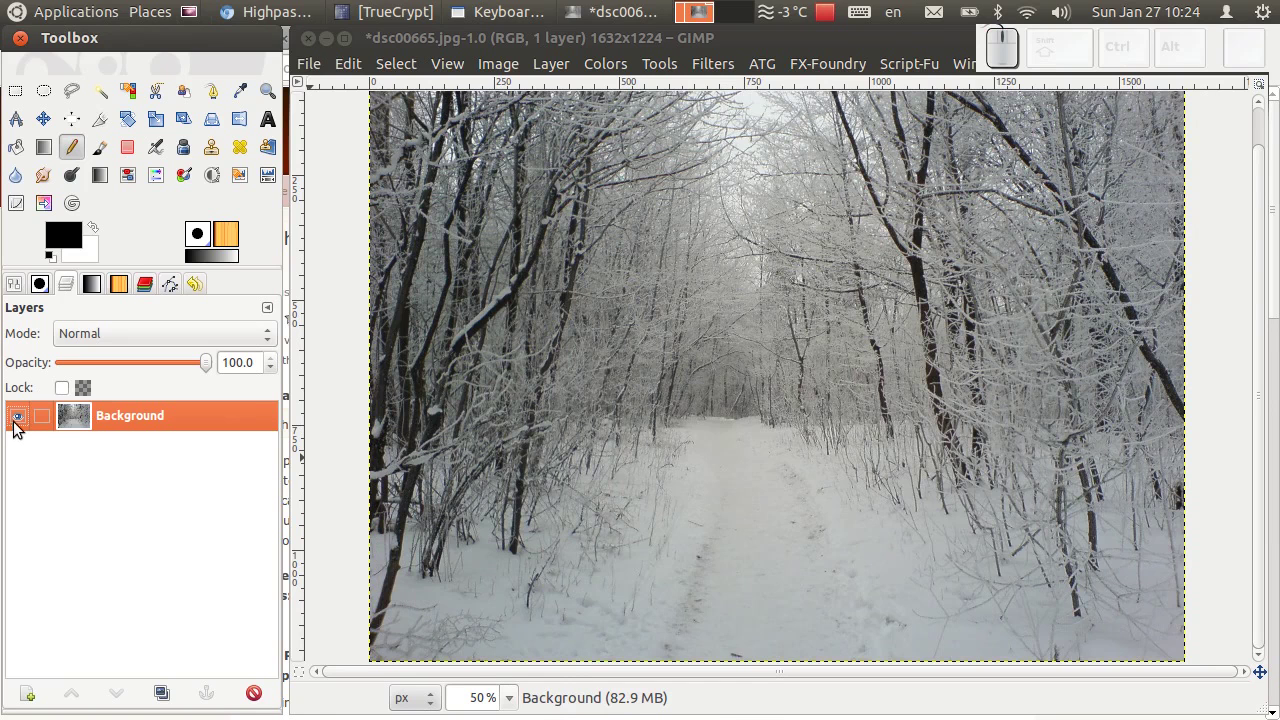
pyautogui.moveTo(21, 428); pyautogui.dragTo(25, 462)
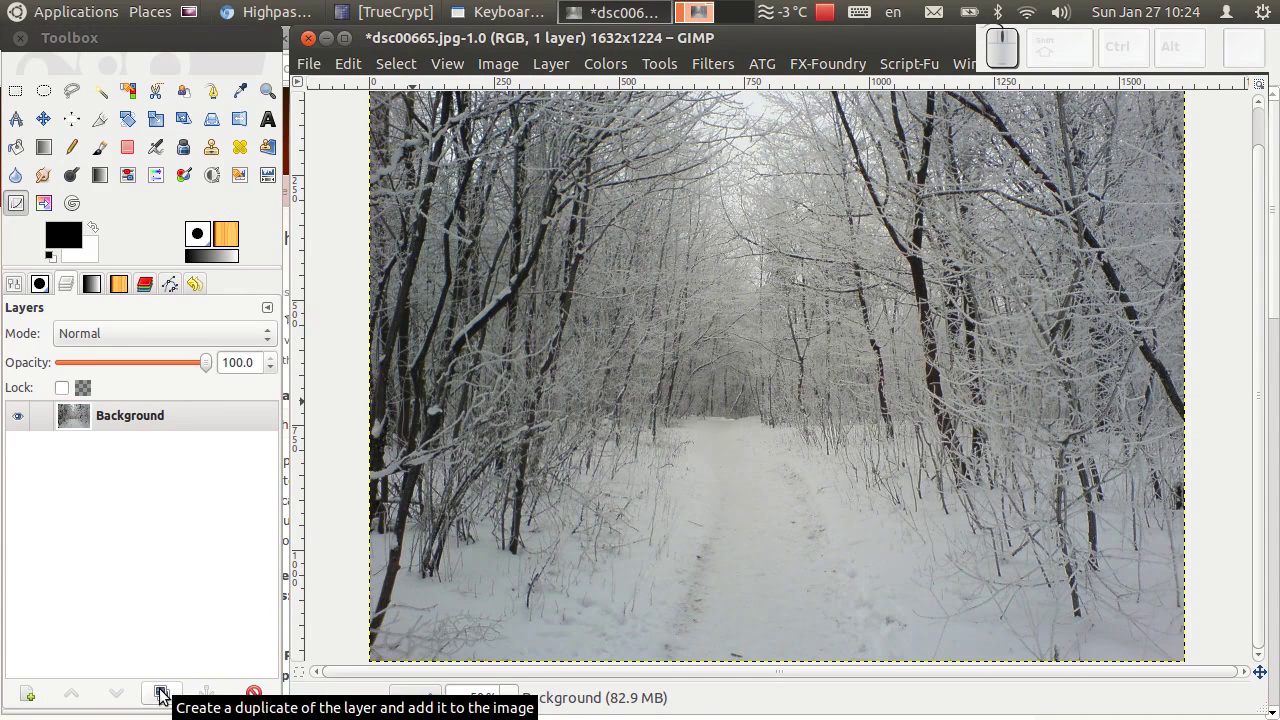
# Duplicate the Background layer and boost the copy's contrast with an S-curve in Curves
pyautogui.click(167, 696)
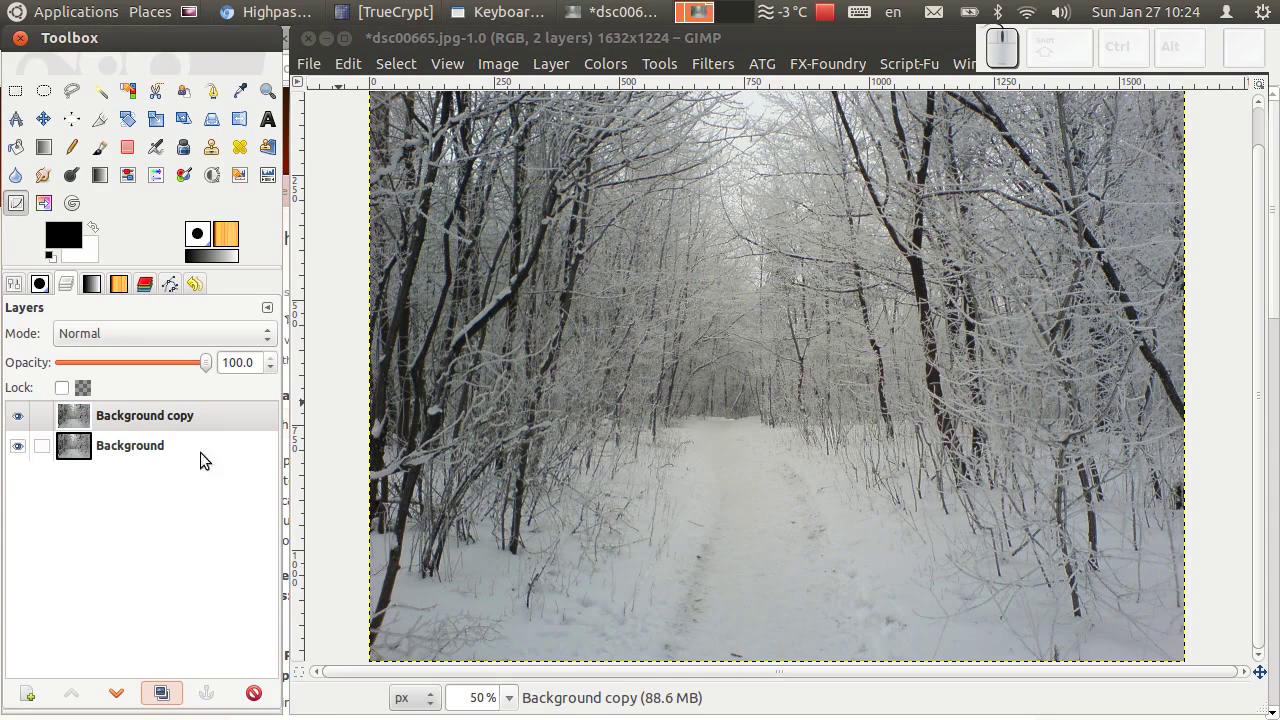
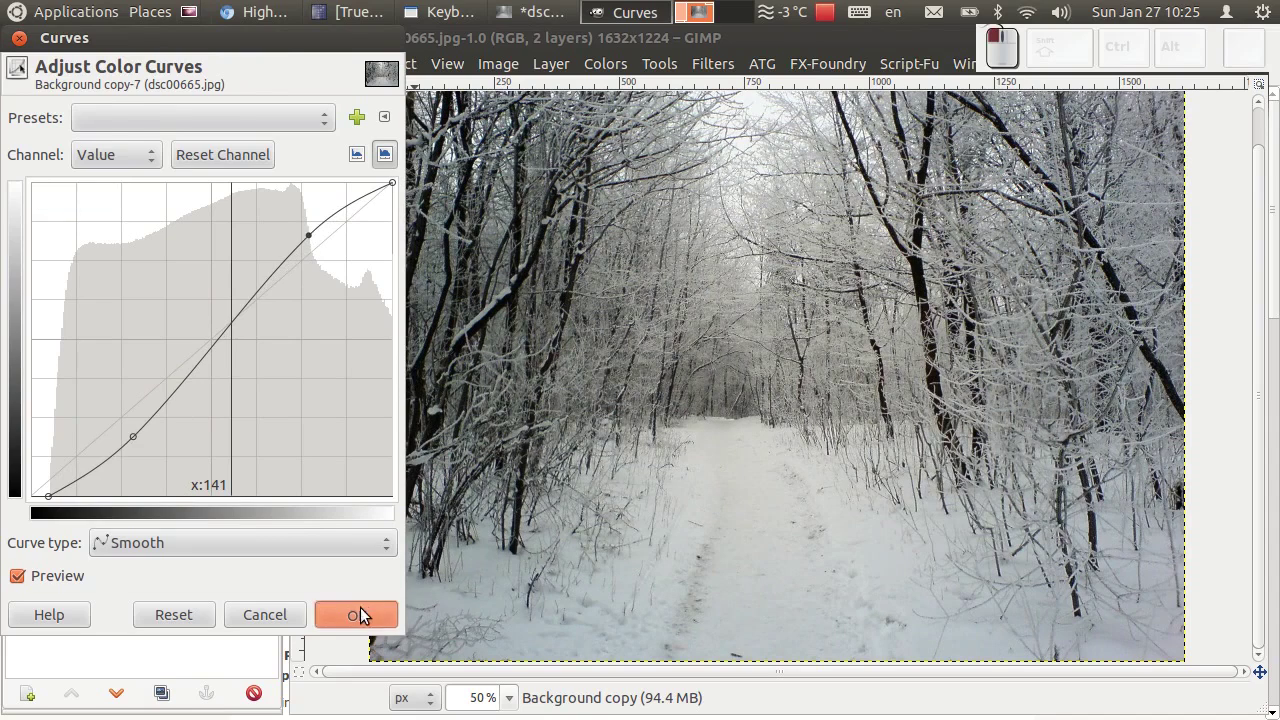
pyautogui.click(32, 423)
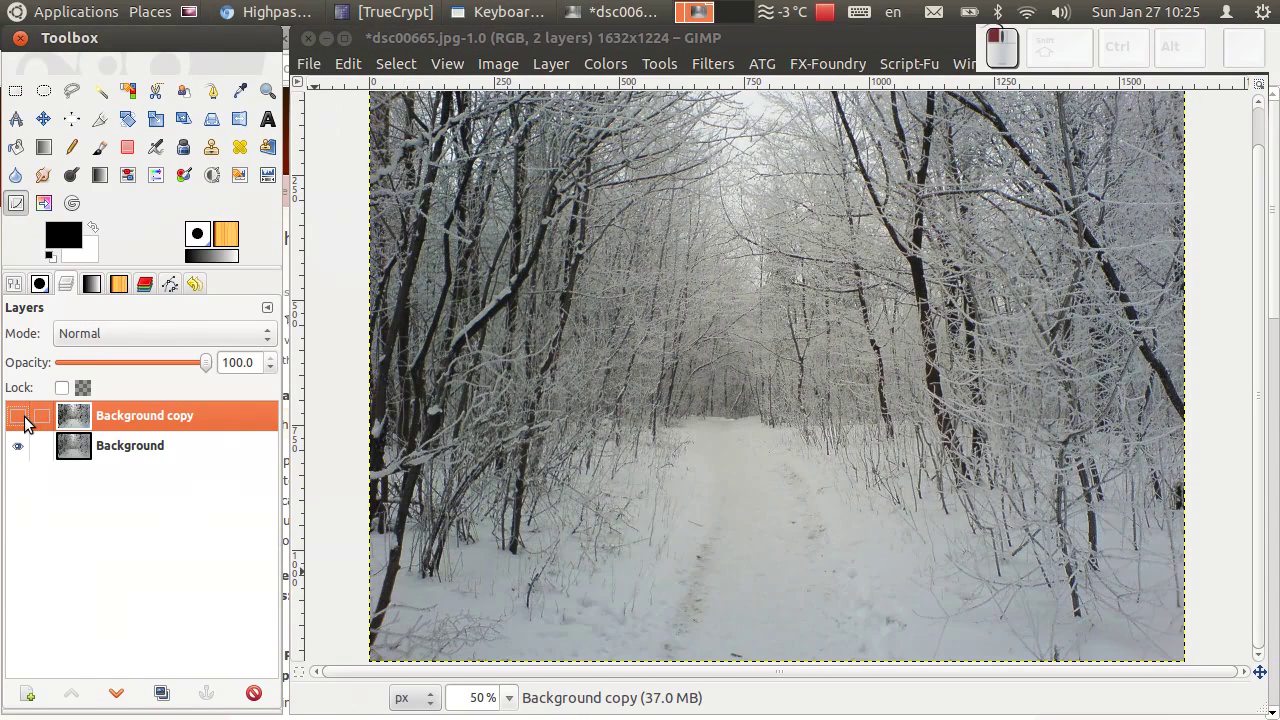
pyautogui.click(30, 423)
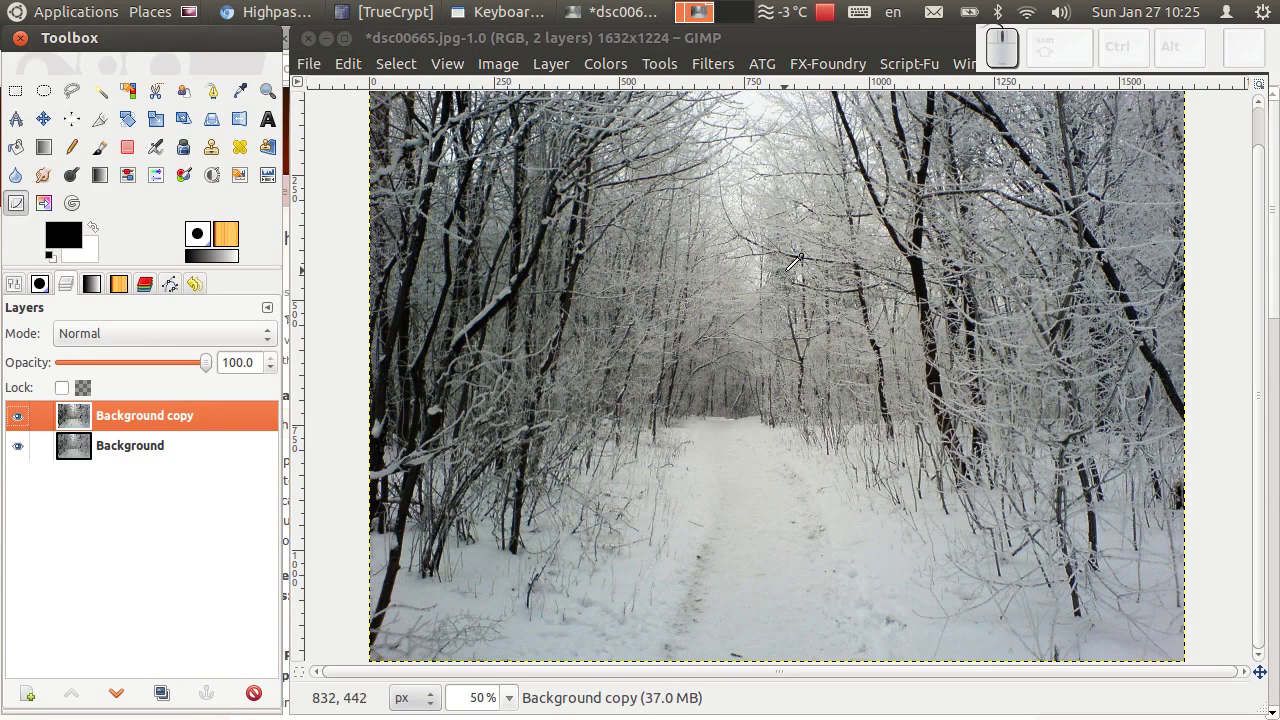
# Toggle layer visibility to compare the copy with the original, leaving the copy shown
pyautogui.moveTo(22, 455); pyautogui.dragTo(102, 444)
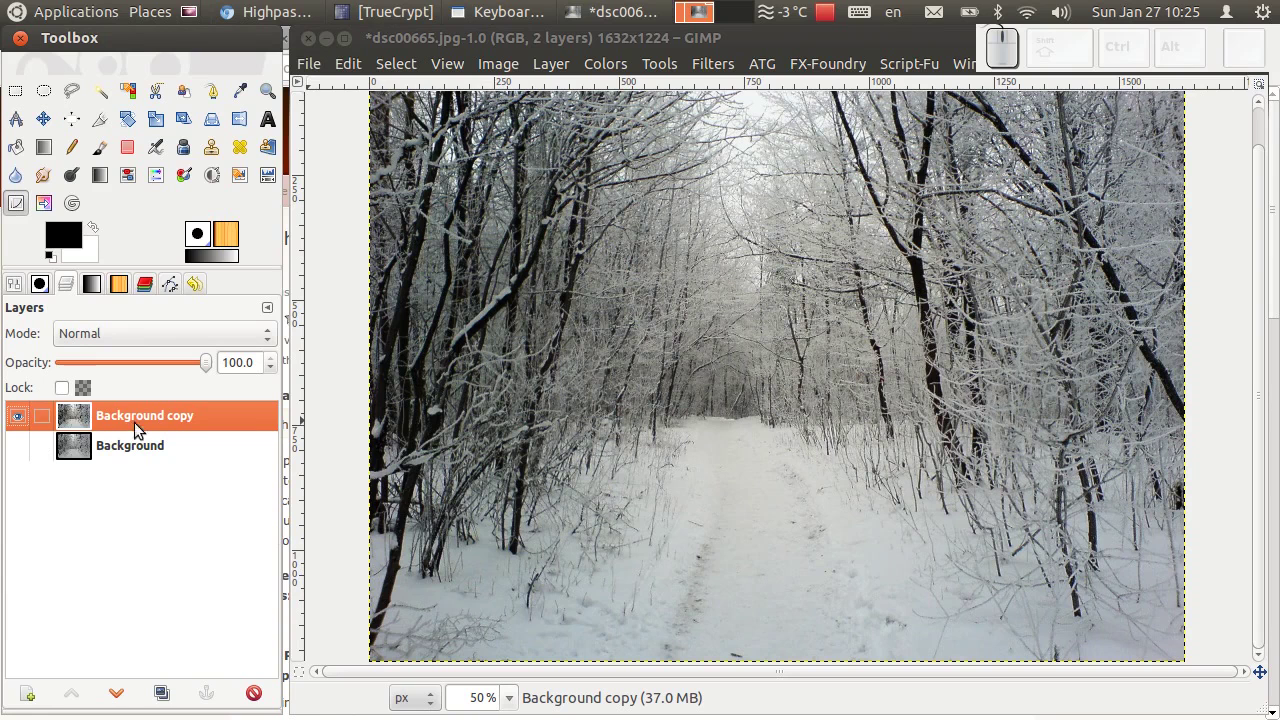
pyautogui.click(143, 412)
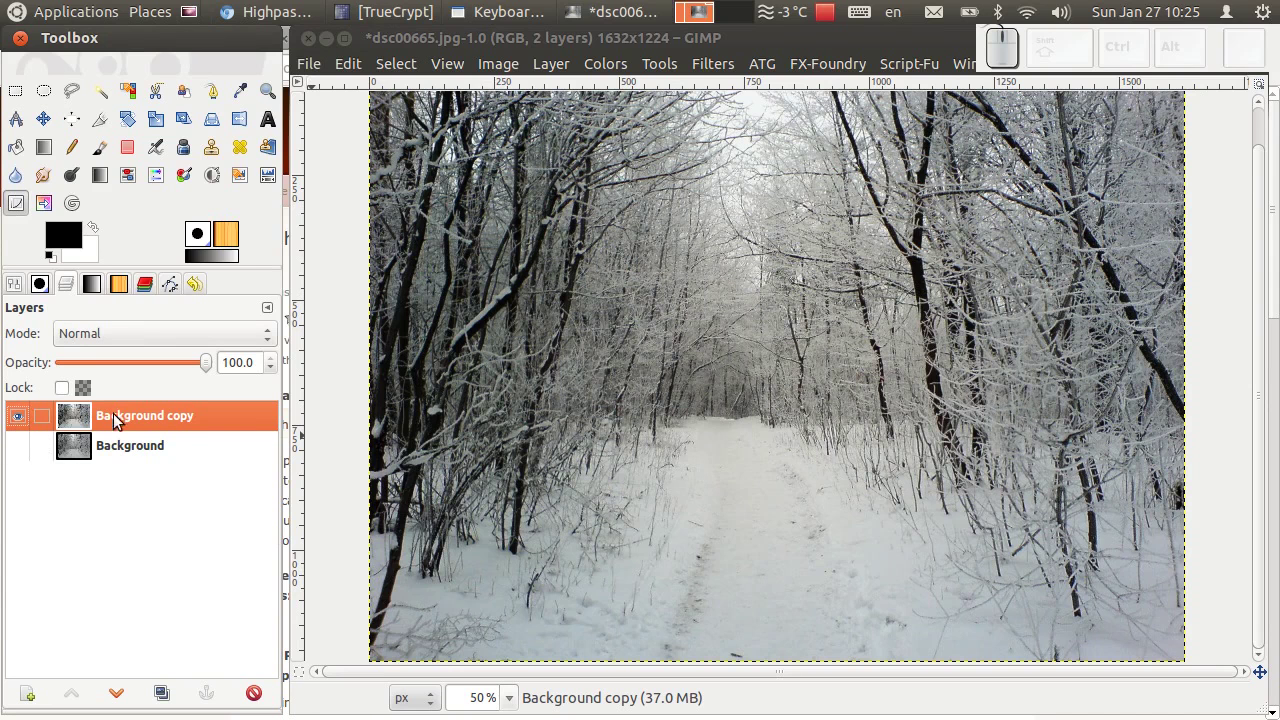
pyautogui.click(22, 425)
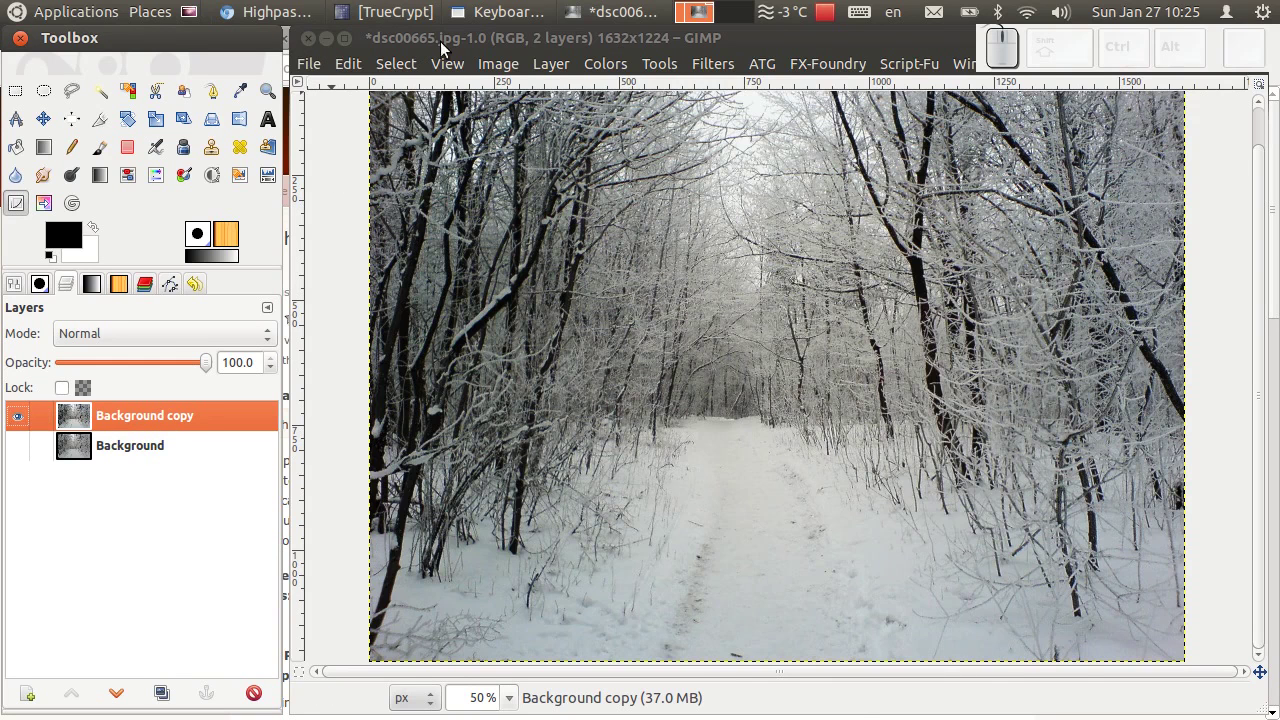
# Run SkyNeT High Pass Sharpening at radius 10 and select the new Highpass Sharpened layer
pyautogui.click(726, 67)
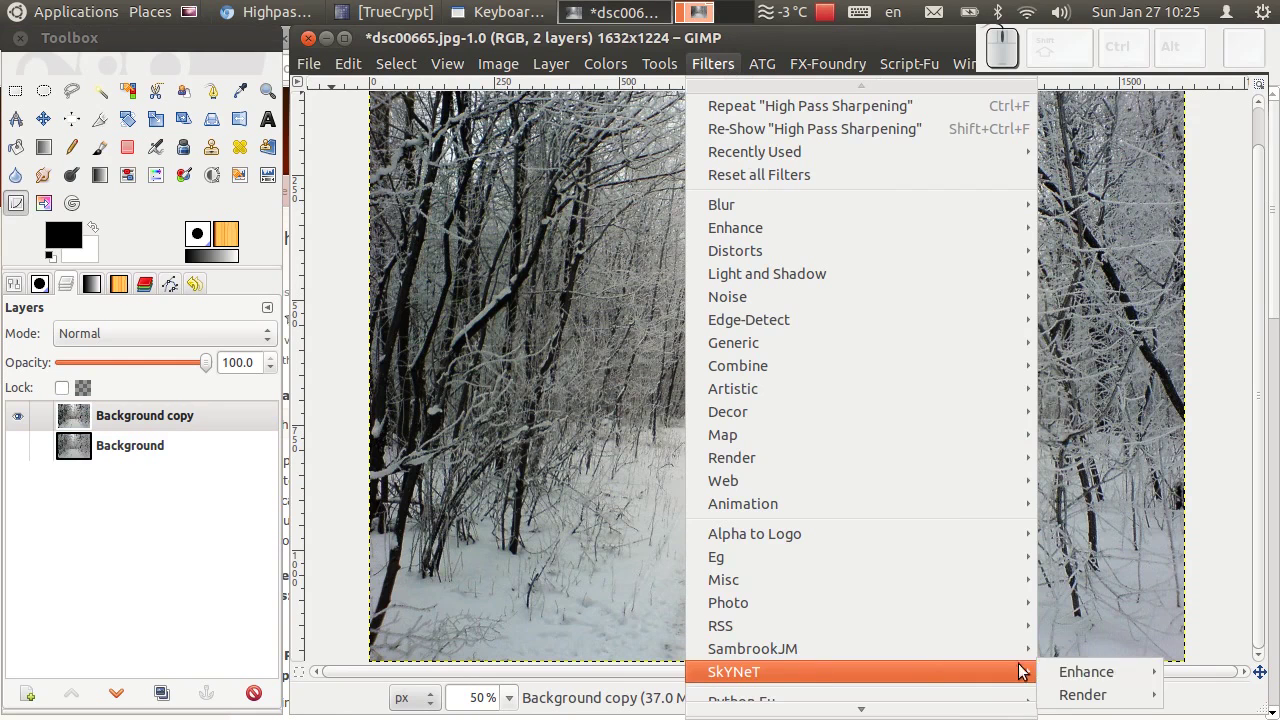
pyautogui.click(977, 685)
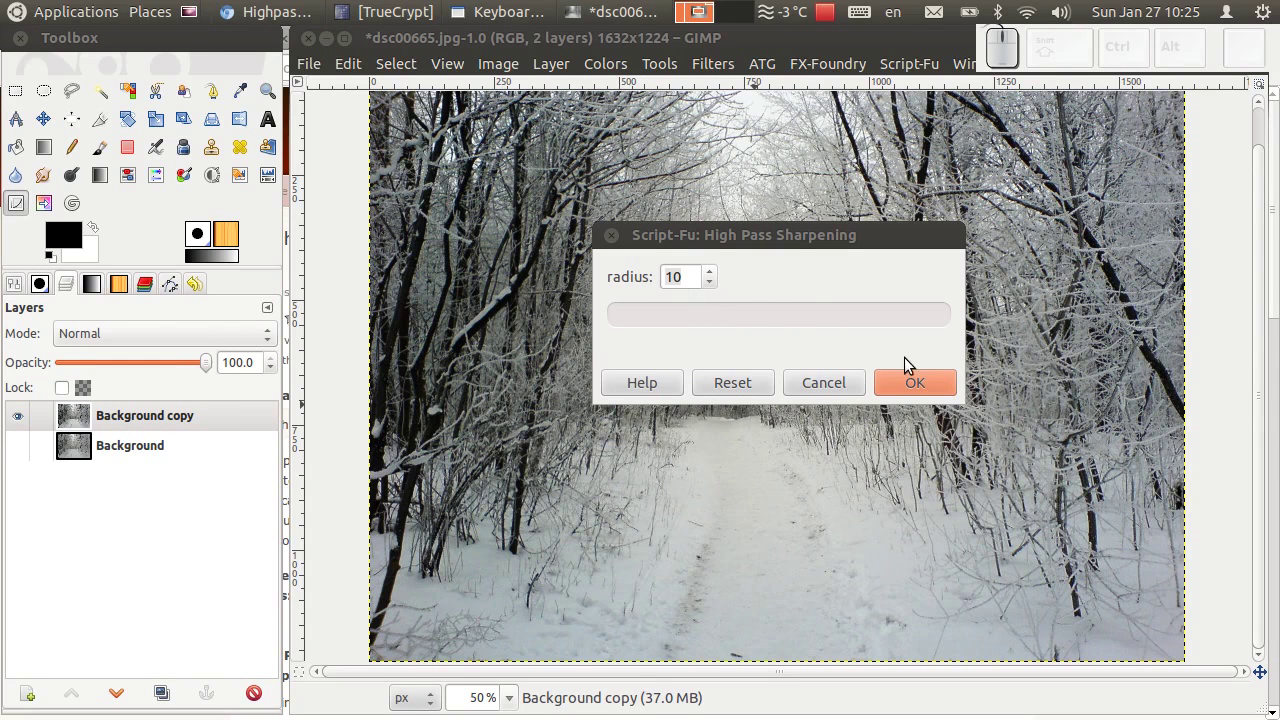
pyautogui.moveTo(932, 389); pyautogui.dragTo(902, 400)
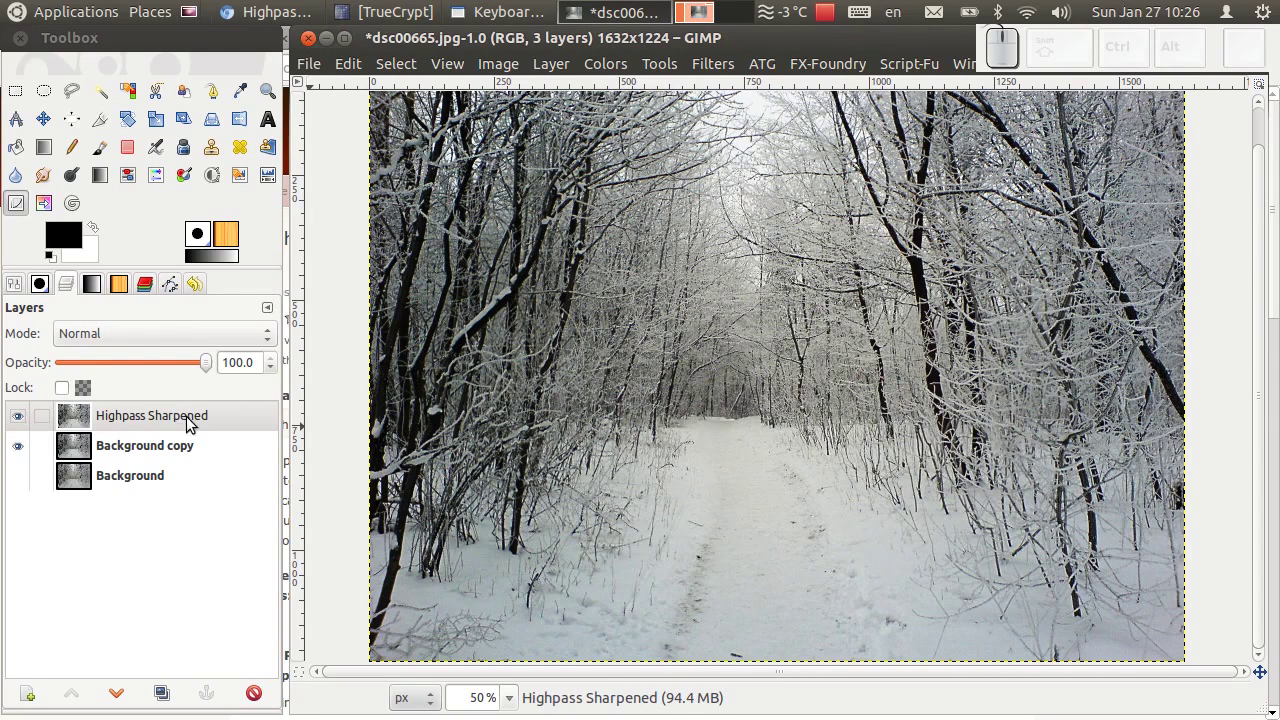
pyautogui.moveTo(197, 425); pyautogui.dragTo(115, 442)
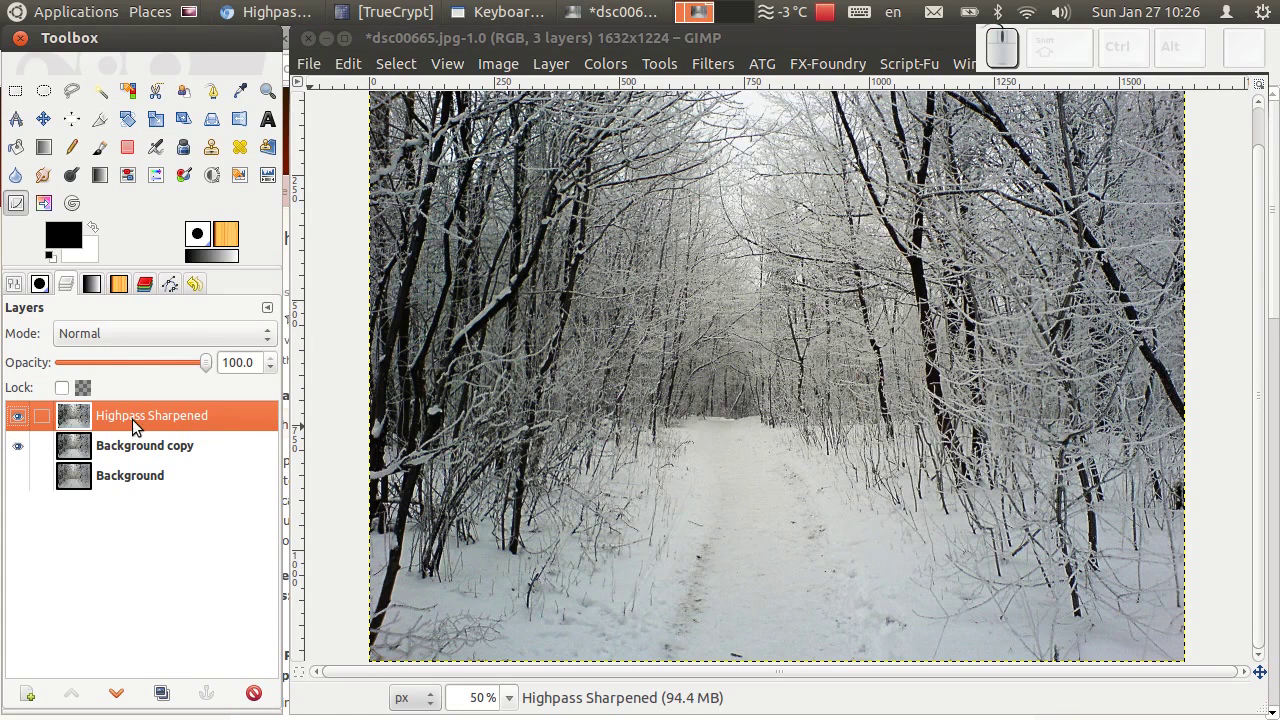
# Toggle the Highpass Sharpened layer at 200% zoom to compare branch detail, then select Background copy
pyautogui.click(17, 424)
pyautogui.click(17, 424)
pyautogui.scroll(3)
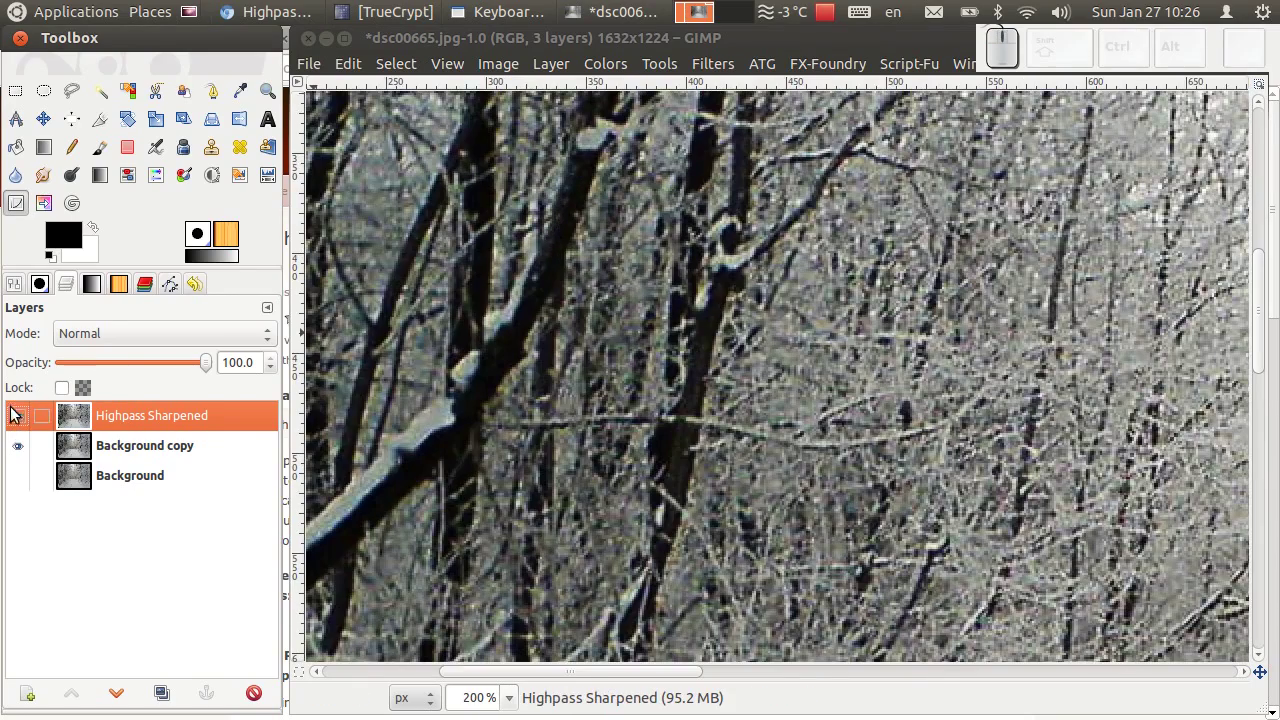
pyautogui.click(20, 419)
pyautogui.click(186, 456)
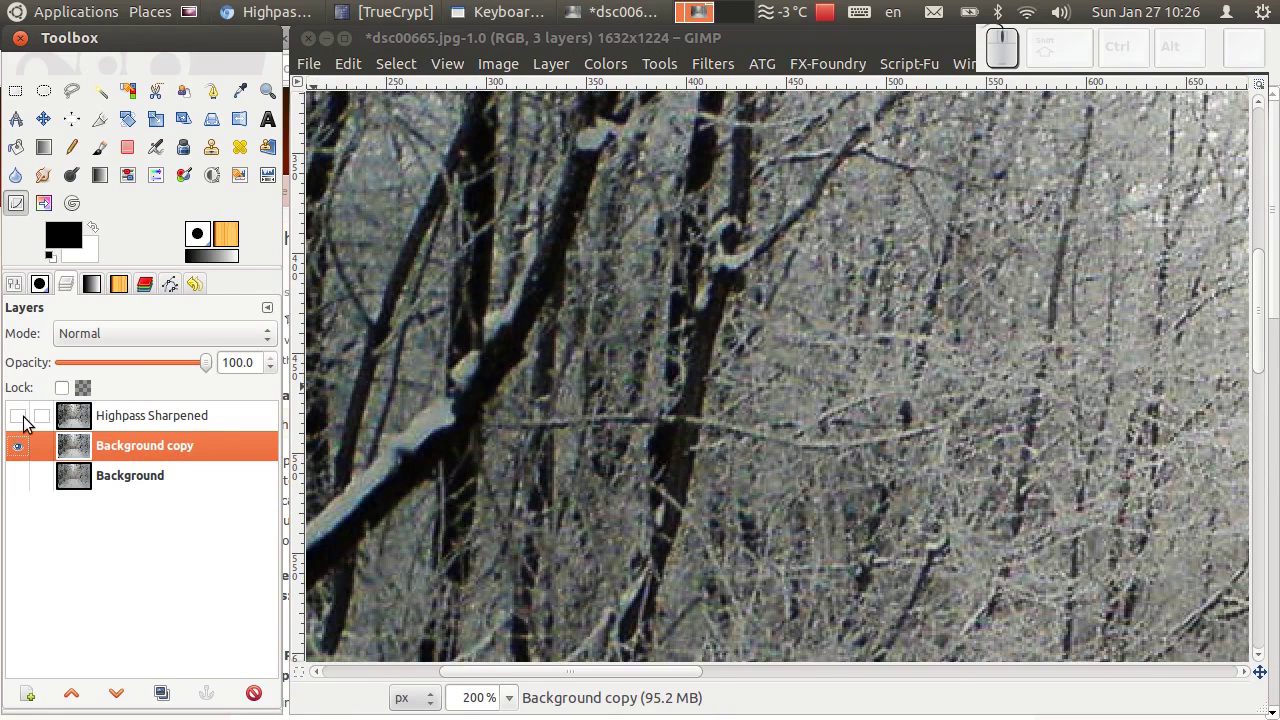
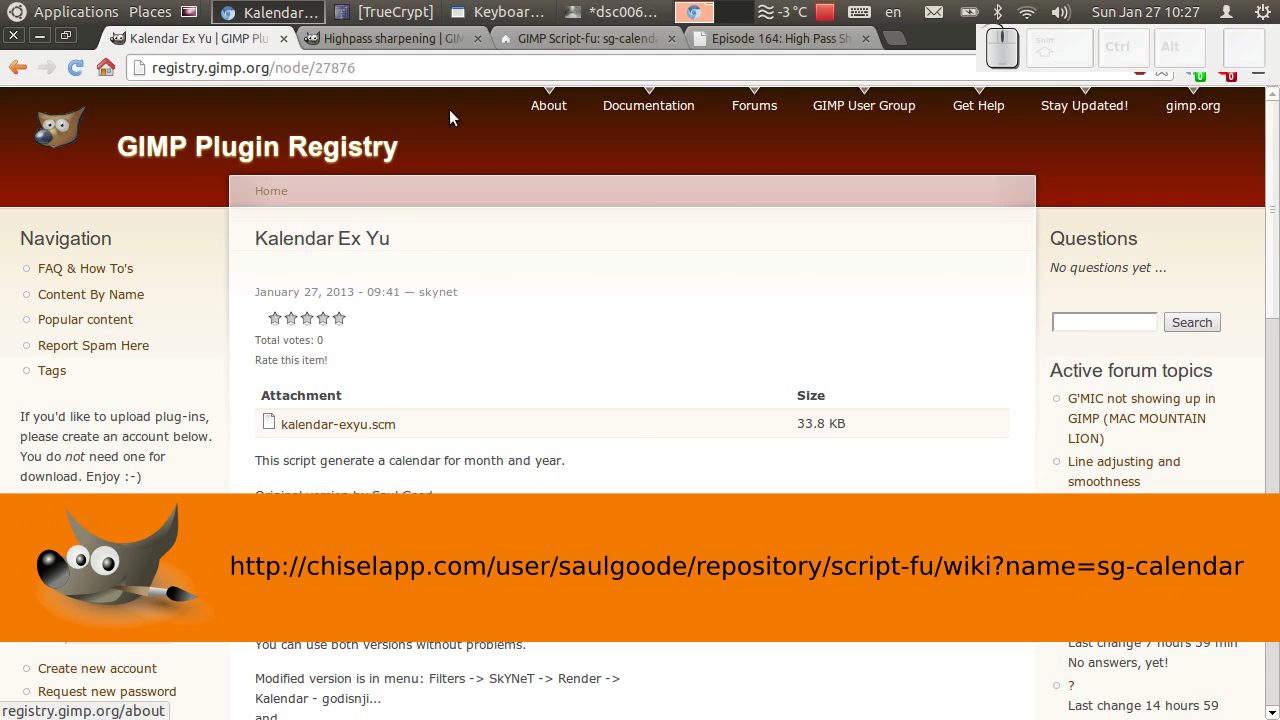
# Read down the sg-calendar Script-Fu page to its example calendar
pyautogui.click(537, 49)
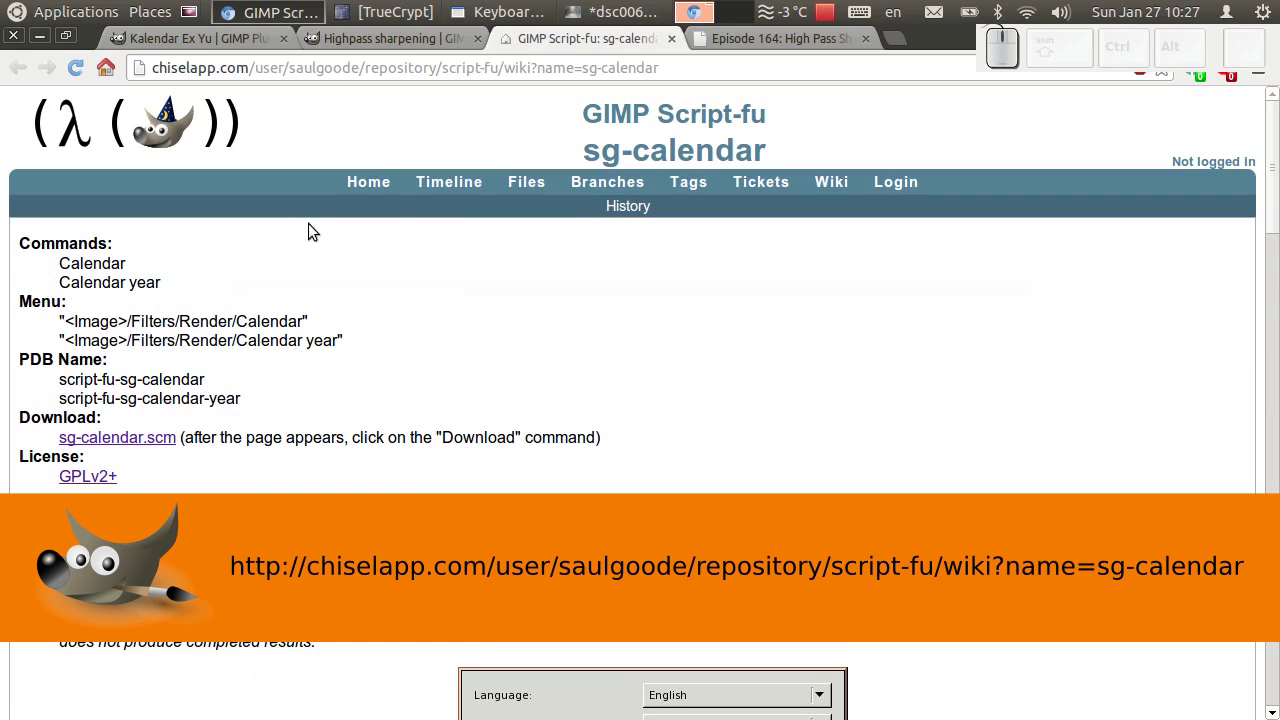
pyautogui.scroll(-3)
pyautogui.scroll(-3)
pyautogui.scroll(-3)
pyautogui.scroll(3)
pyautogui.scroll(-3)
pyautogui.scroll(-3)
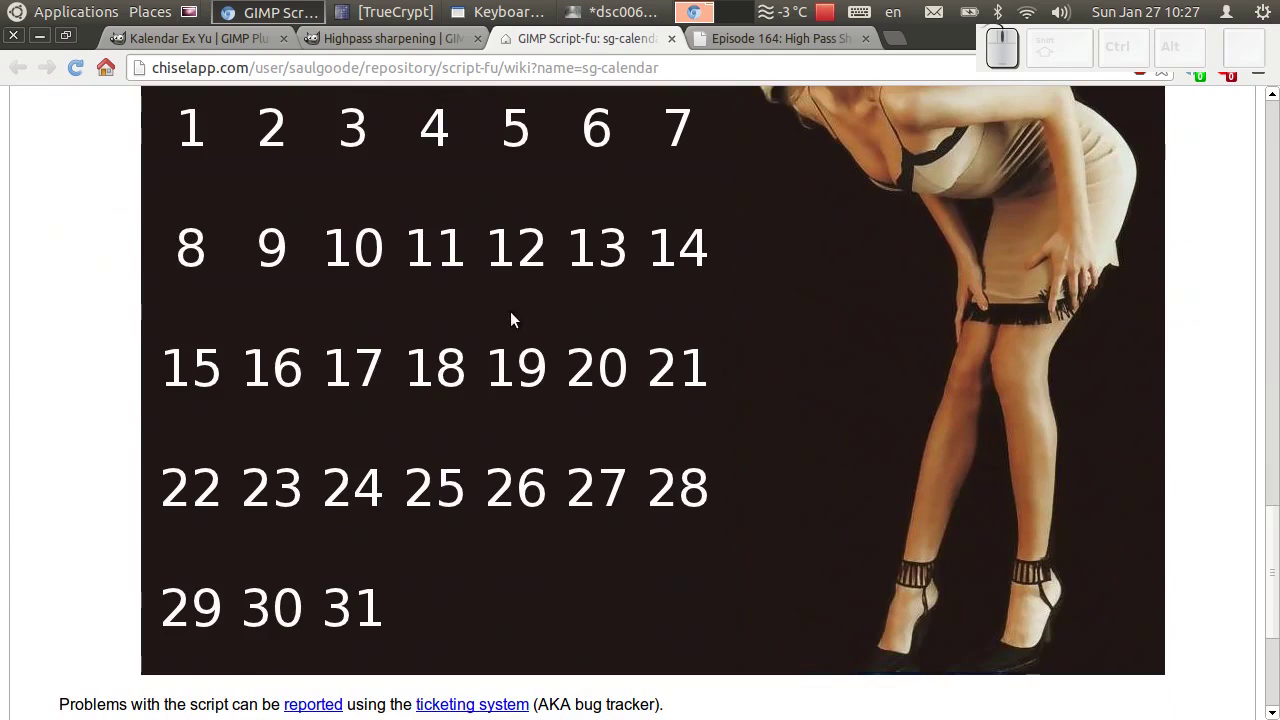
pyautogui.scroll(-3)
pyautogui.scroll(-3)
pyautogui.scroll(-3)
pyautogui.scroll(-3)
# Scroll back to the top and return to the Kalendar Ex Yu plugin page
pyautogui.scroll(3)
pyautogui.scroll(3)
pyautogui.scroll(3)
pyautogui.scroll(3)
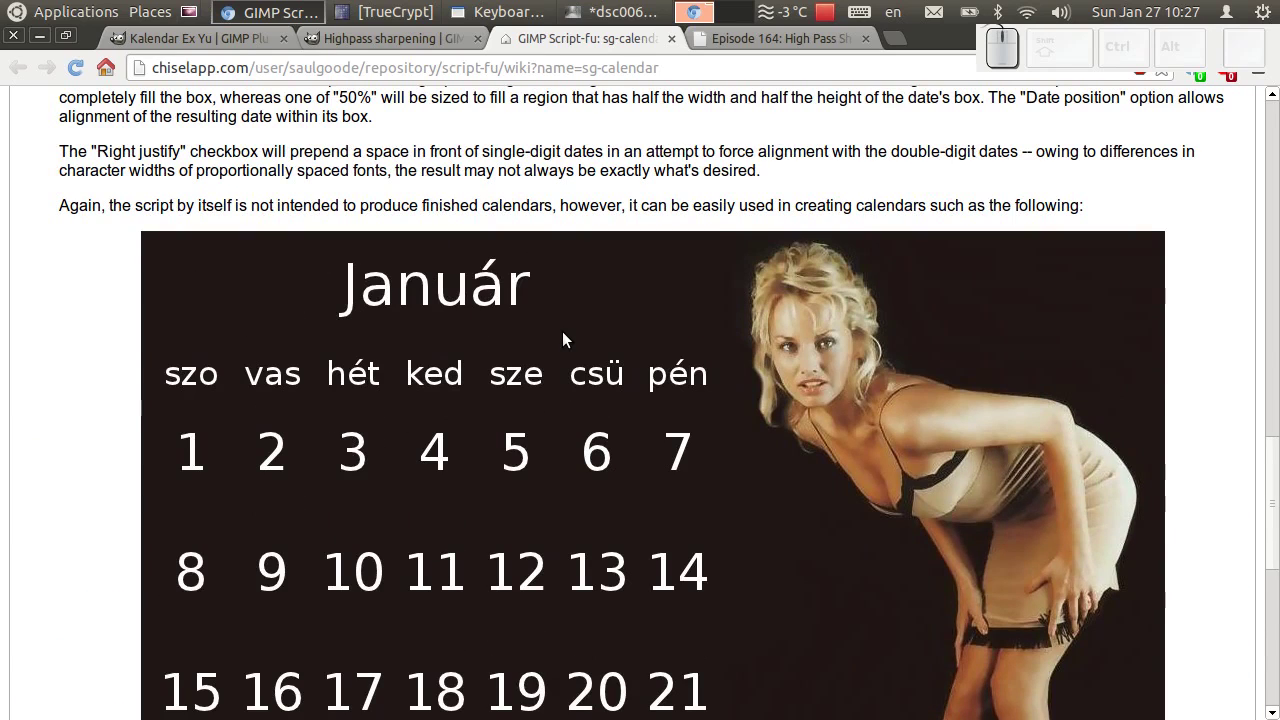
pyautogui.scroll(3)
pyautogui.scroll(3)
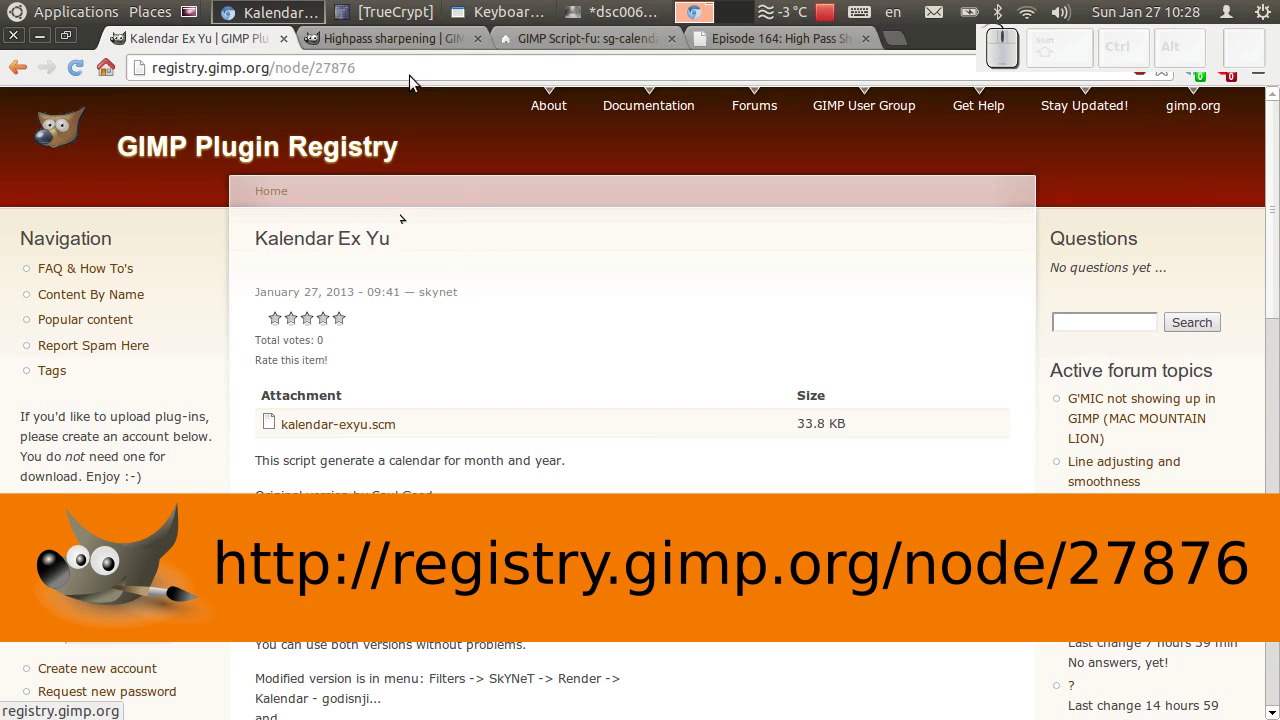
pyautogui.click(392, 56)
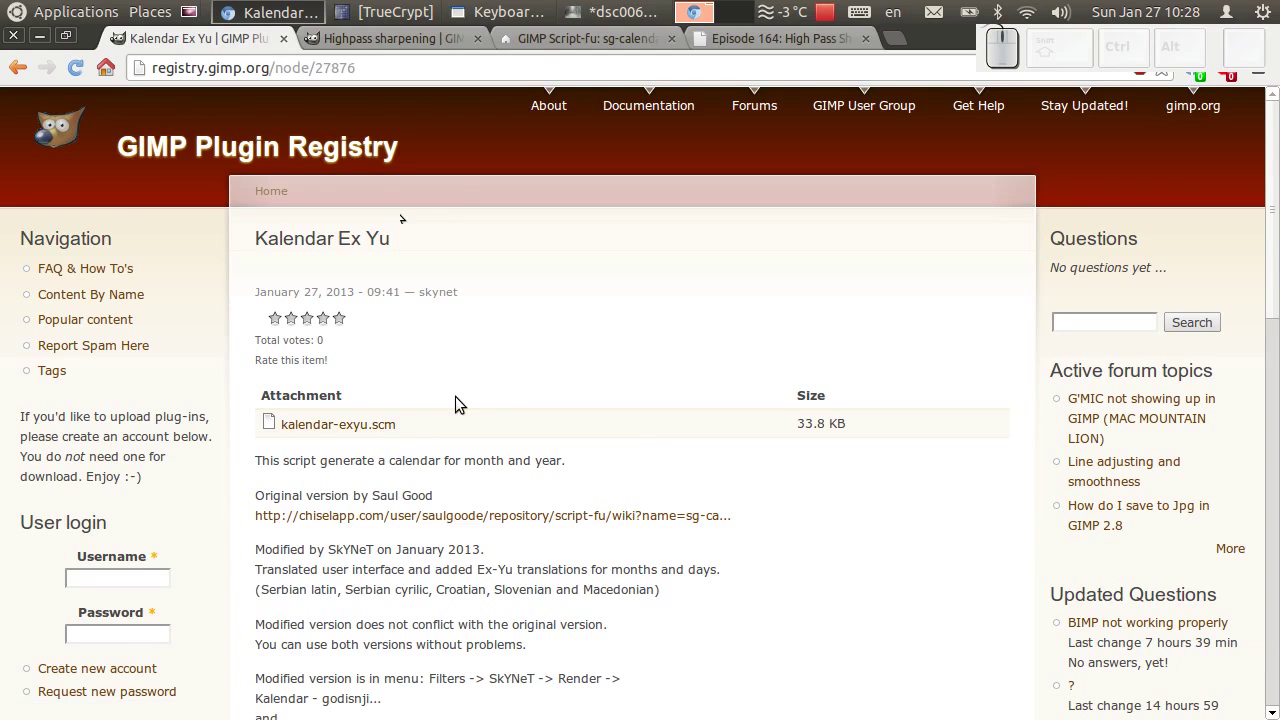
pyautogui.click(631, 19)
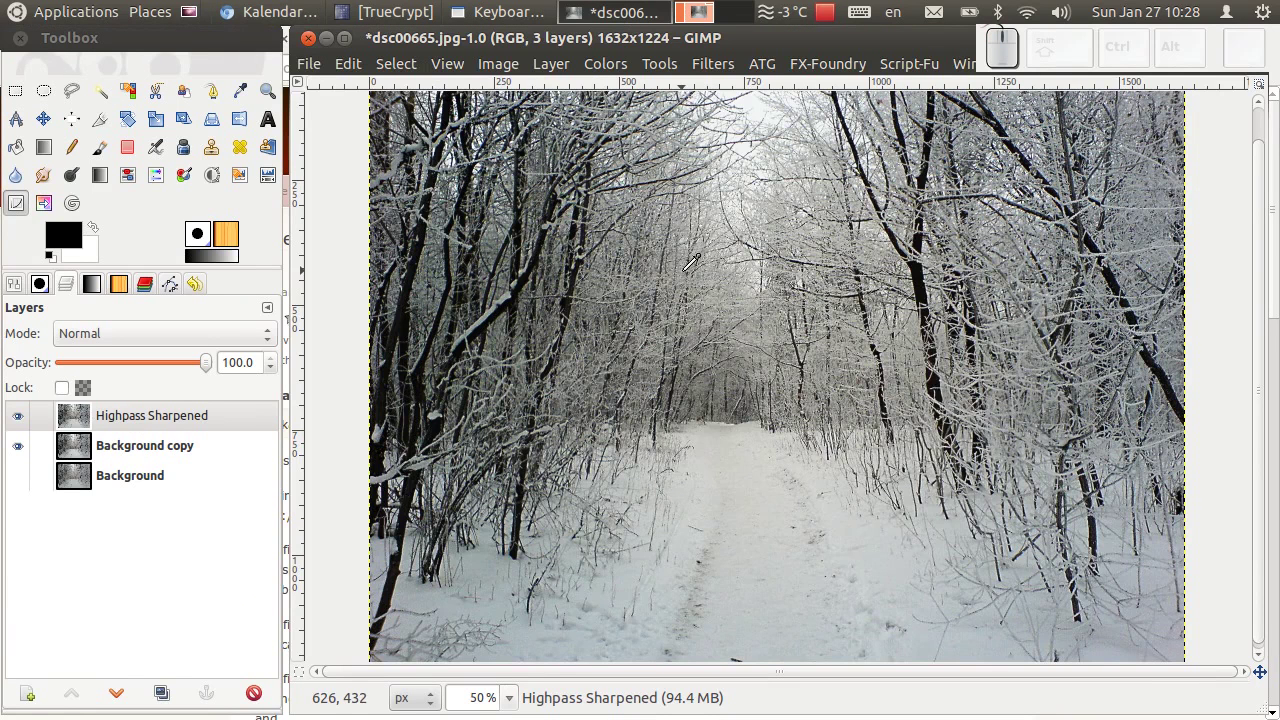
pyautogui.moveTo(732, 72); pyautogui.dragTo(732, 72)
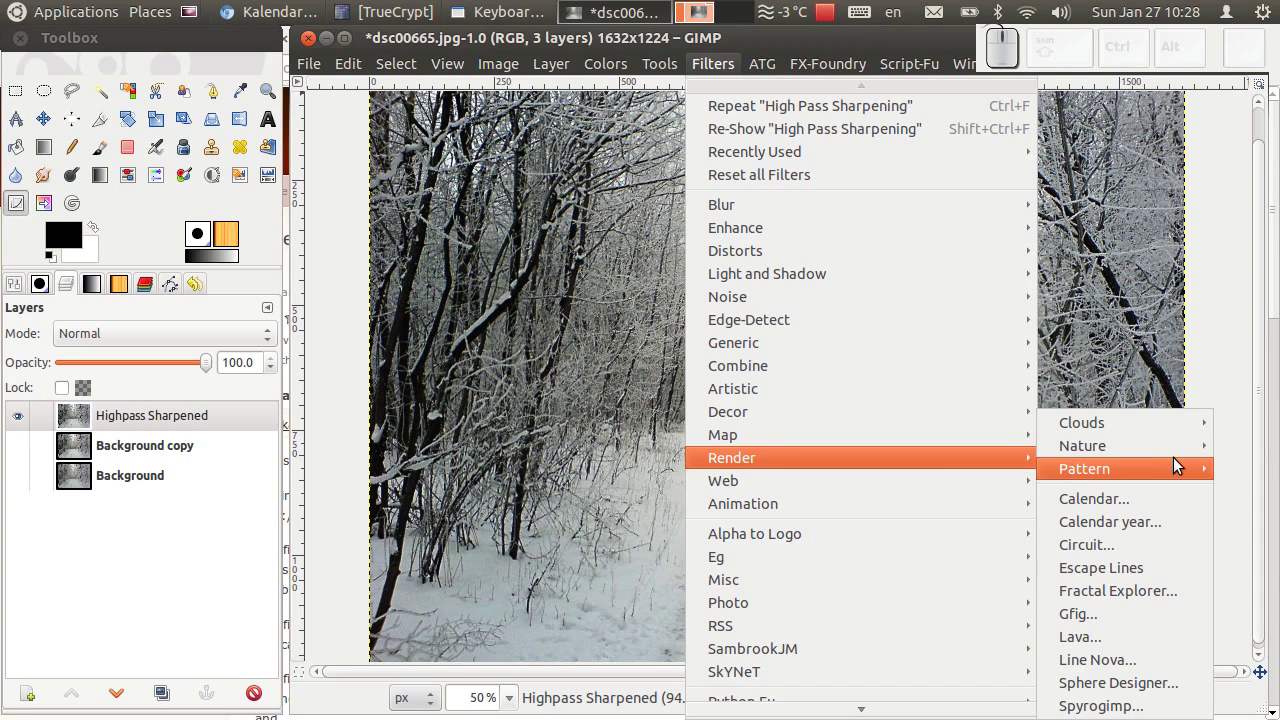
pyautogui.click(1171, 502)
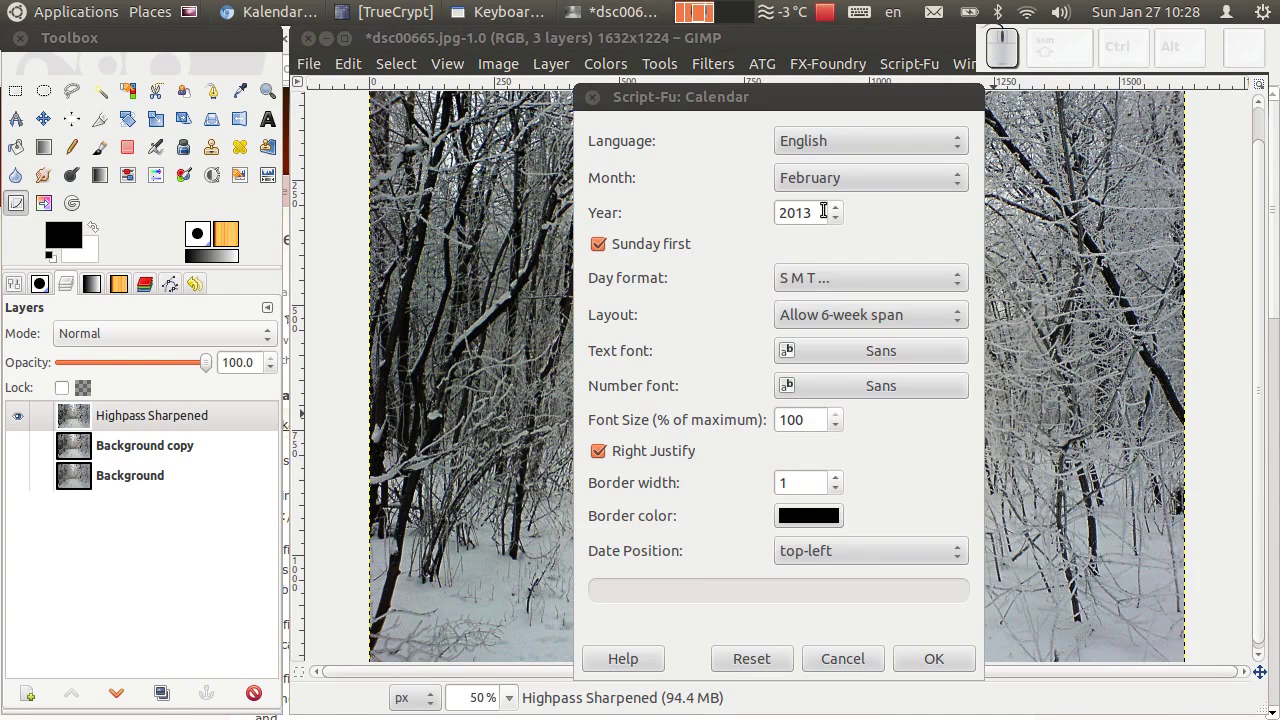
pyautogui.click(954, 151)
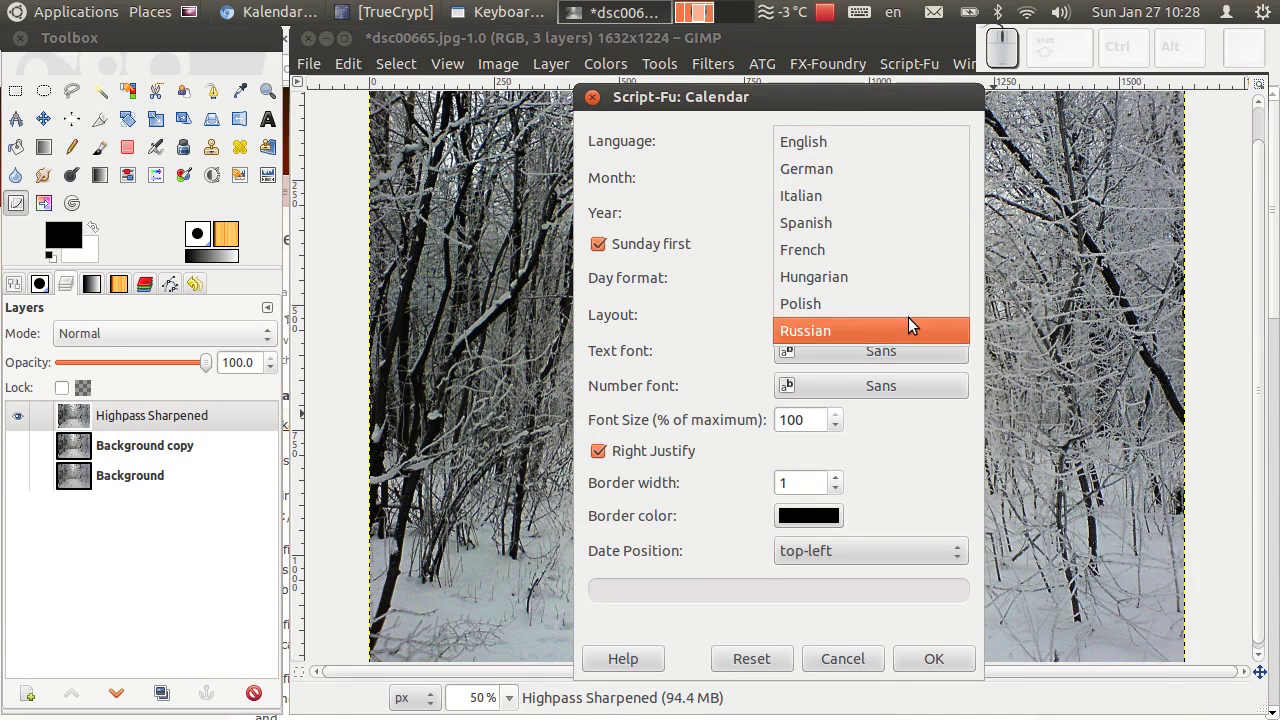
pyautogui.click(751, 113)
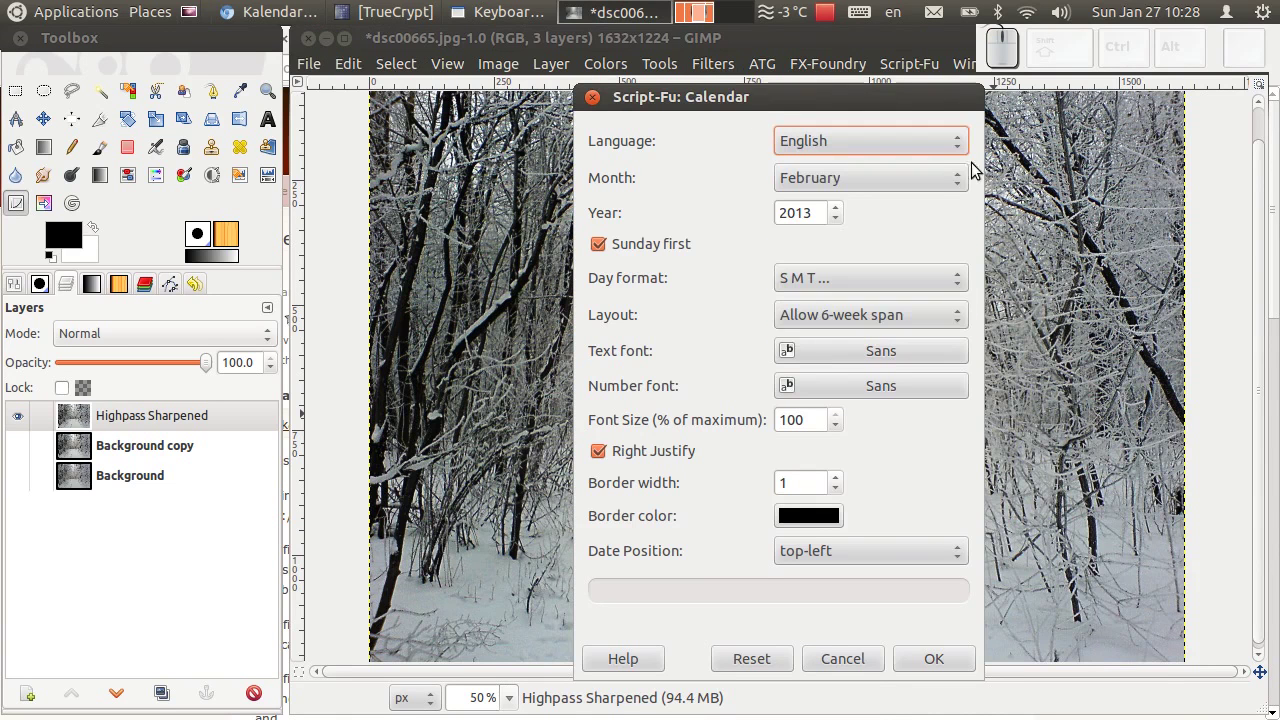
pyautogui.click(958, 181)
pyautogui.moveTo(733, 153); pyautogui.dragTo(729, 217)
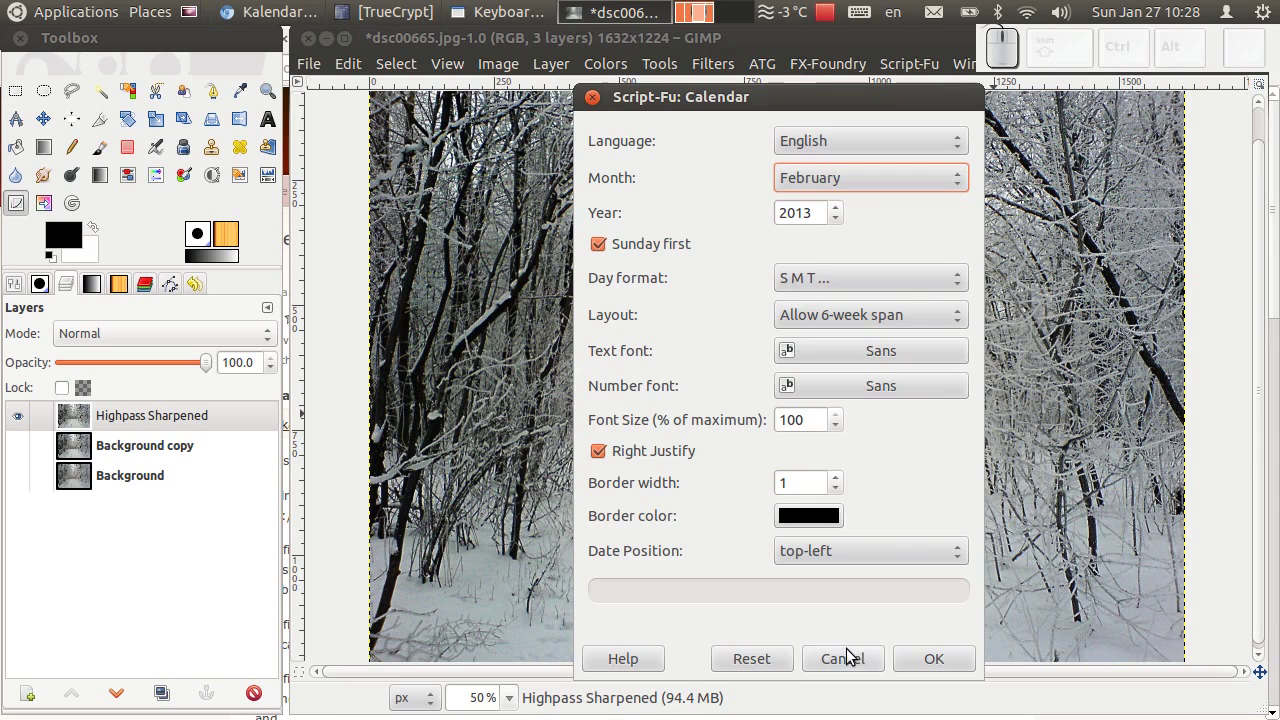
pyautogui.click(852, 659)
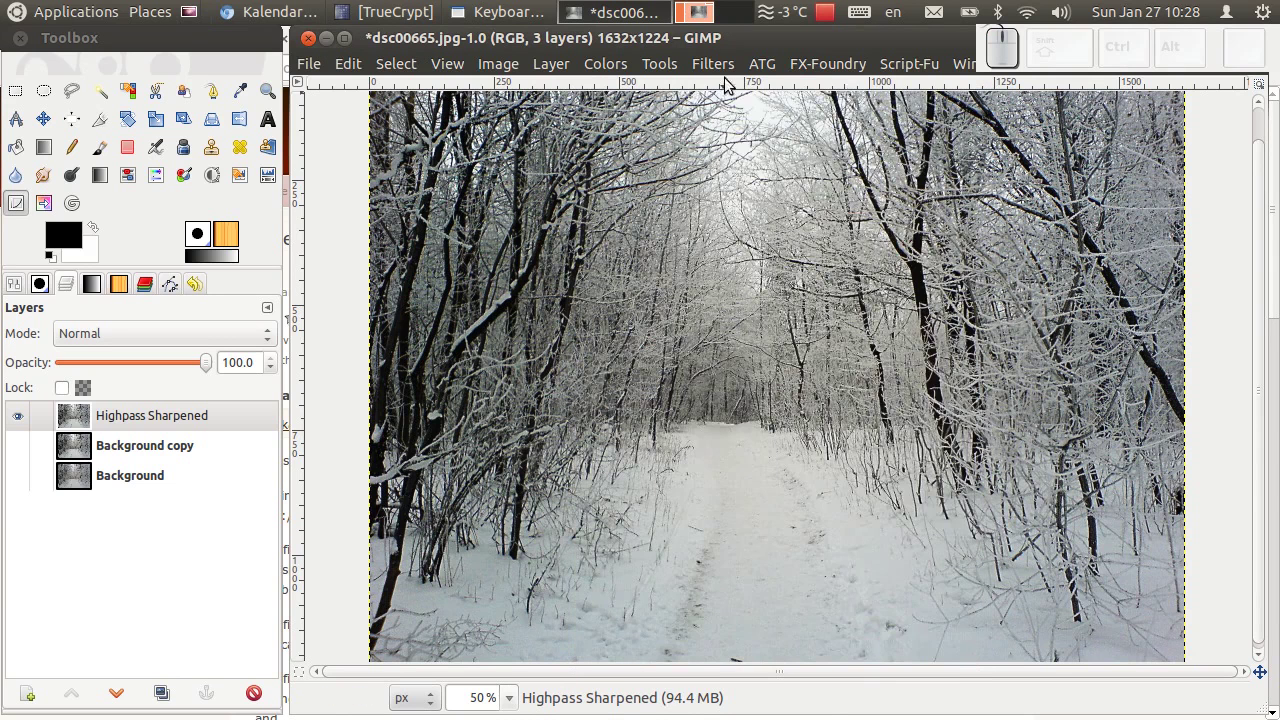
pyautogui.click(729, 73)
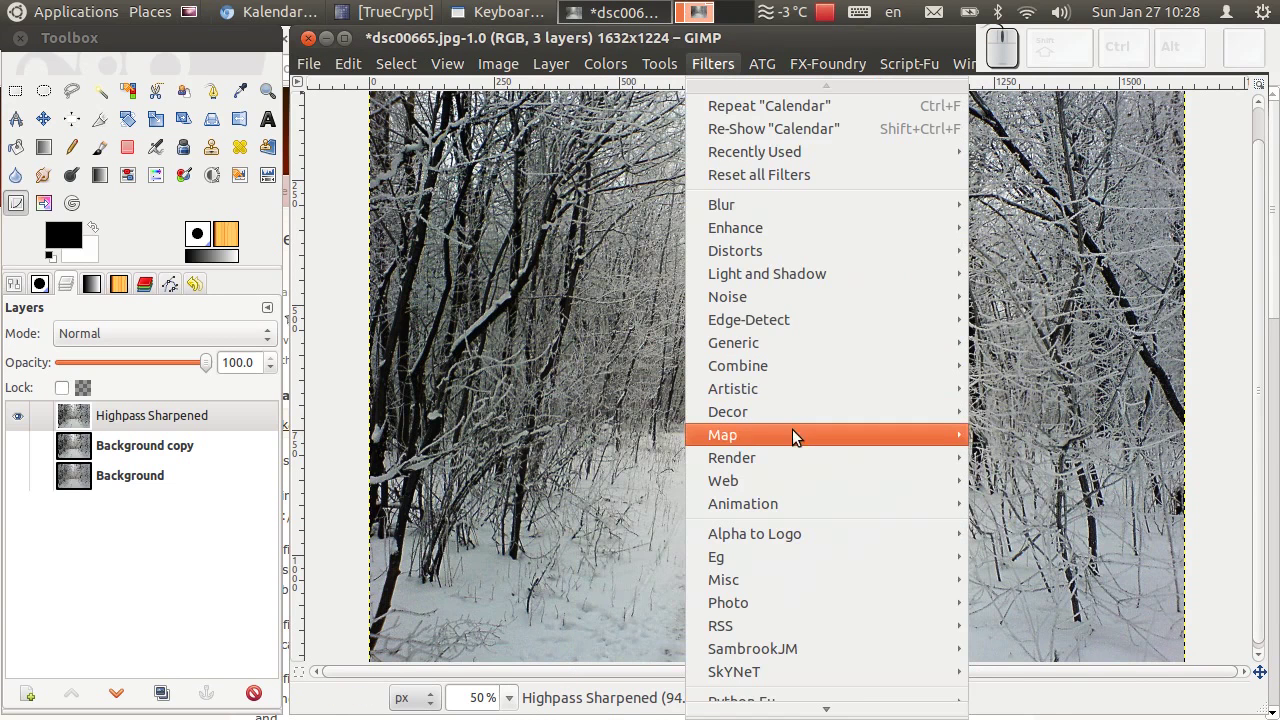
pyautogui.click(1096, 525)
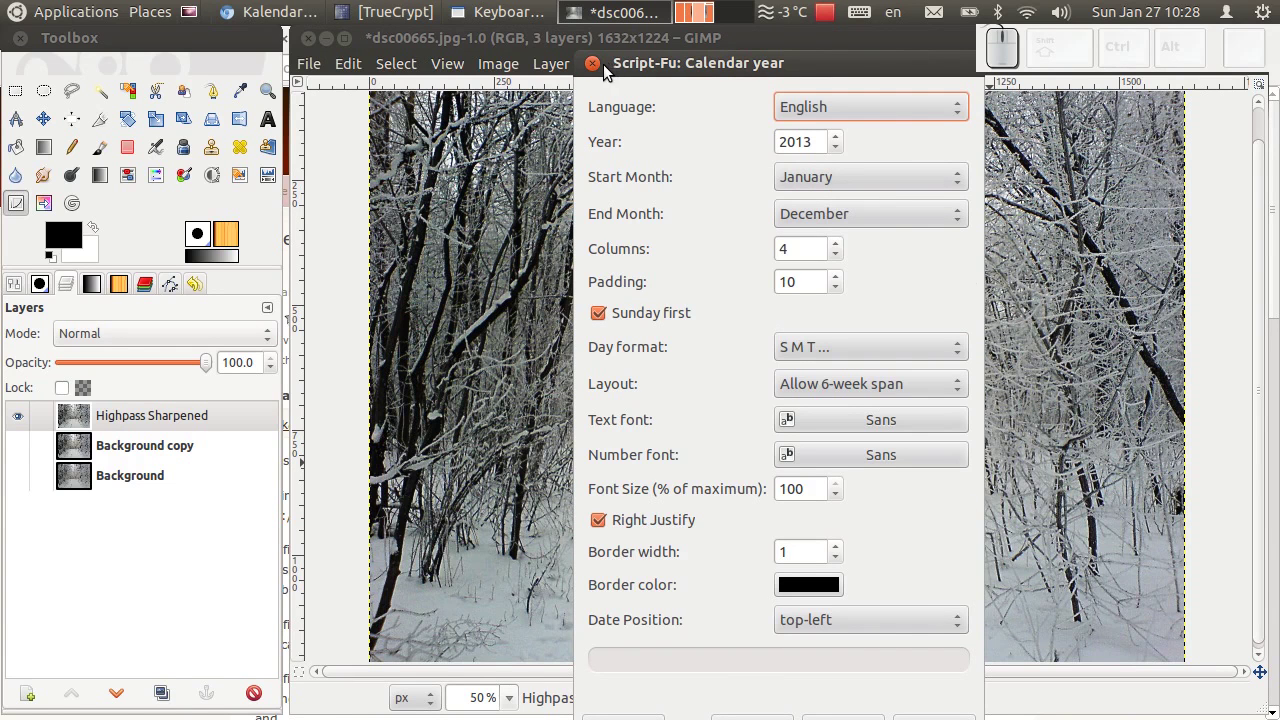
pyautogui.moveTo(603, 69); pyautogui.dragTo(870, 69)
pyautogui.click(716, 69)
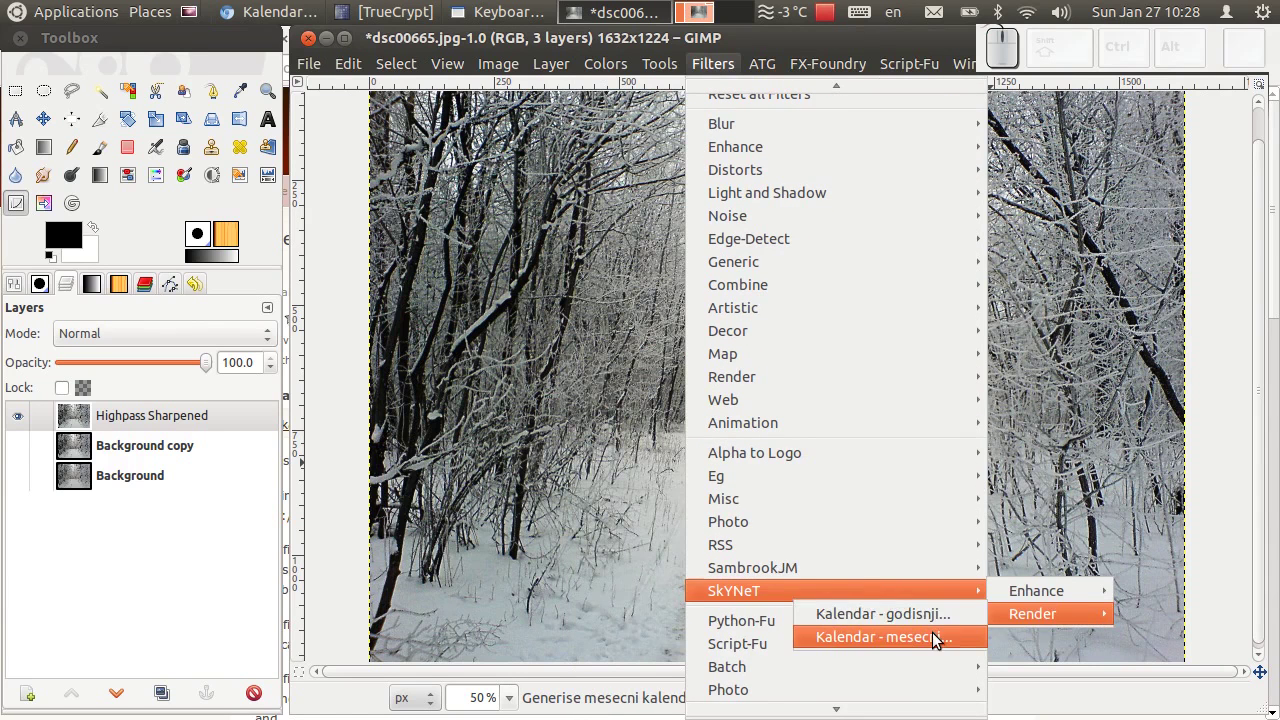
pyautogui.moveTo(940, 639); pyautogui.dragTo(916, 385)
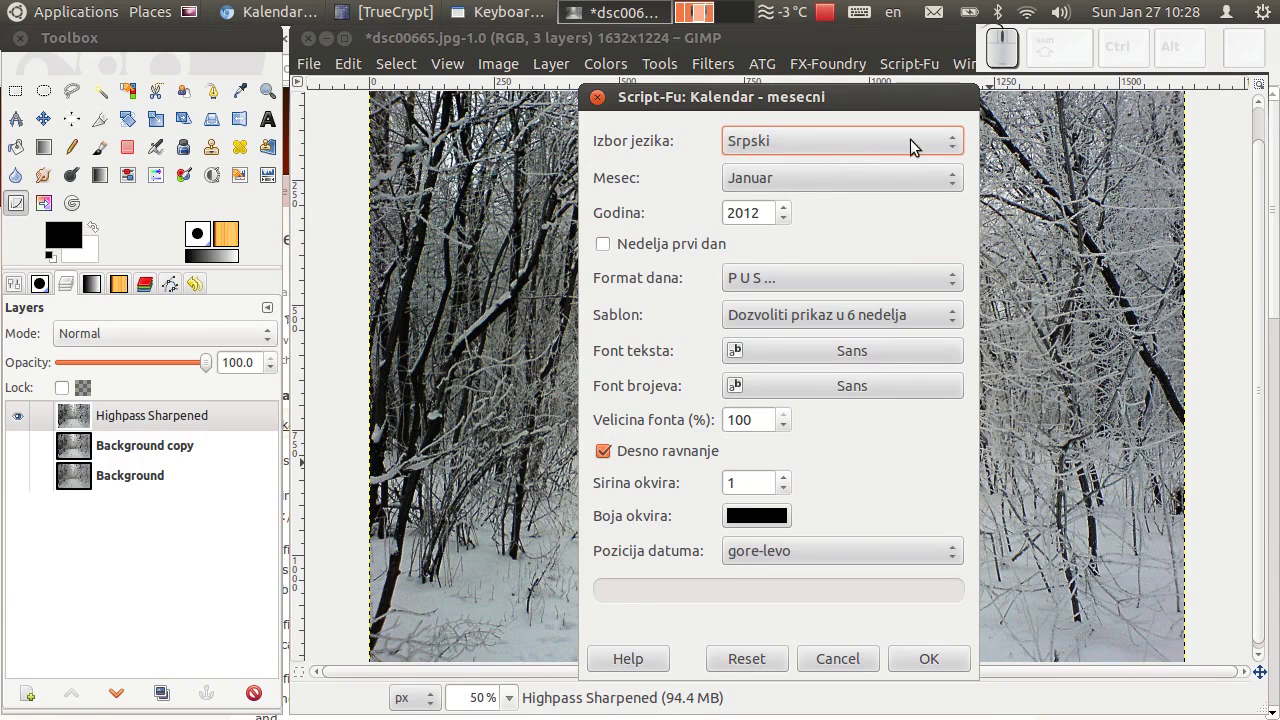
pyautogui.moveTo(964, 149); pyautogui.dragTo(964, 149)
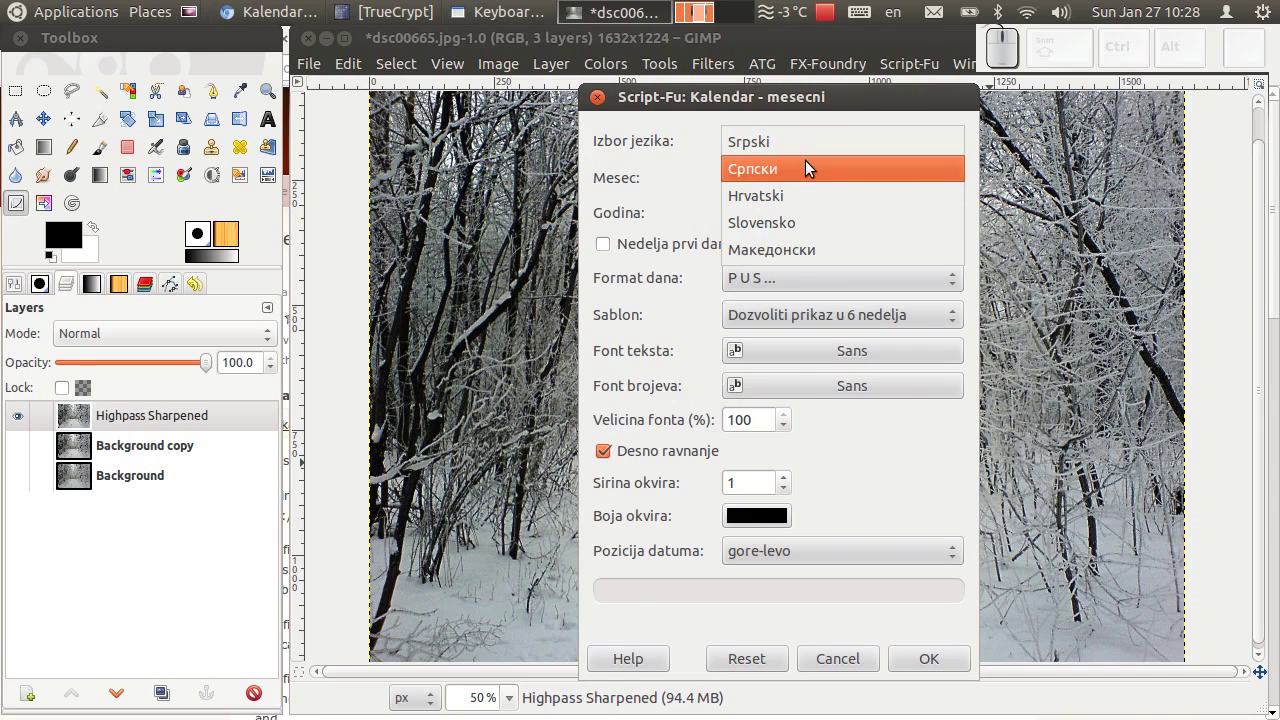
pyautogui.moveTo(813, 168); pyautogui.dragTo(813, 168)
pyautogui.click(950, 180)
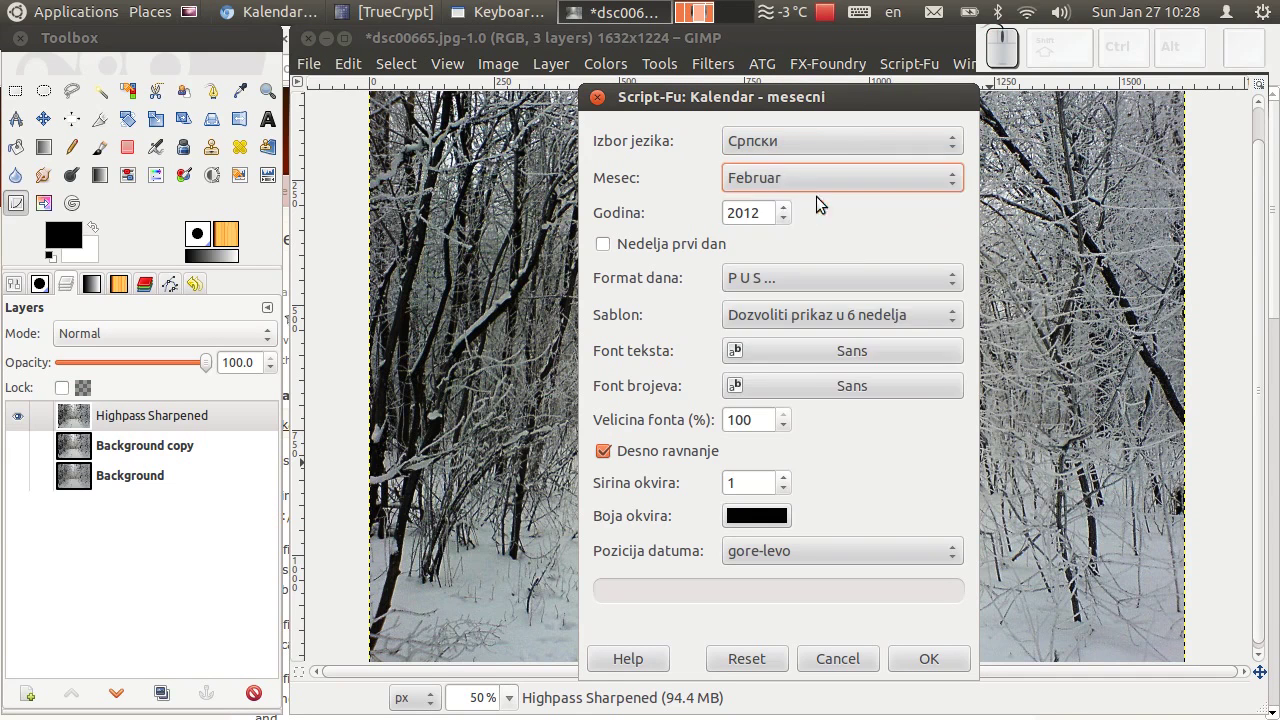
pyautogui.click(792, 214)
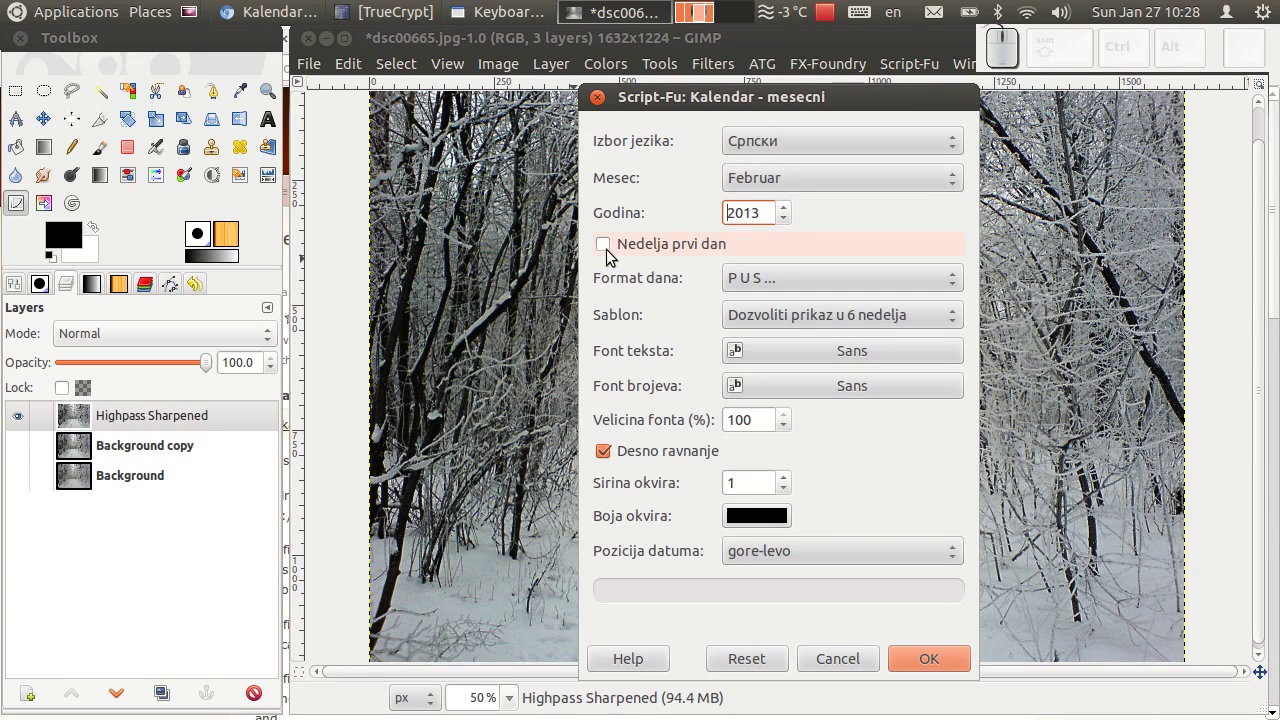
pyautogui.moveTo(617, 252); pyautogui.dragTo(652, 251)
pyautogui.moveTo(615, 252); pyautogui.dragTo(647, 268)
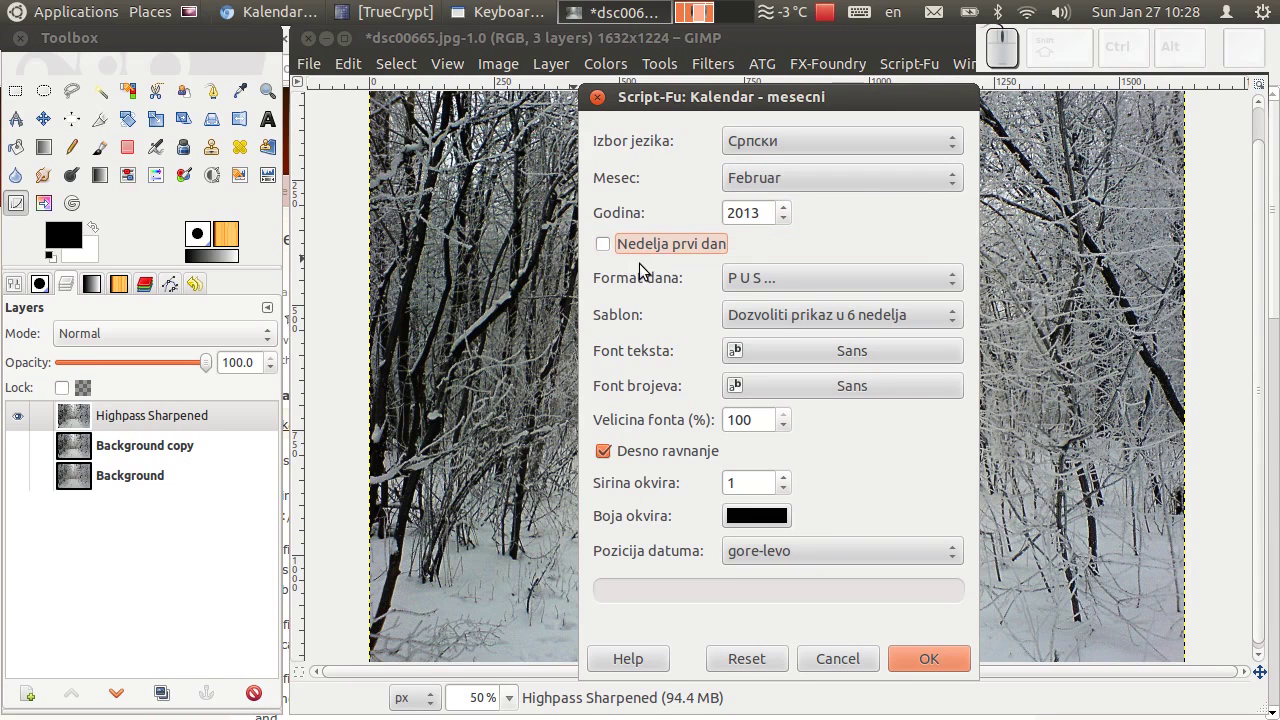
pyautogui.click(964, 275)
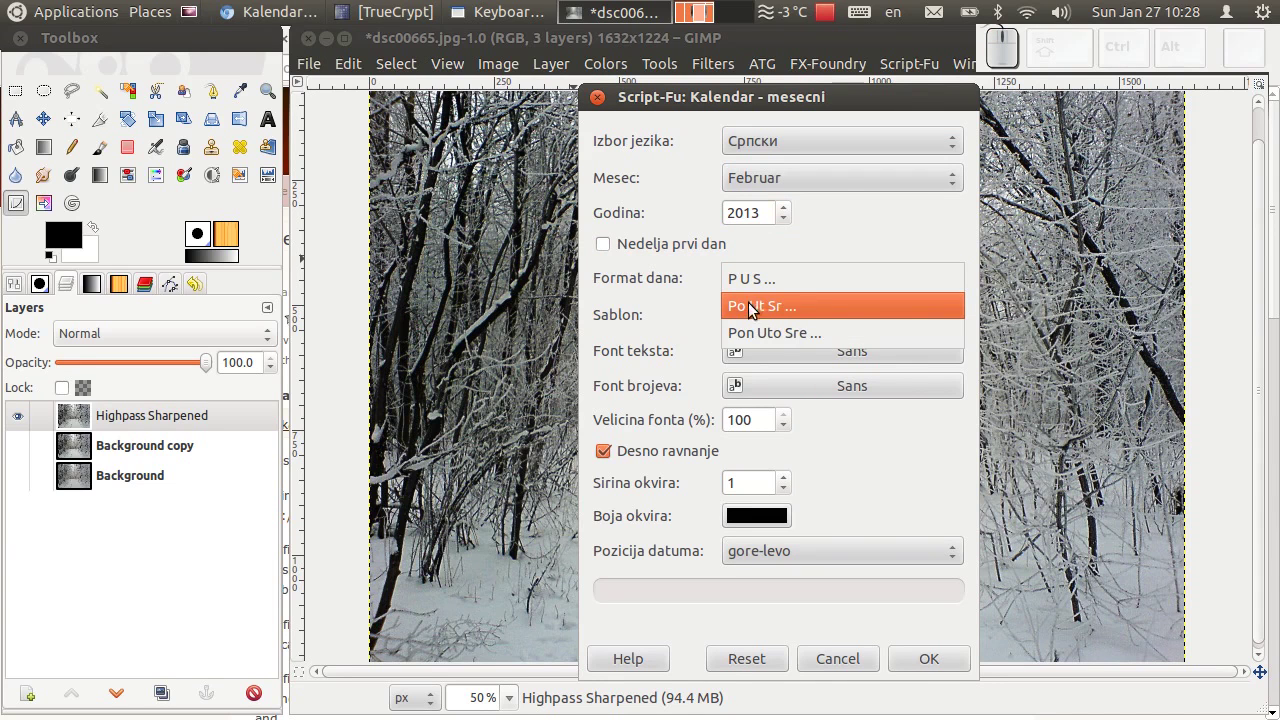
pyautogui.click(773, 335)
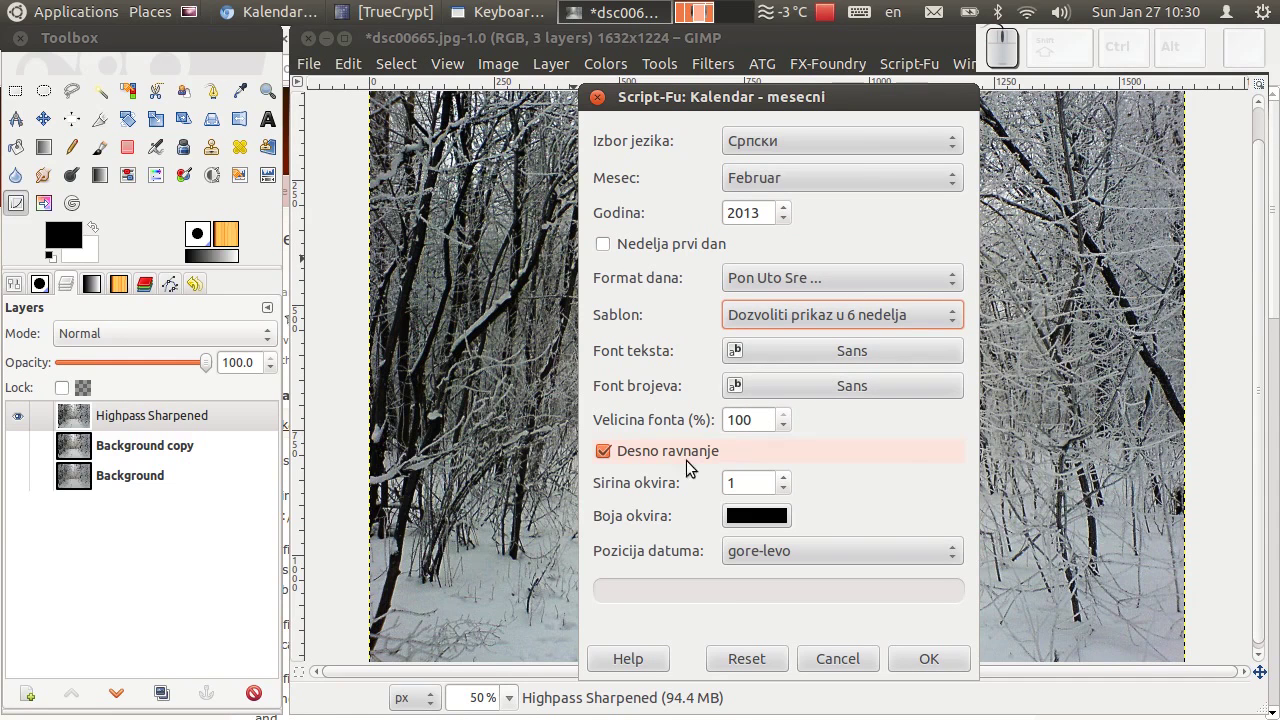
pyautogui.moveTo(610, 462); pyautogui.dragTo(610, 462)
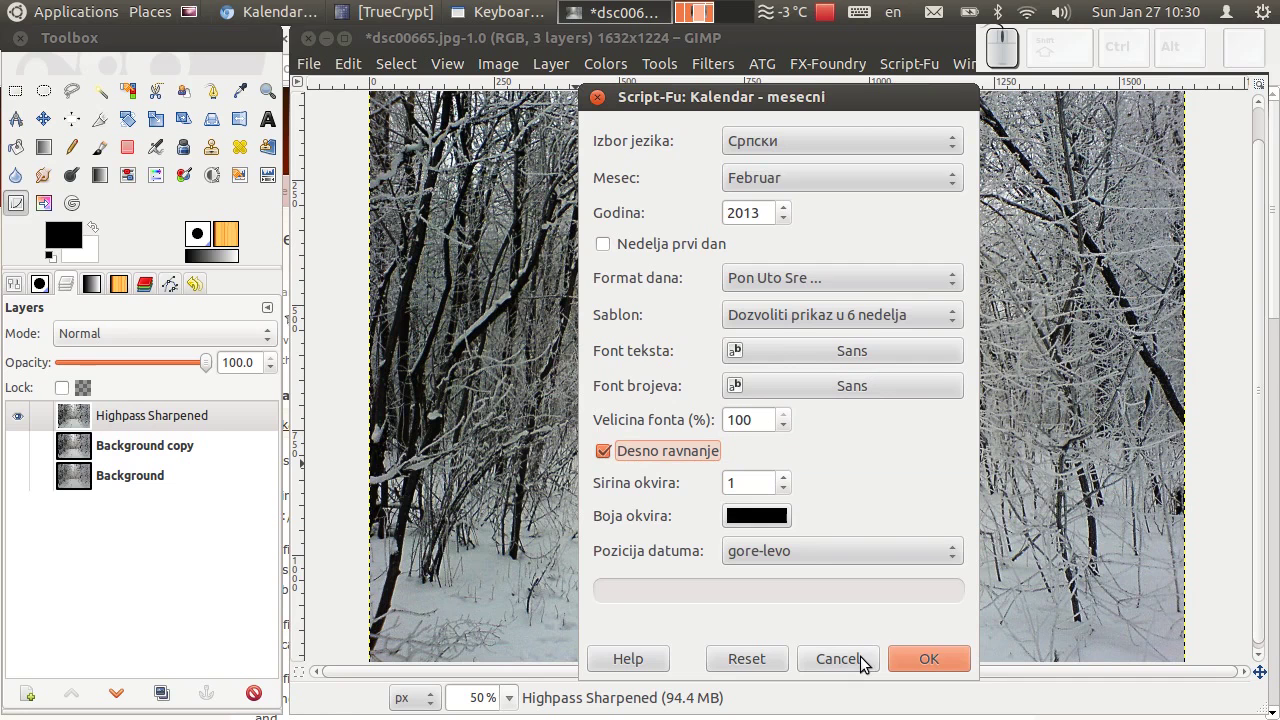
pyautogui.moveTo(867, 663); pyautogui.dragTo(180, 223)
# Check the foreground colour, then reopen Kalendar - mesecni for Serbian Februar 2013
pyautogui.click(74, 235)
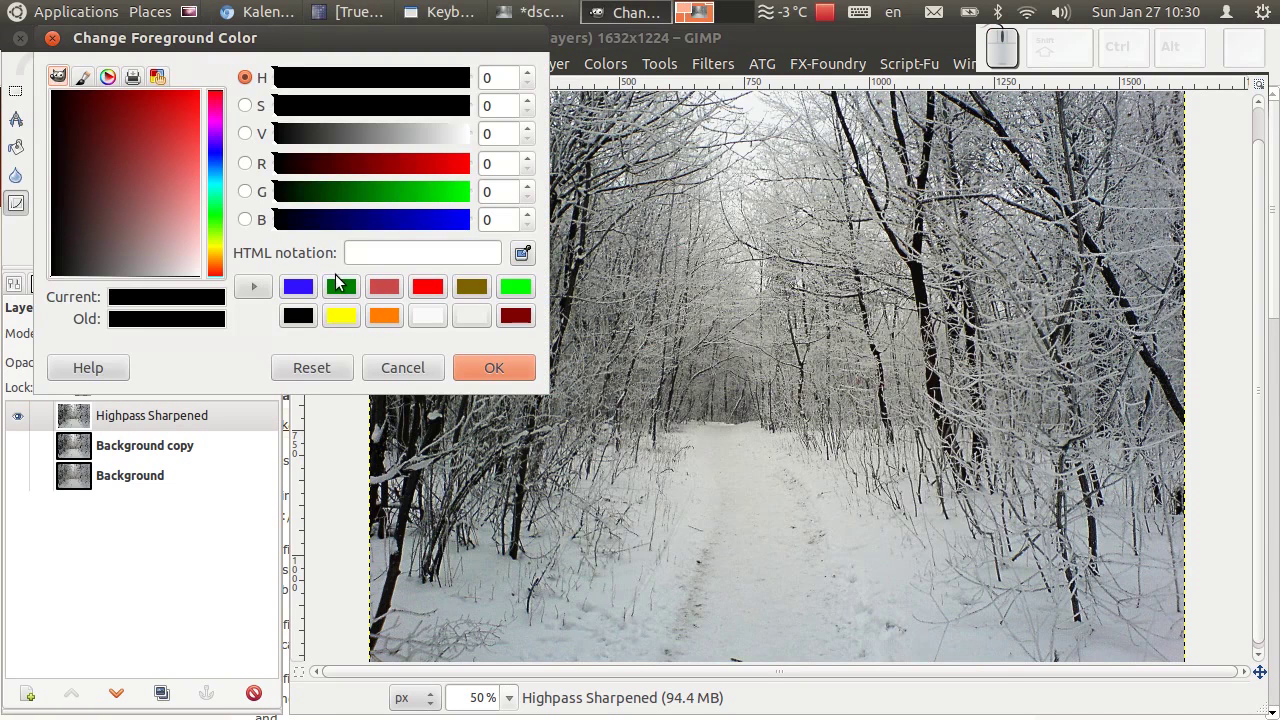
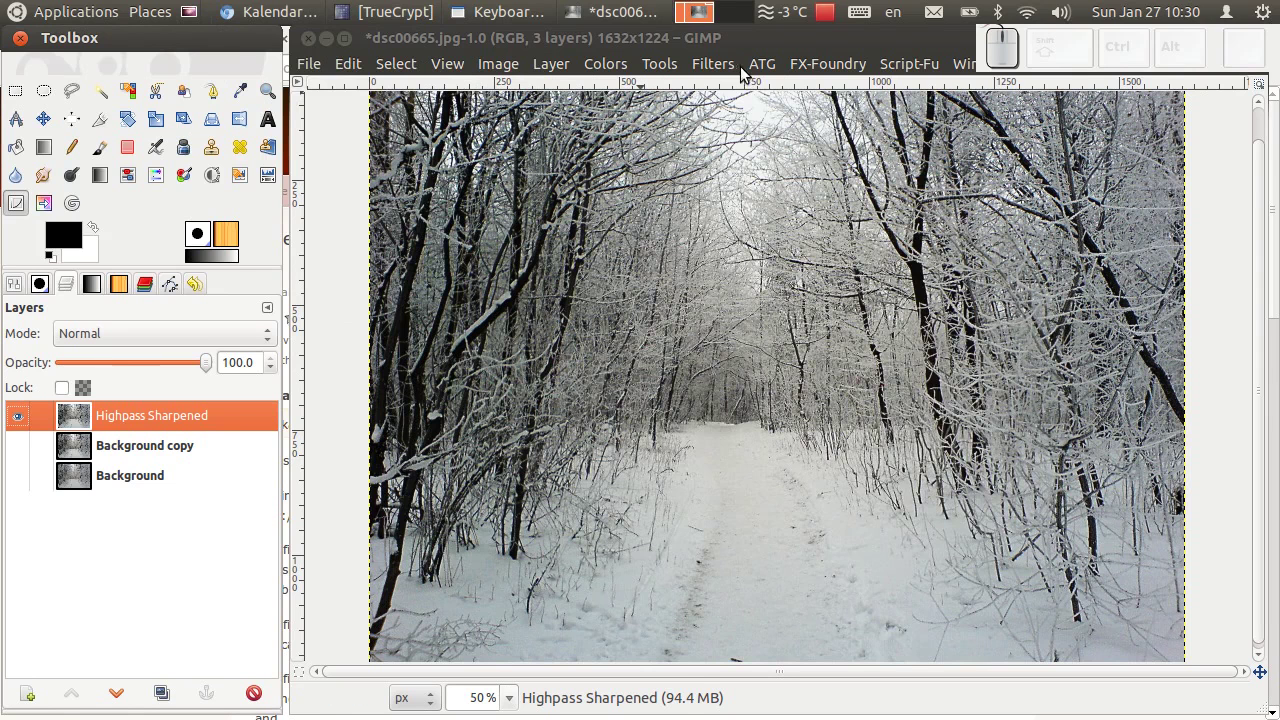
pyautogui.click(739, 71)
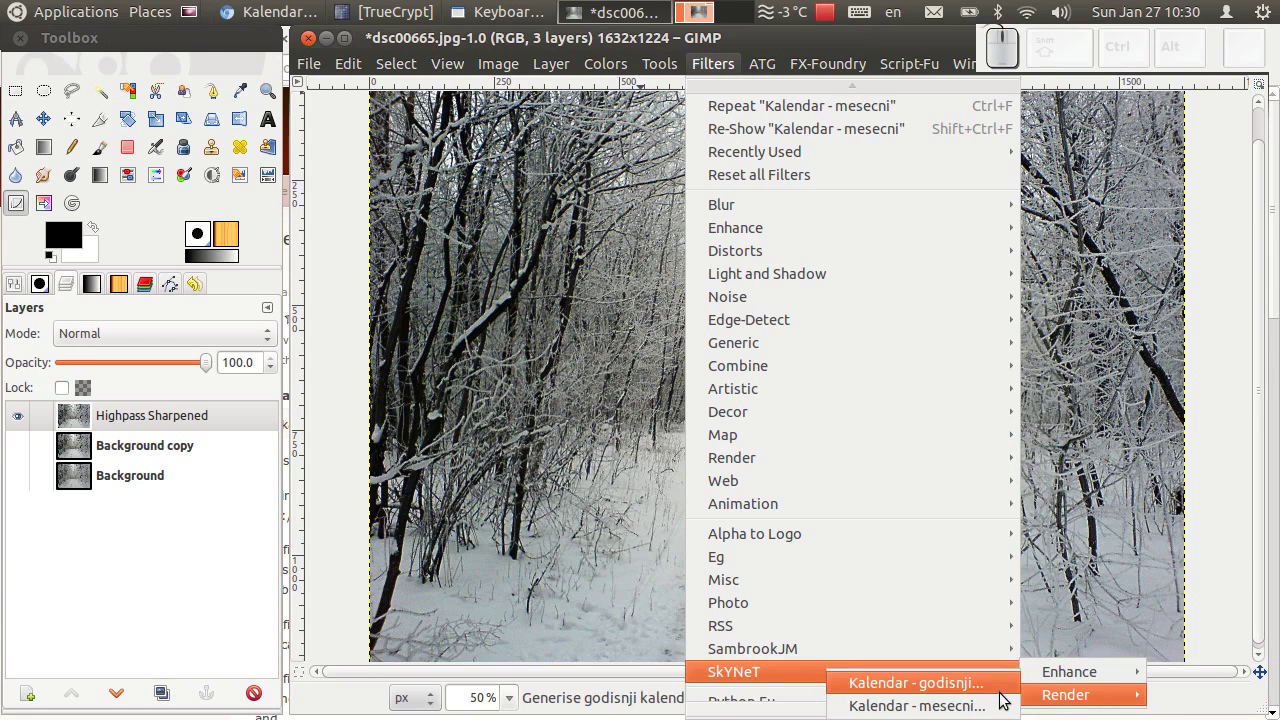
pyautogui.click(996, 702)
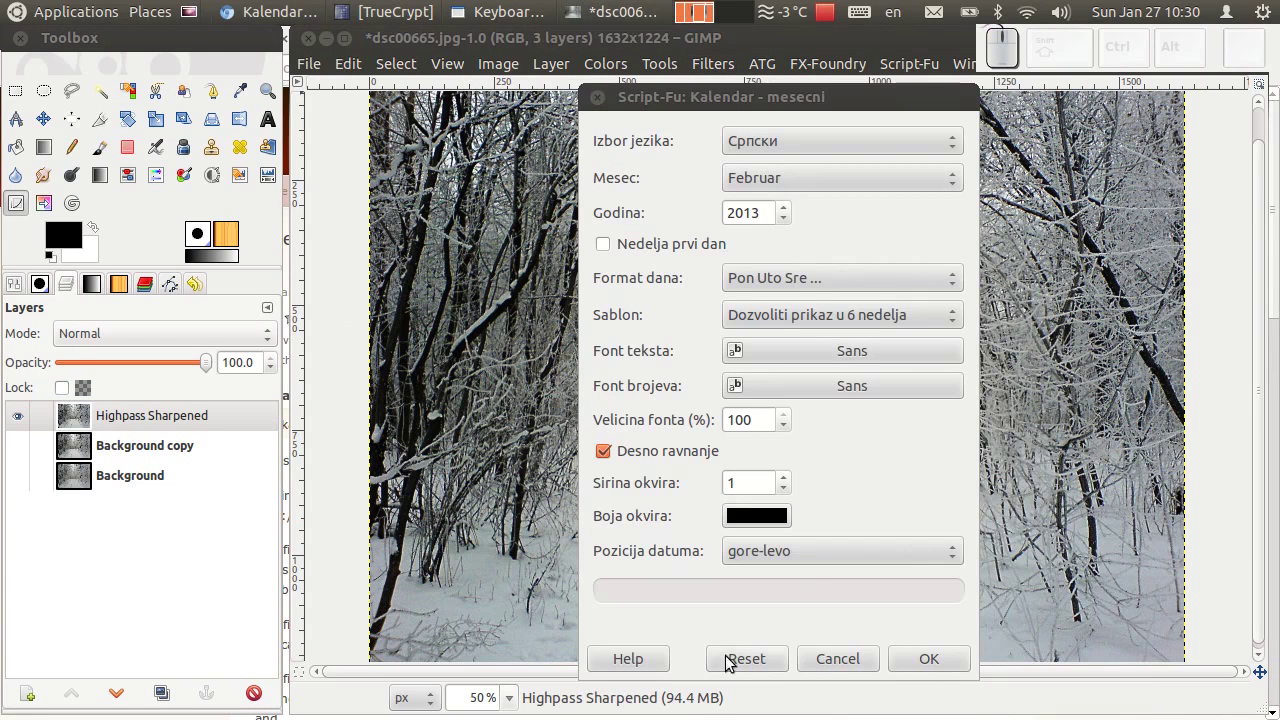
pyautogui.moveTo(954, 666); pyautogui.dragTo(857, 453)
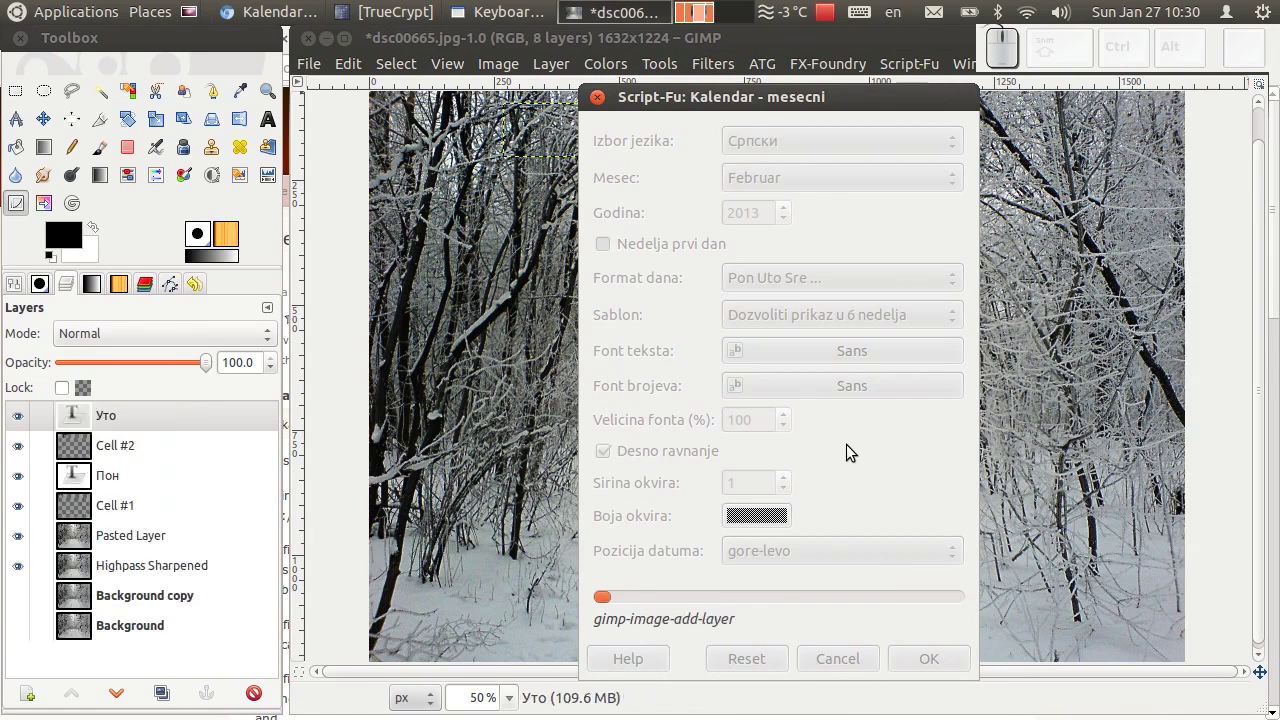
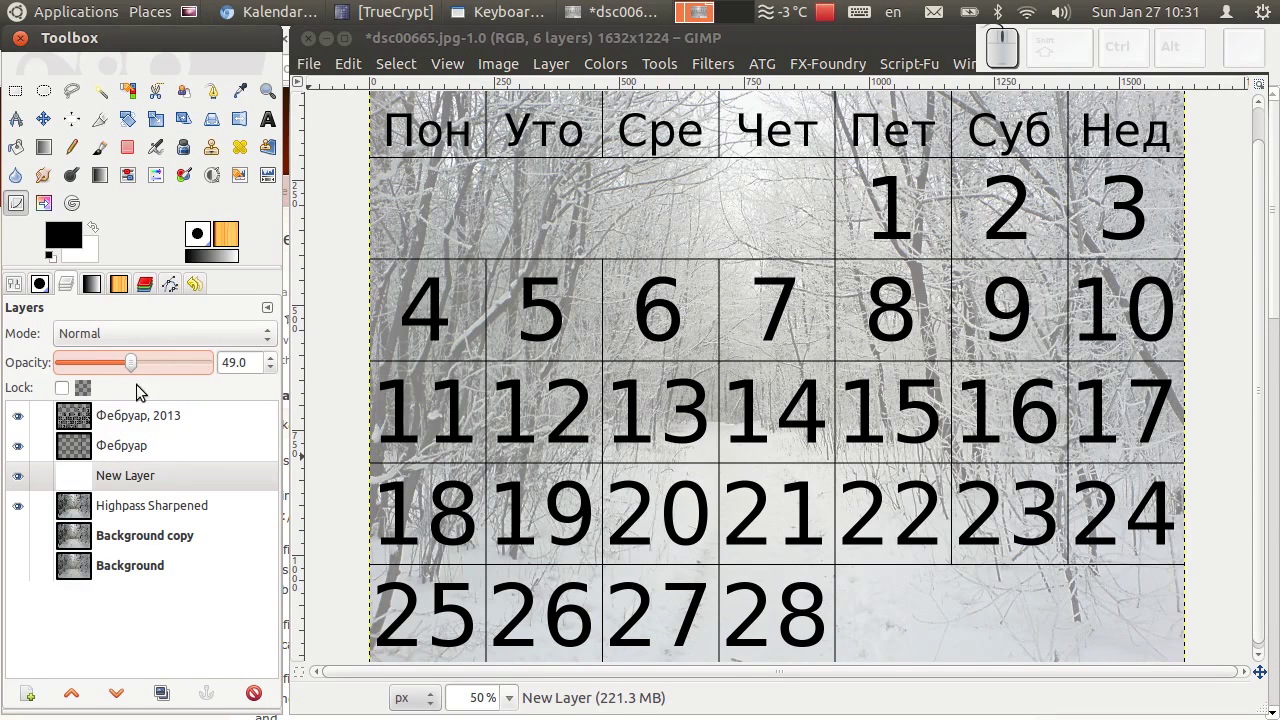
pyautogui.moveTo(262, 702); pyautogui.dragTo(138, 451)
pyautogui.click(138, 451)
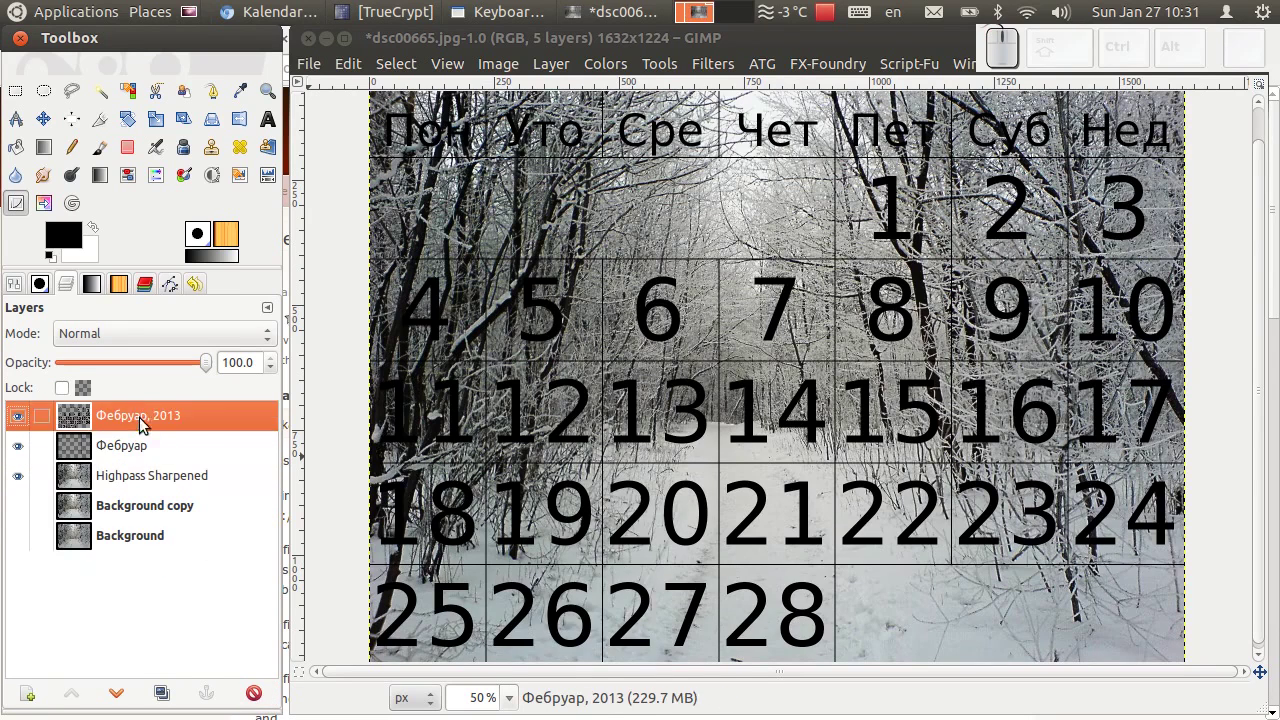
pyautogui.click(257, 693)
pyautogui.click(257, 693)
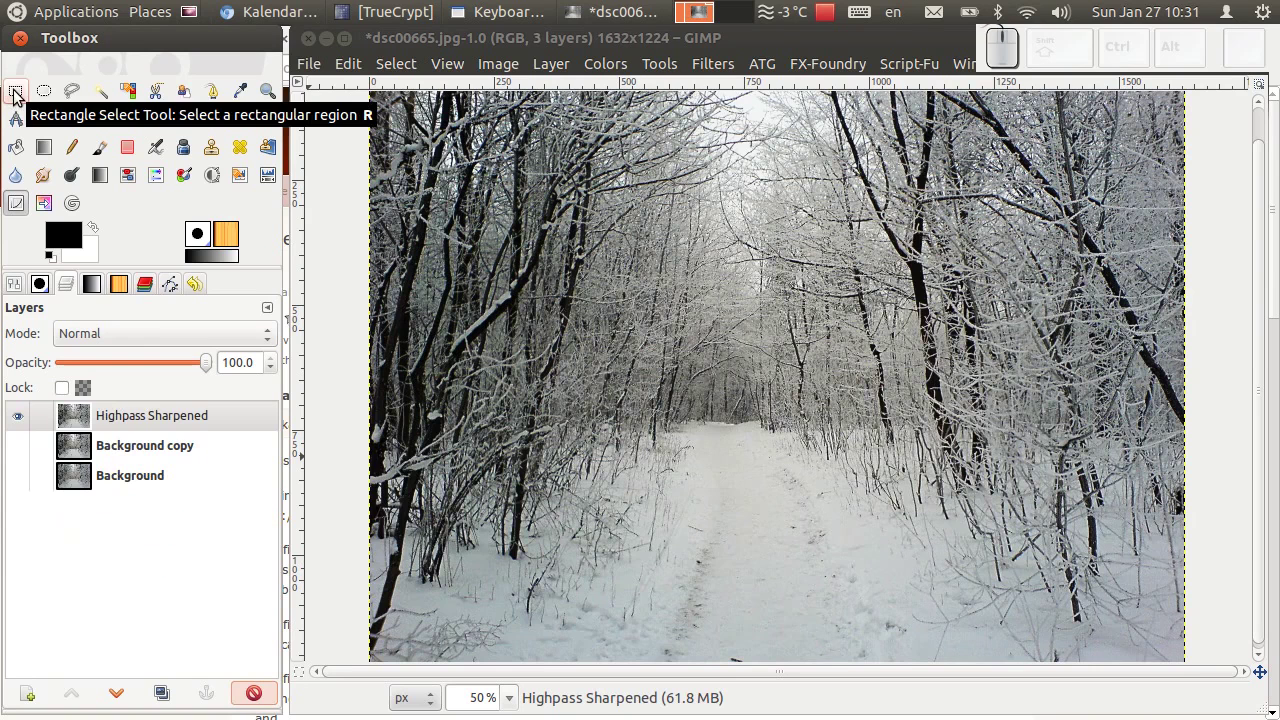
# Reopen Kalendar - mesecni for Februar 2013 with two-letter day names Po Ut Sr and border width 2
pyautogui.click(21, 96)
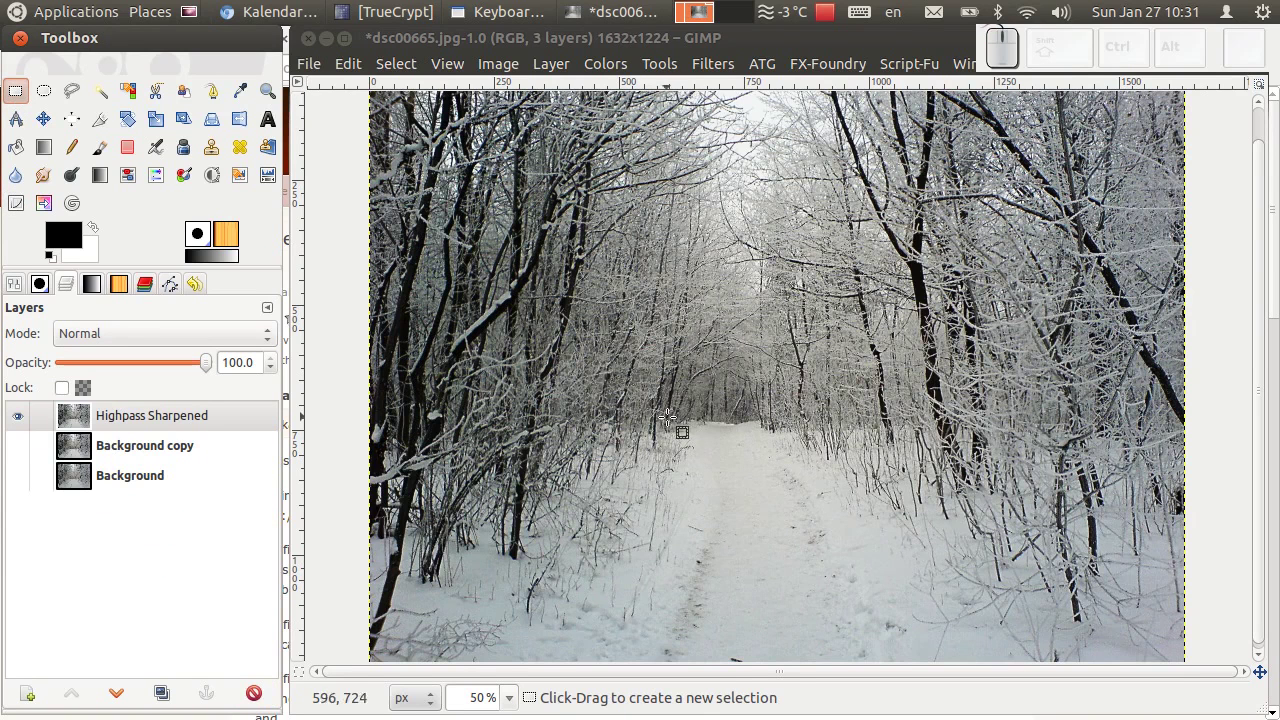
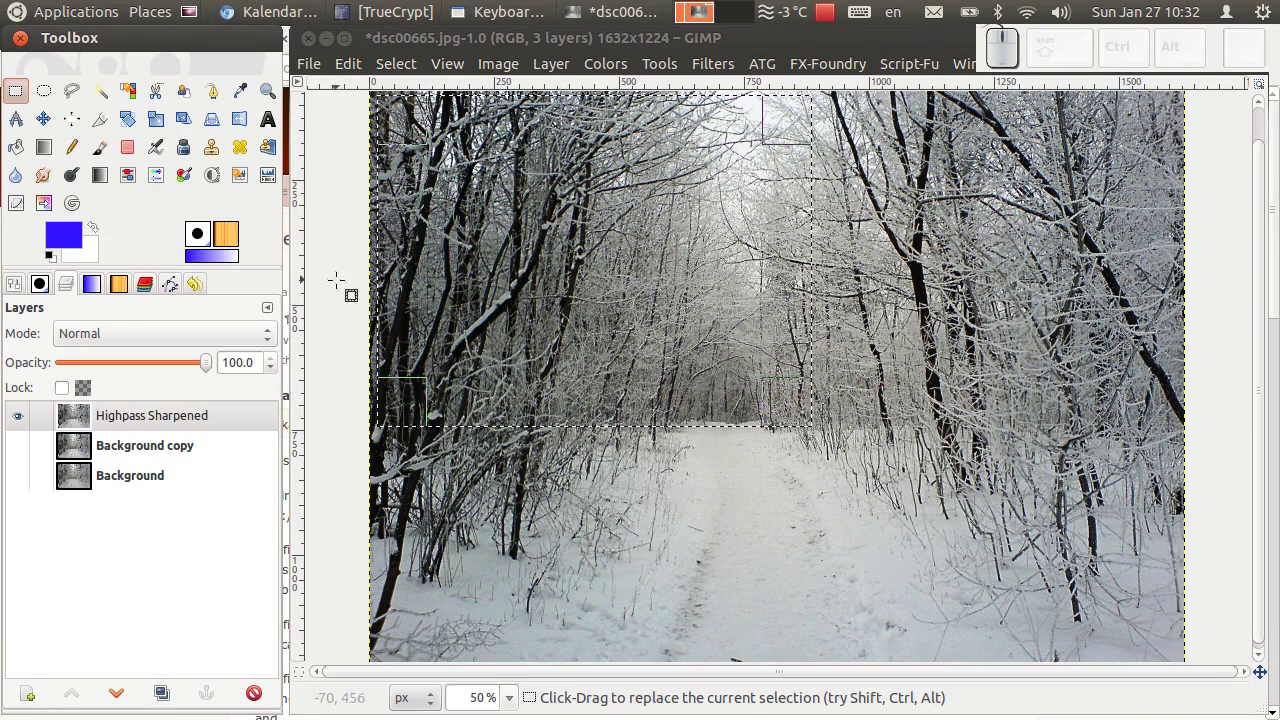
pyautogui.click(735, 68)
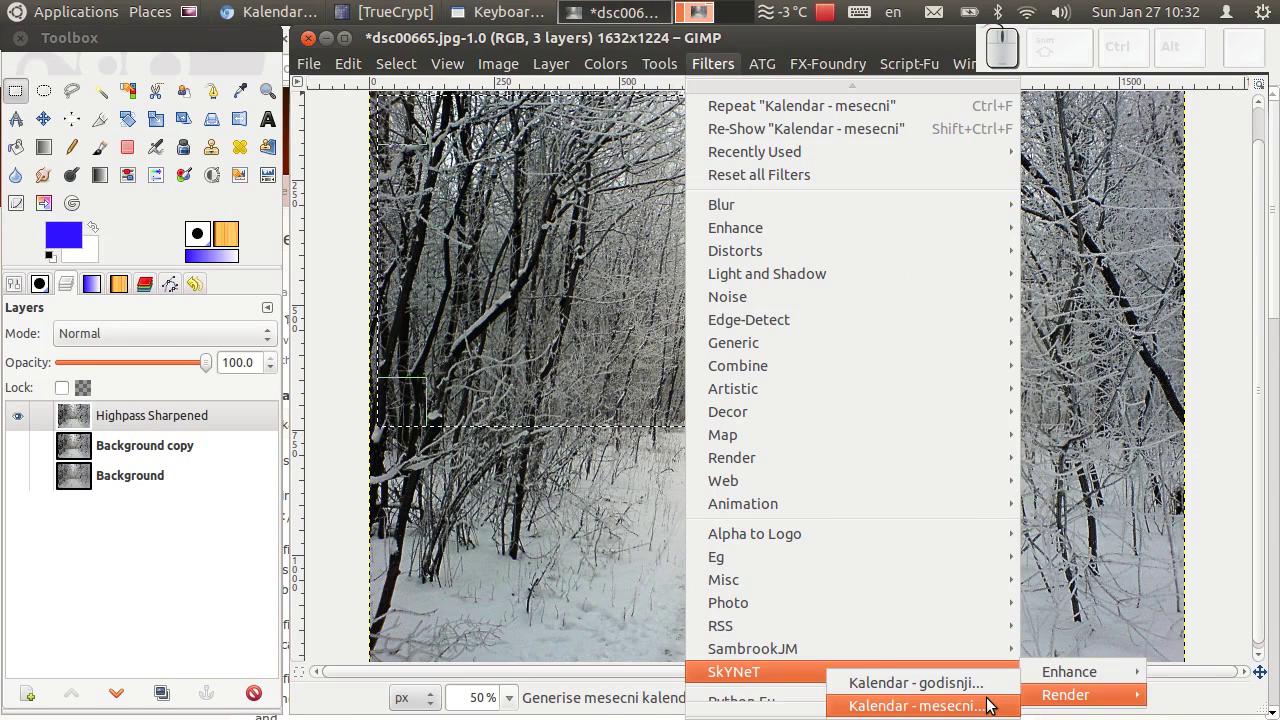
pyautogui.click(992, 705)
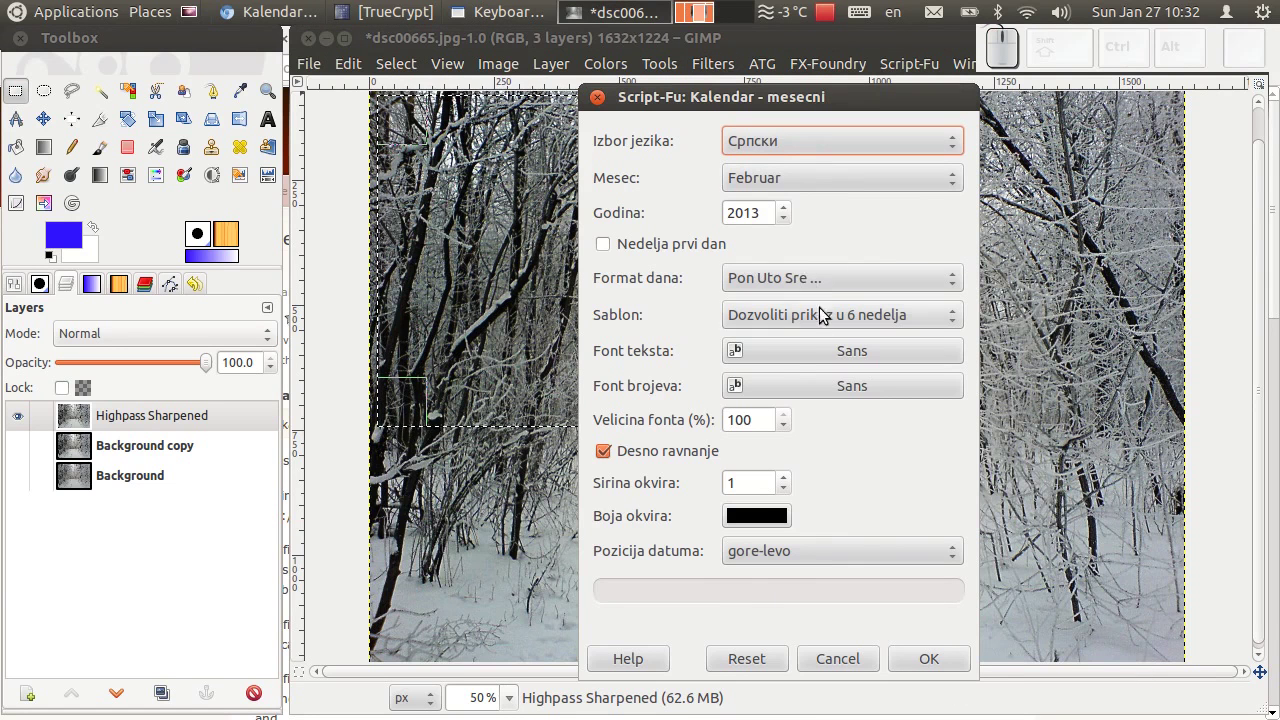
pyautogui.click(830, 280)
pyautogui.click(826, 259)
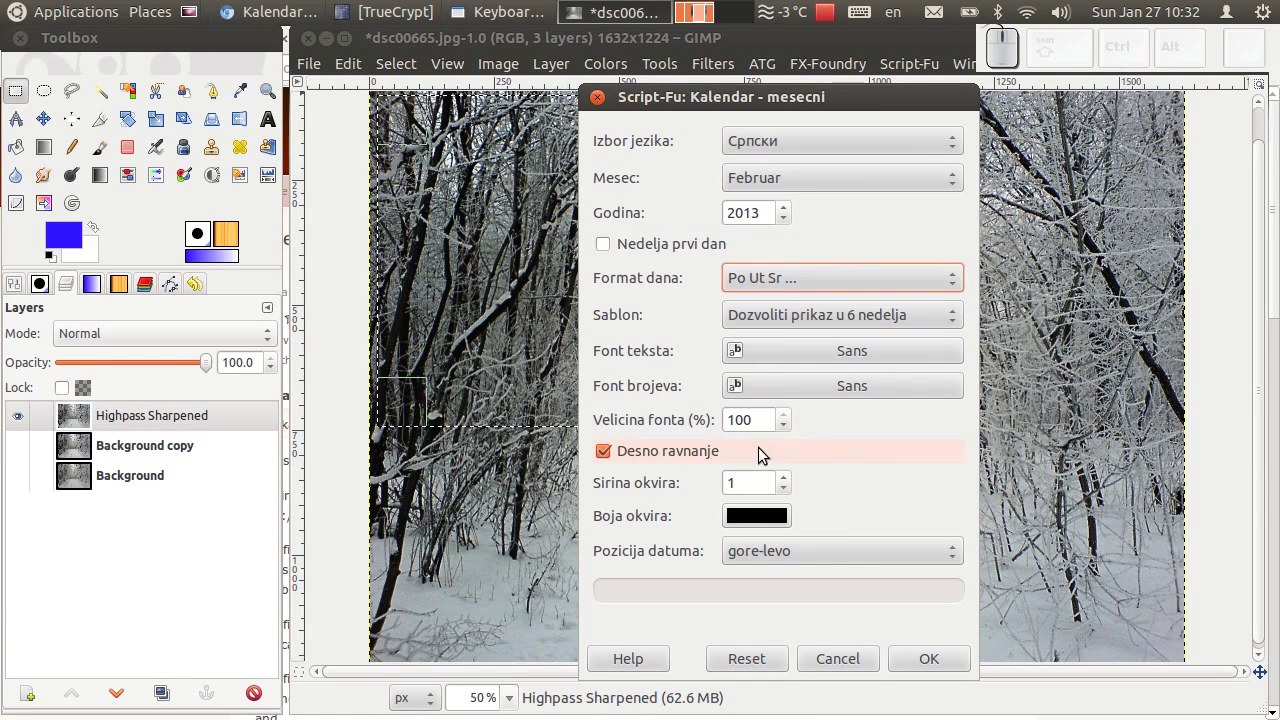
pyautogui.click(797, 483)
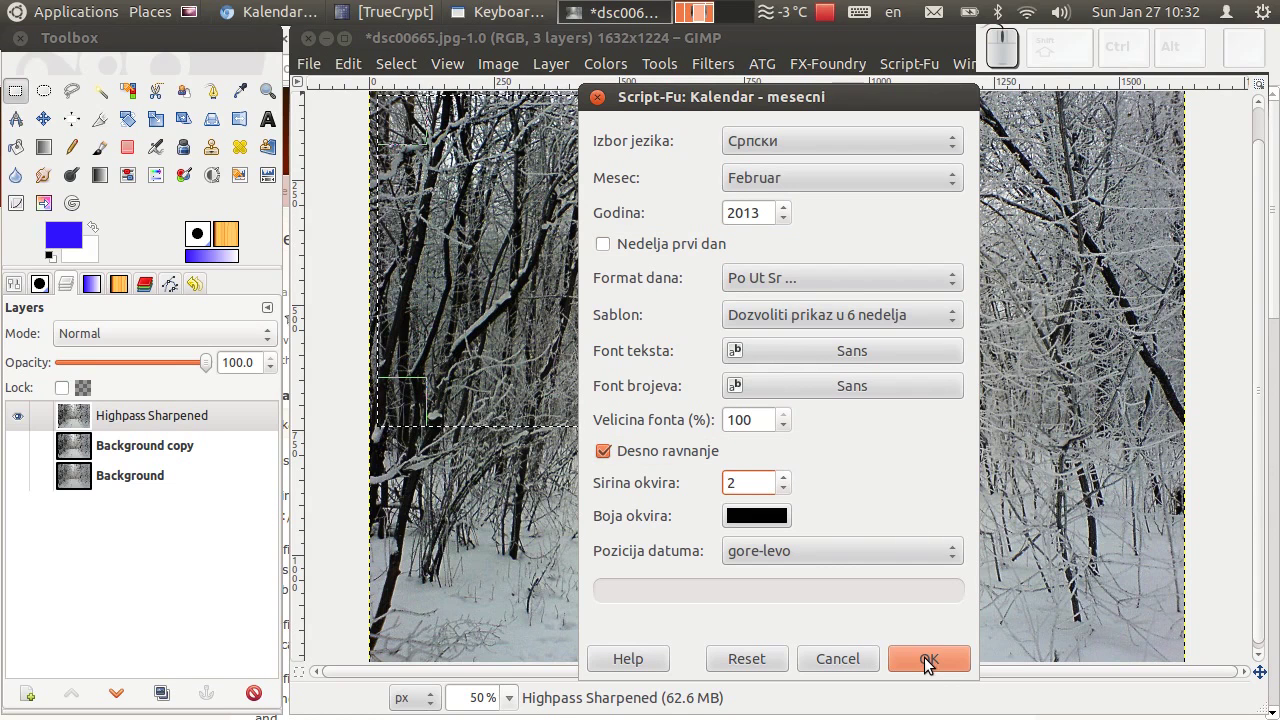
# Render the calendar and add a new white layer, then undo the opaque white fill
pyautogui.click(932, 664)
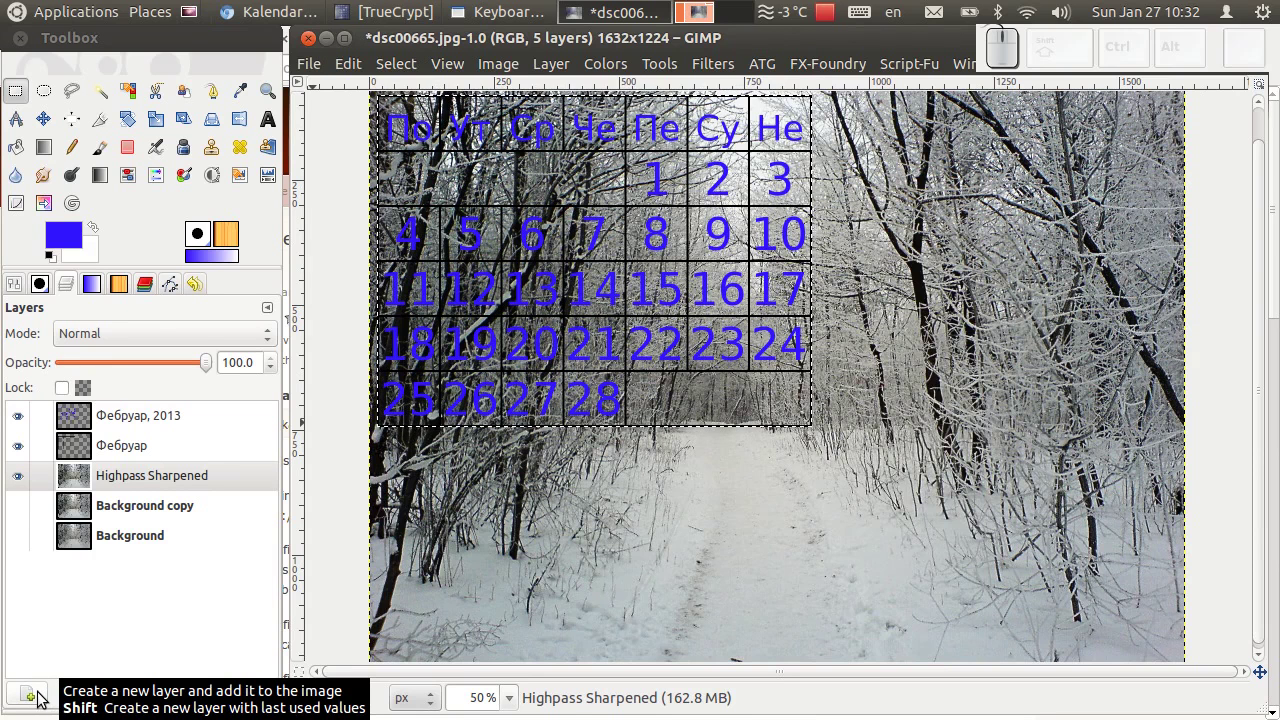
pyautogui.moveTo(44, 697); pyautogui.dragTo(624, 491)
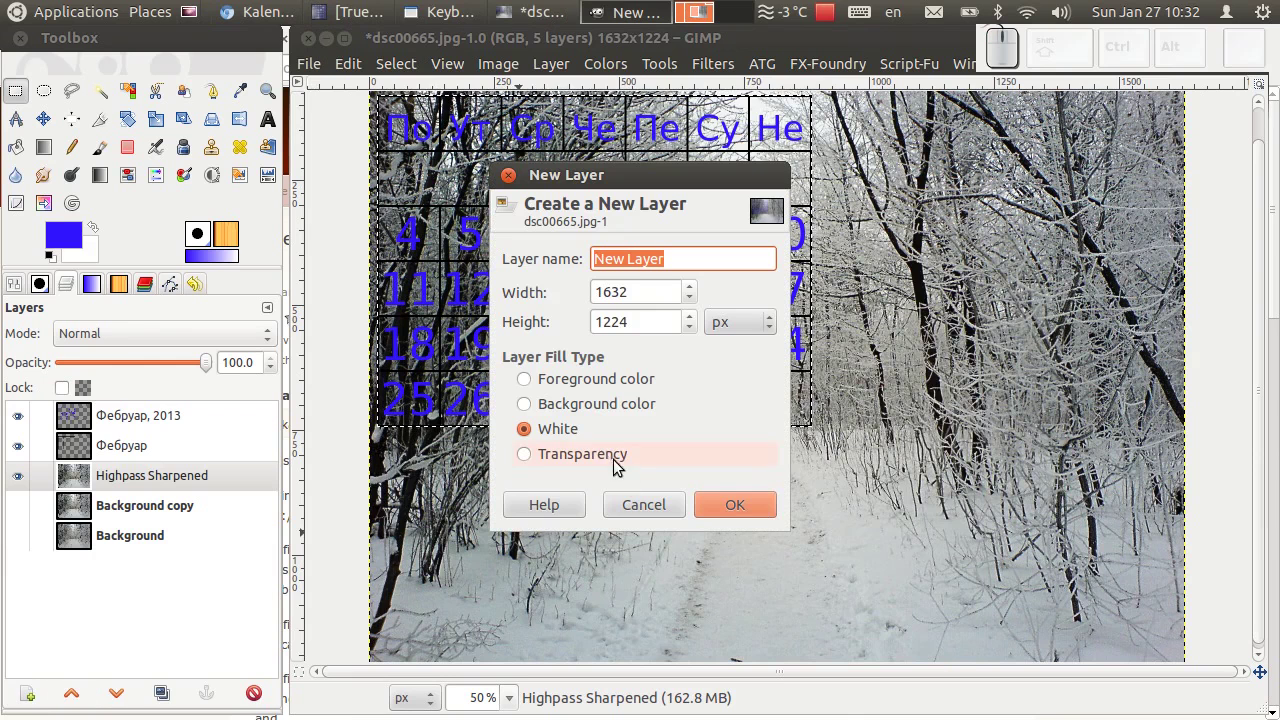
pyautogui.click(761, 511)
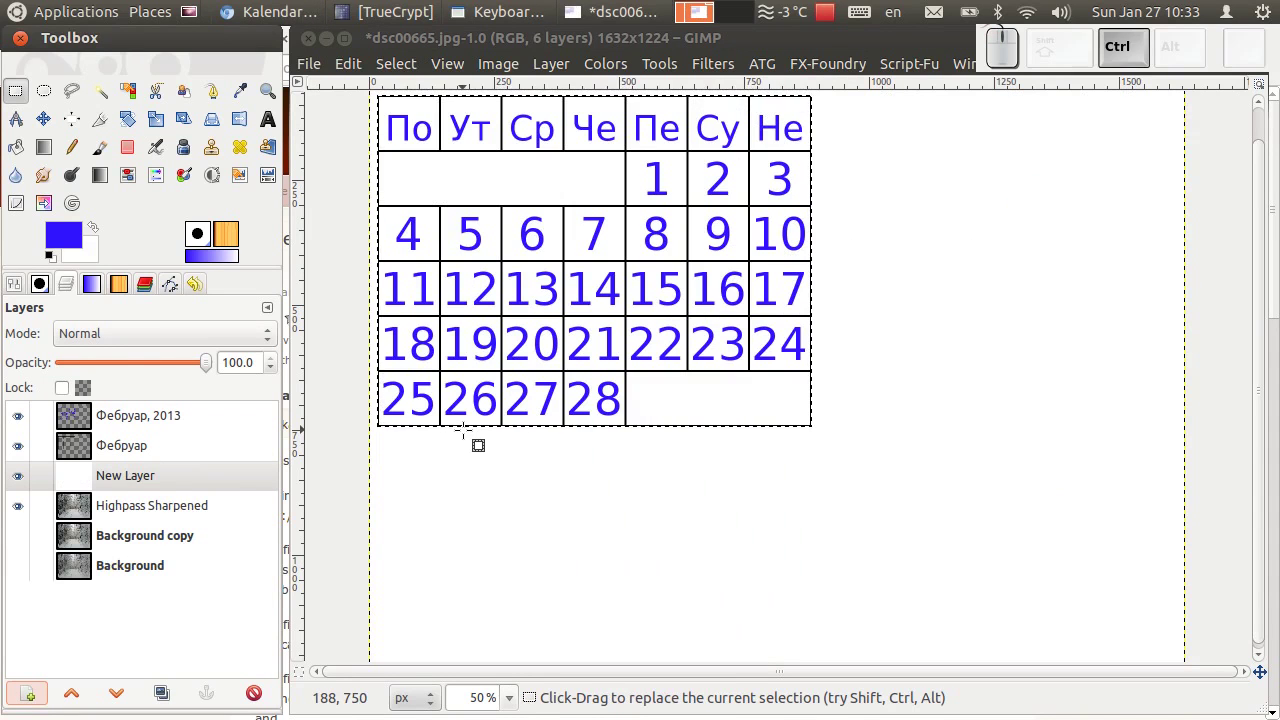
pyautogui.press('ctrl+z')
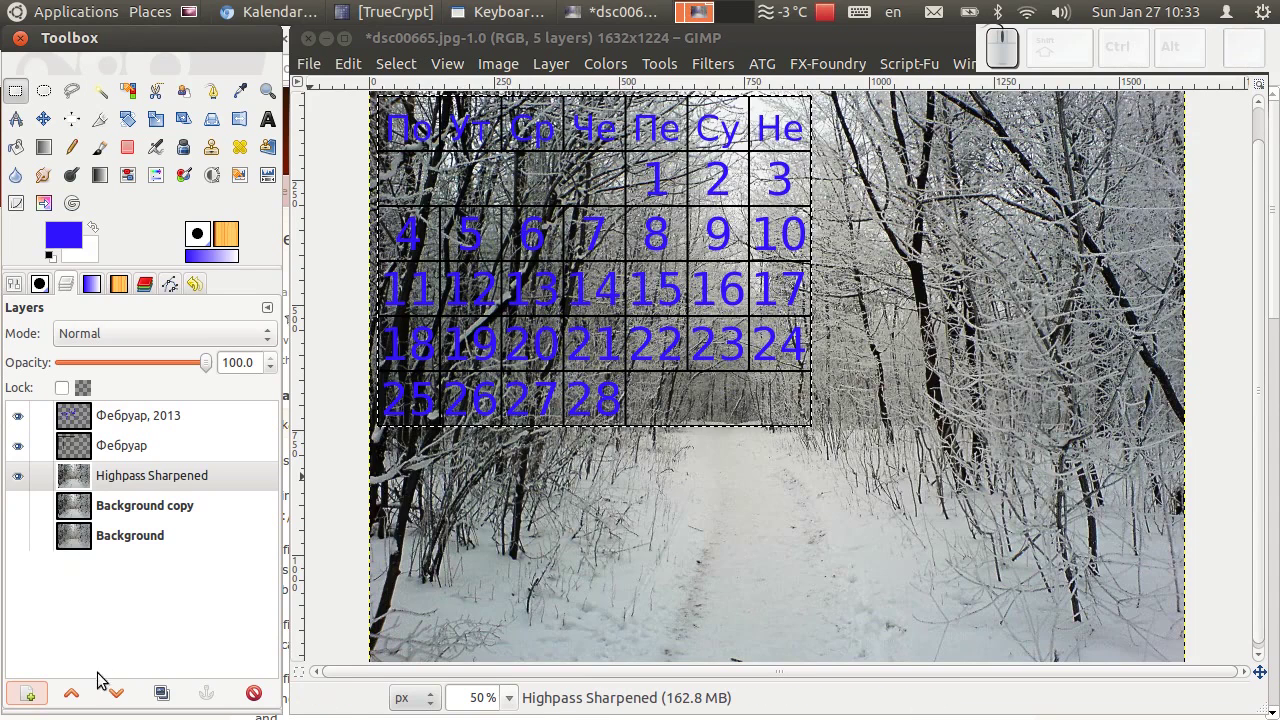
# Create the New Layer again with Transparency fill and make it the active layer
pyautogui.click(34, 695)
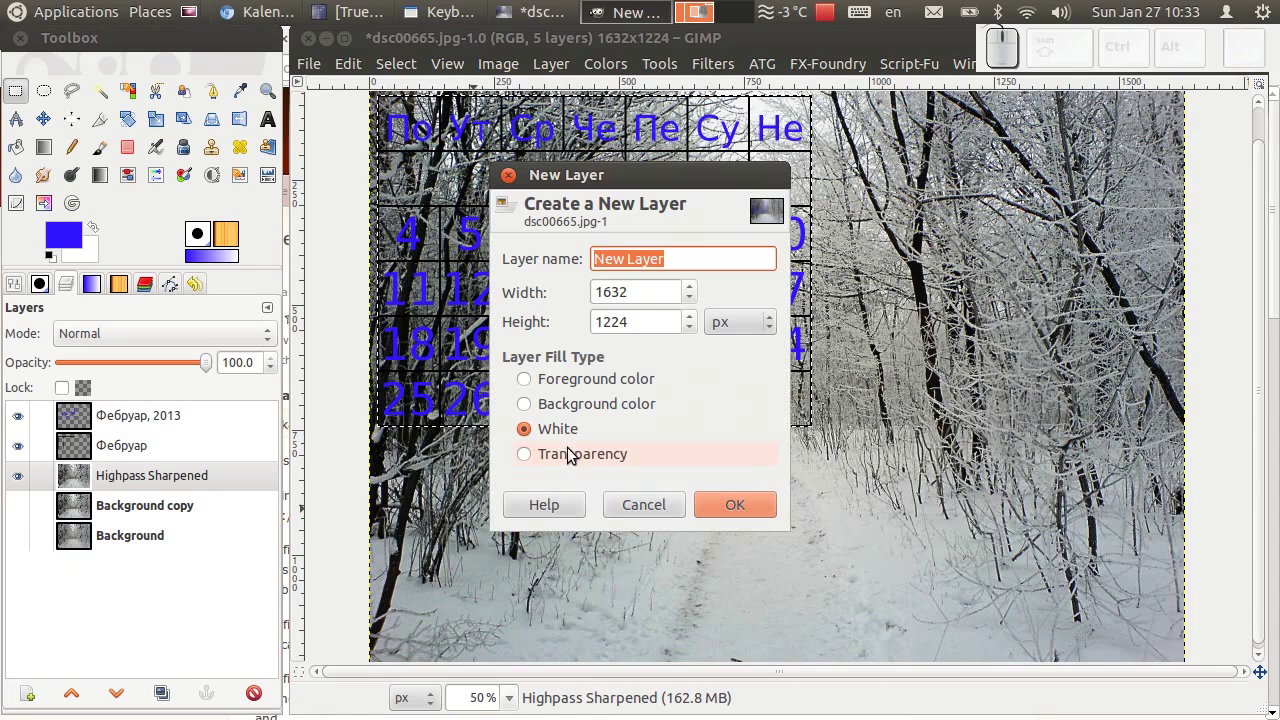
pyautogui.click(566, 453)
pyautogui.click(736, 500)
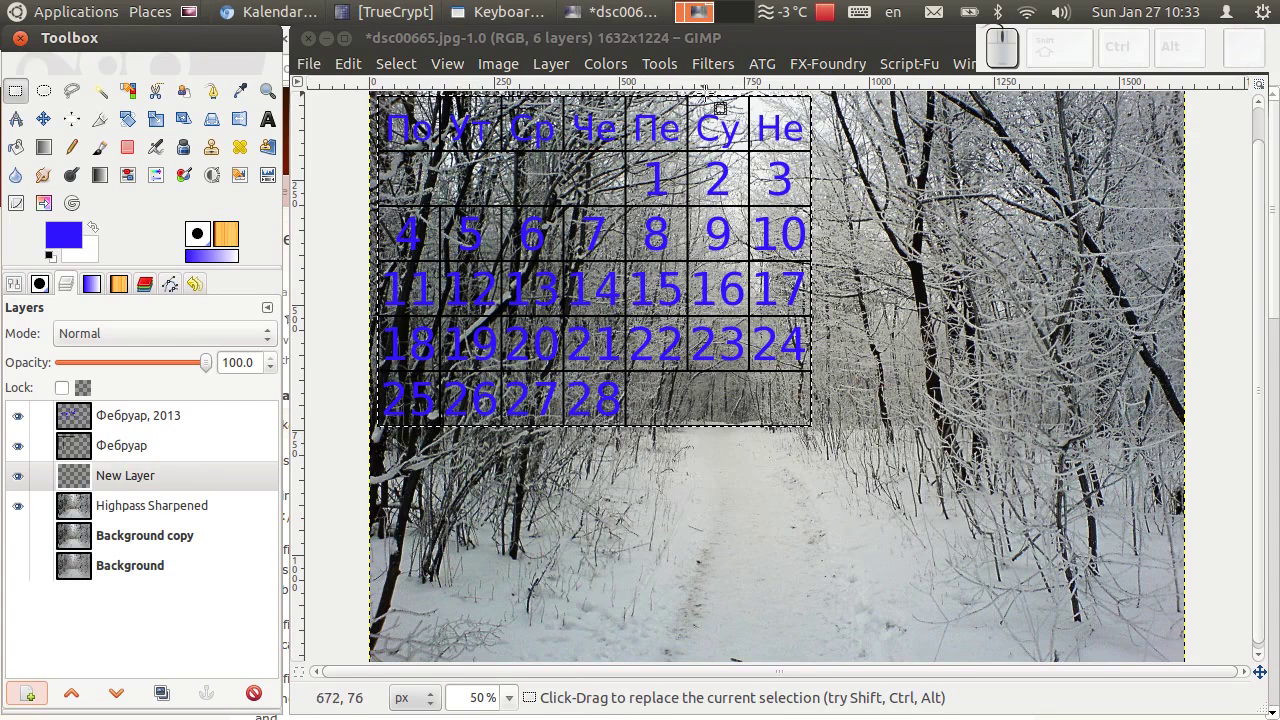
pyautogui.click(117, 479)
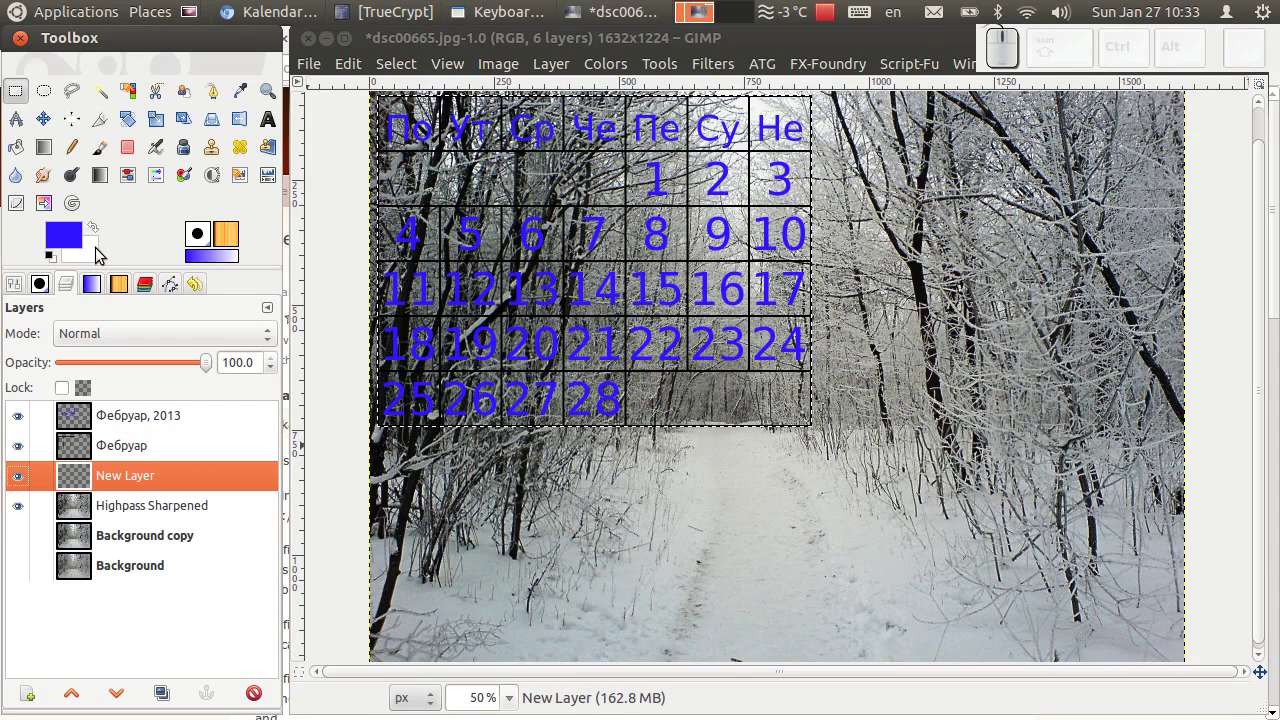
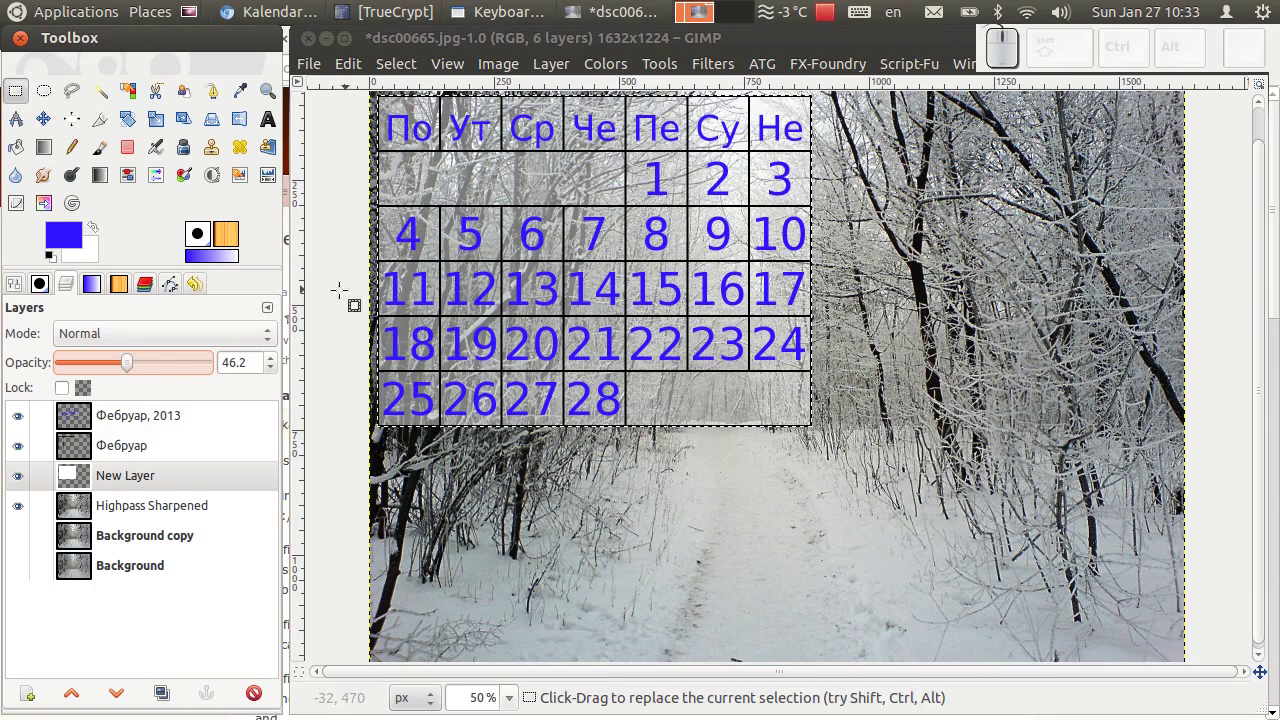
# Set the white patch layer's opacity to exactly 50%
pyautogui.click(253, 368)
pyautogui.press('KP_5')
pyautogui.press('KP_0')
pyautogui.press('KP_Enter')
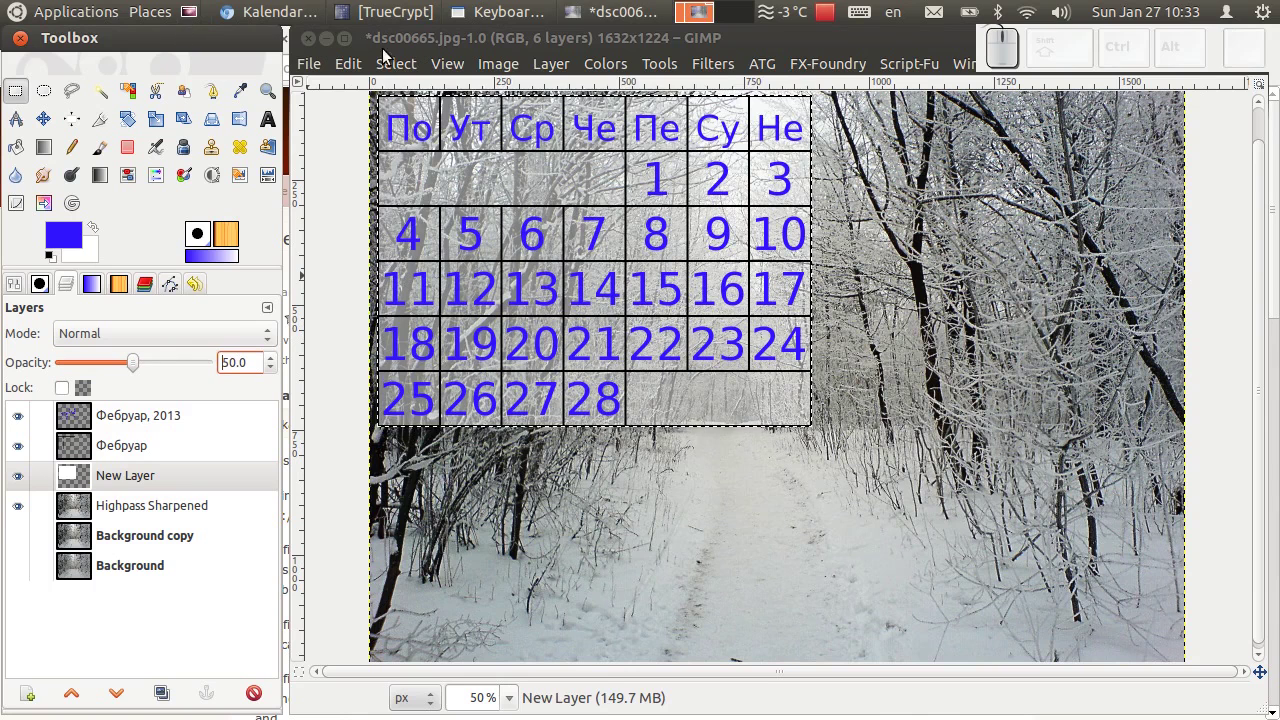
pyautogui.click(396, 63)
pyautogui.click(415, 118)
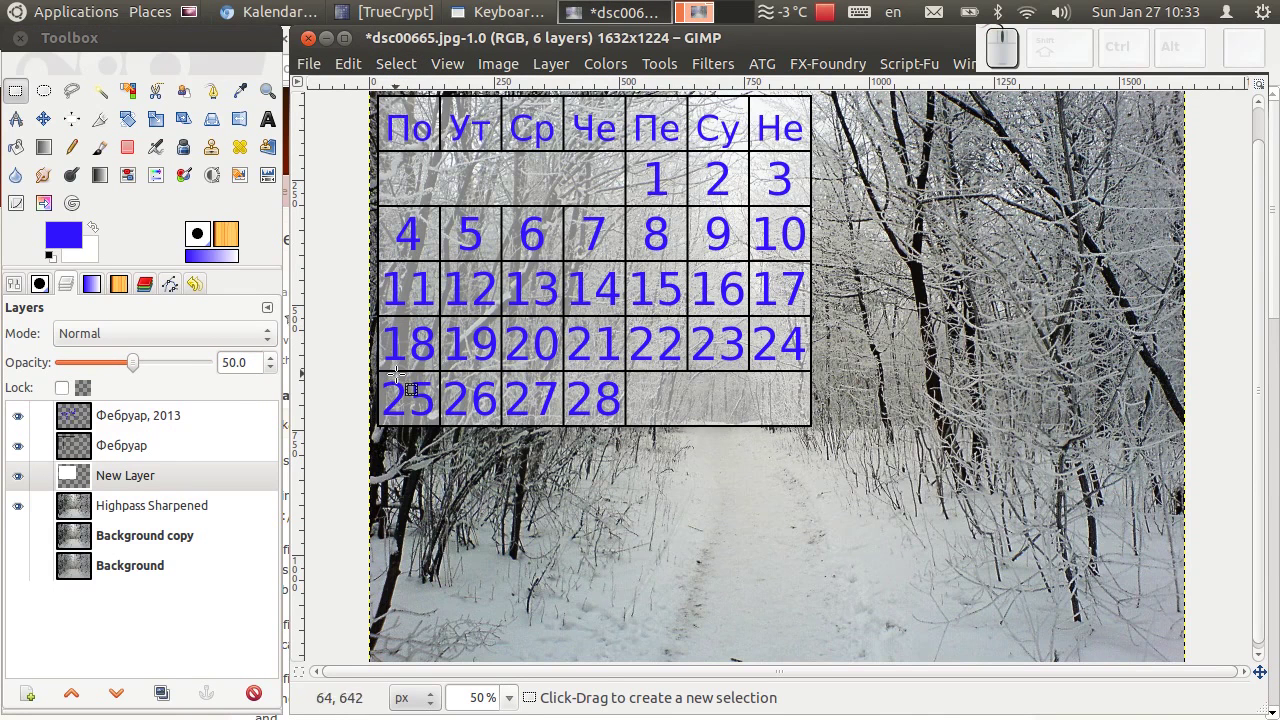
pyautogui.click(145, 487)
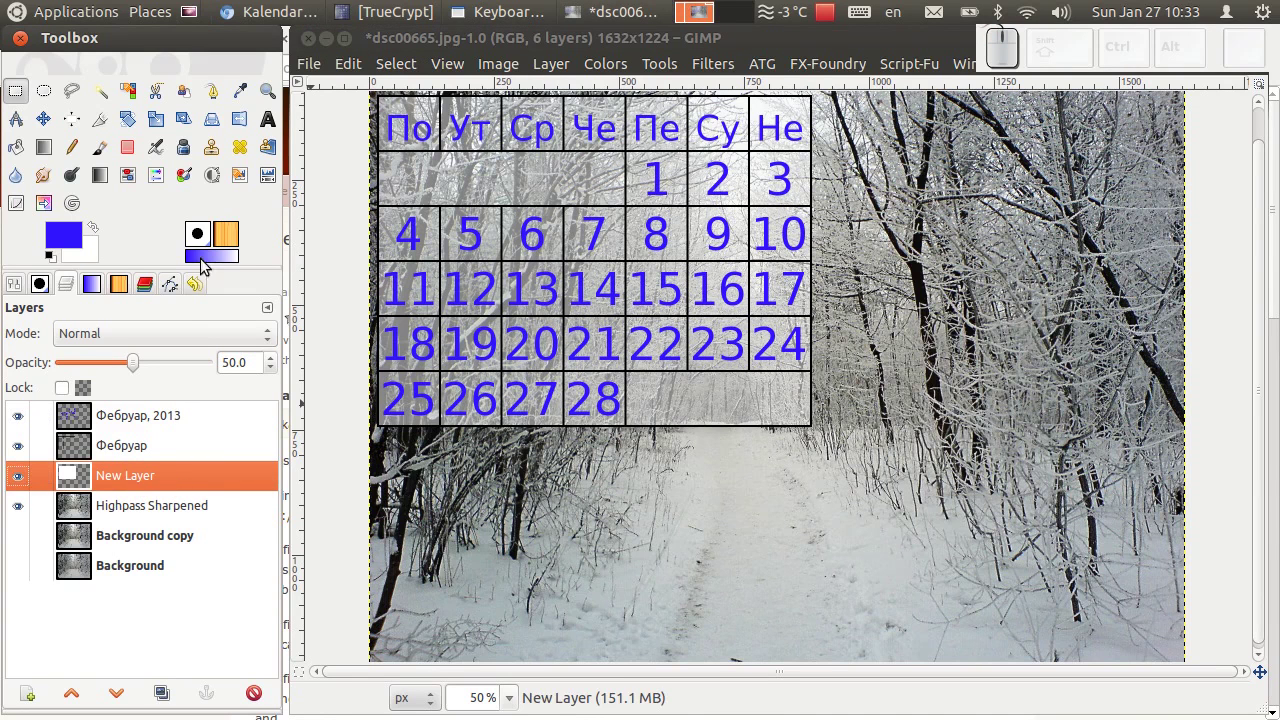
# Soften the white patch with a Gaussian blur of about 35-40 pixels
pyautogui.click(724, 73)
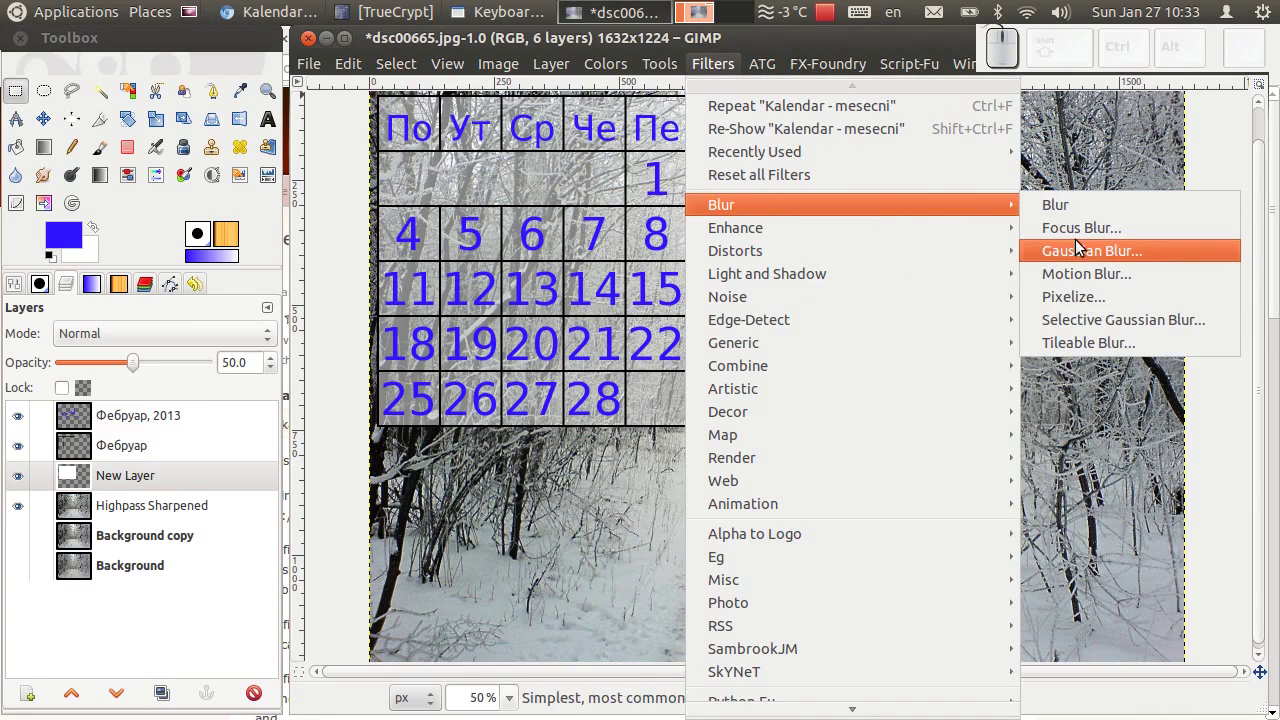
pyautogui.click(1082, 247)
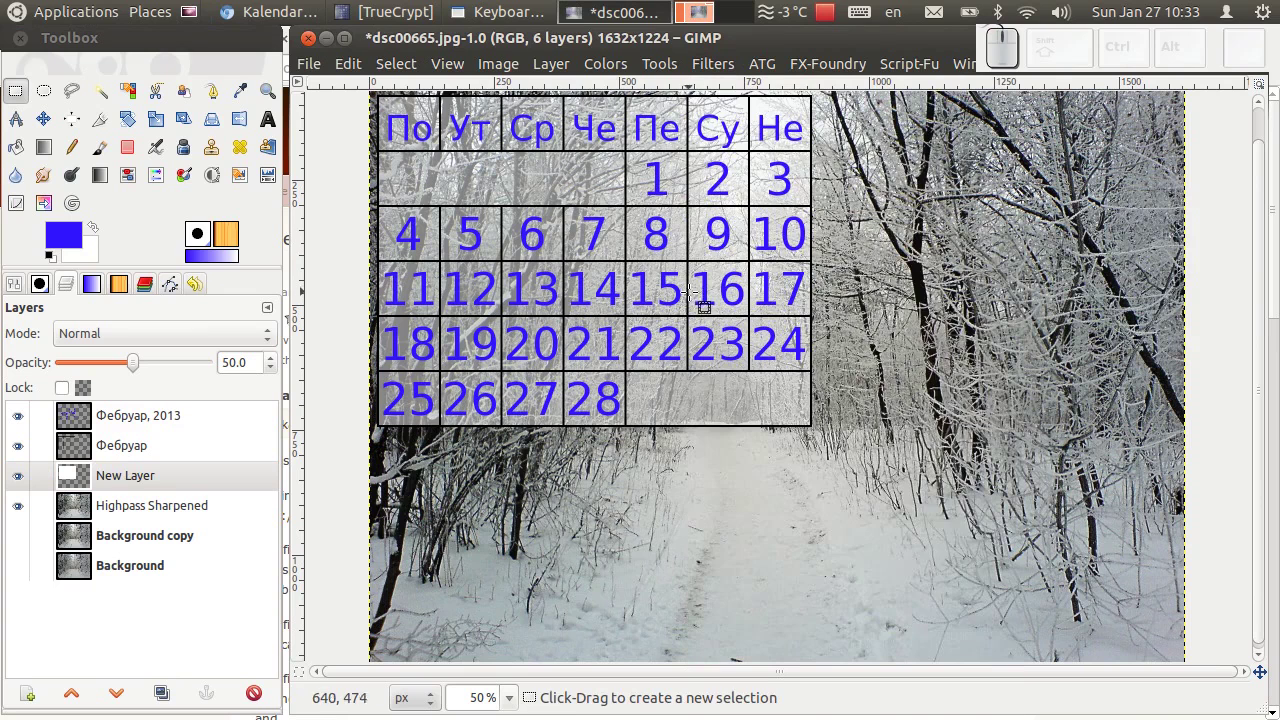
pyautogui.moveTo(762, 479); pyautogui.dragTo(762, 479)
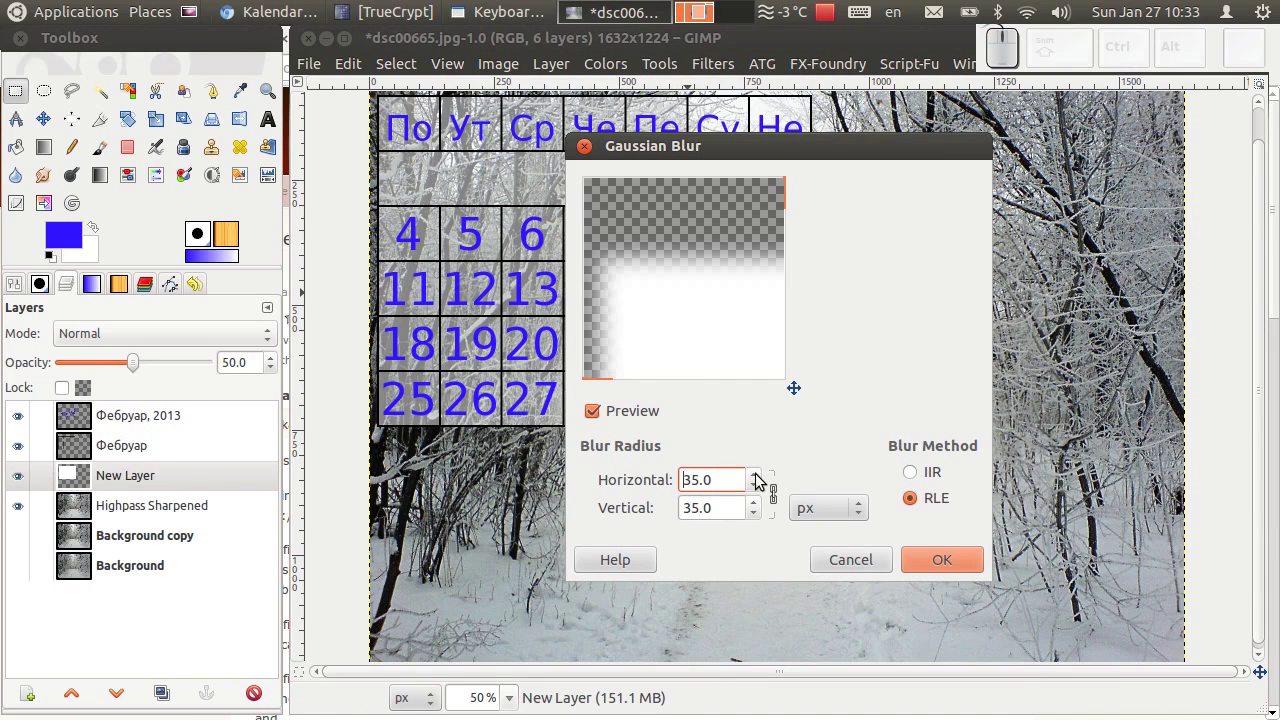
pyautogui.moveTo(762, 479); pyautogui.dragTo(924, 566)
pyautogui.click(943, 564)
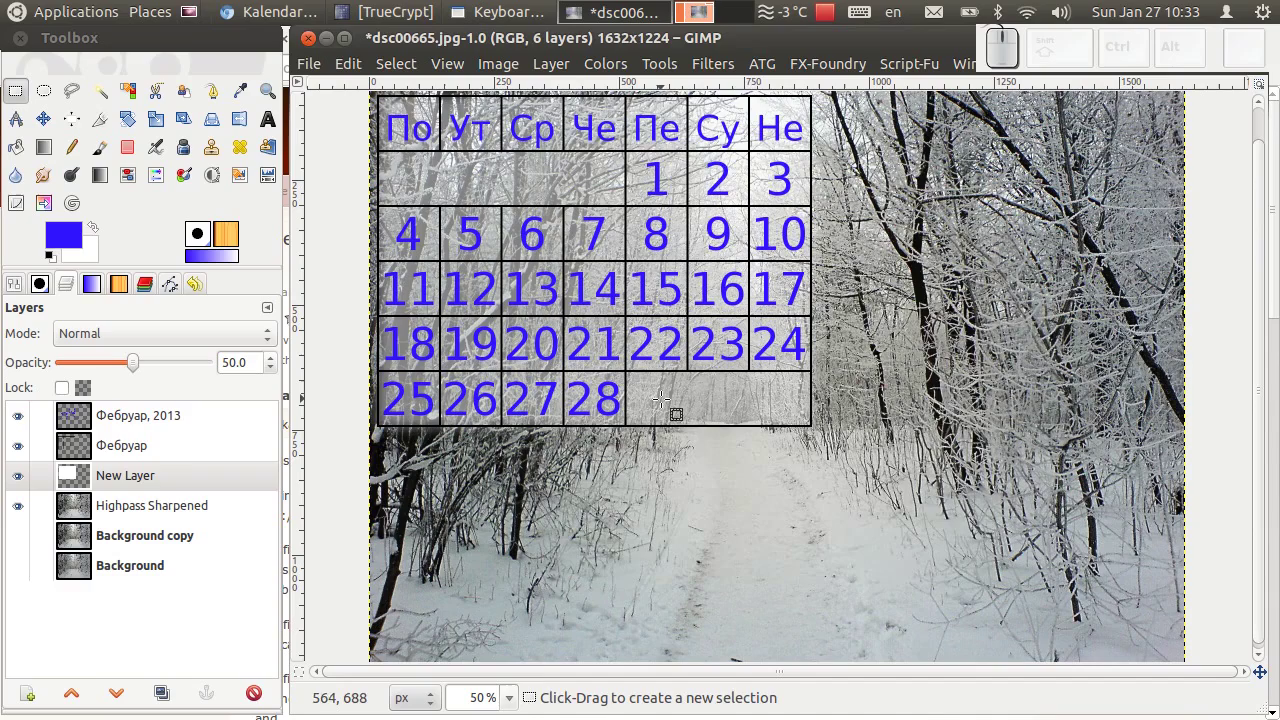
# Zoom in and out to inspect the calendar border over the photo
pyautogui.scroll(3)
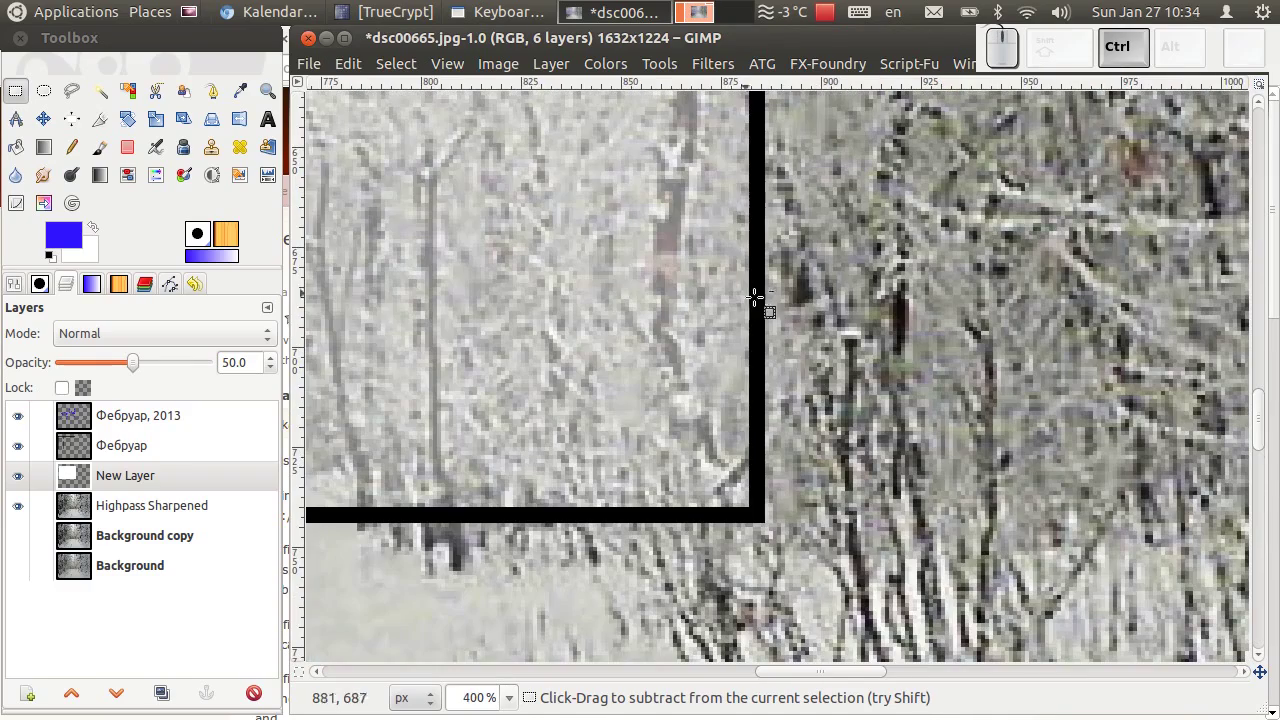
pyautogui.scroll(-3)
pyautogui.scroll(-3)
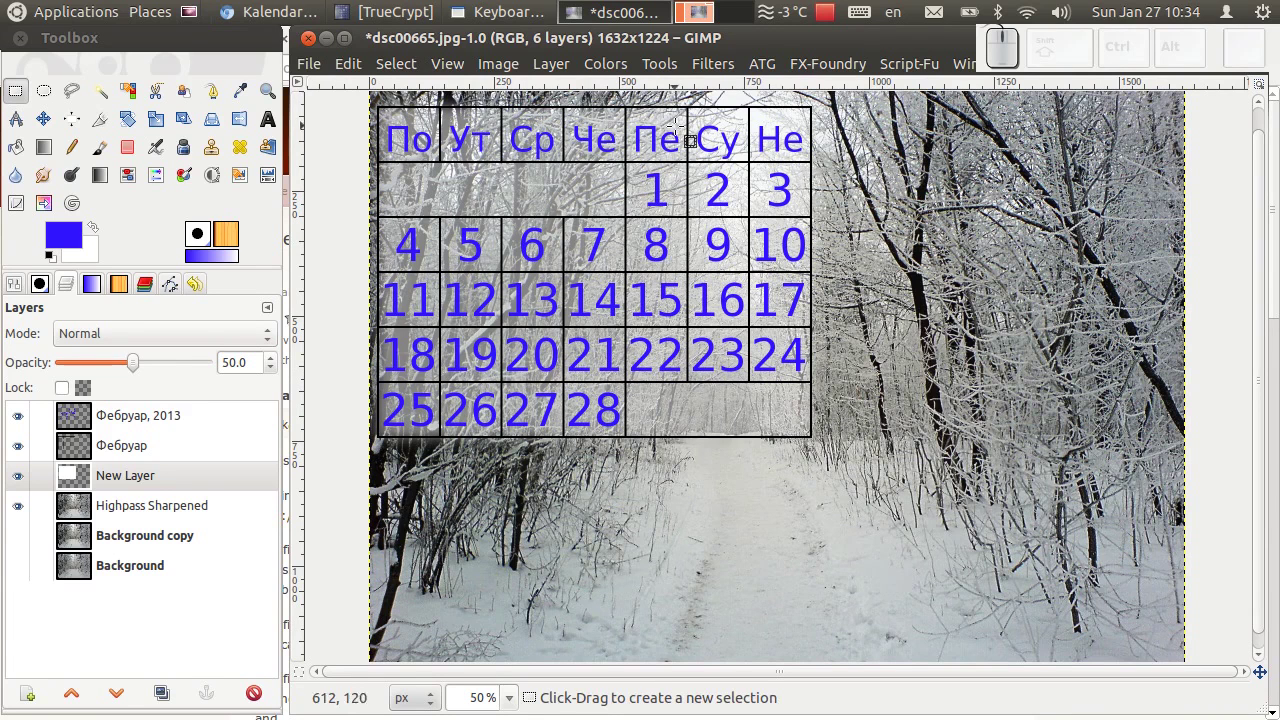
# Delete the calendar and New Layer layers, leaving only the three photo layers
pyautogui.moveTo(155, 418); pyautogui.dragTo(235, 650)
pyautogui.moveTo(270, 697); pyautogui.dragTo(149, 410)
pyautogui.click(165, 417)
pyautogui.click(260, 694)
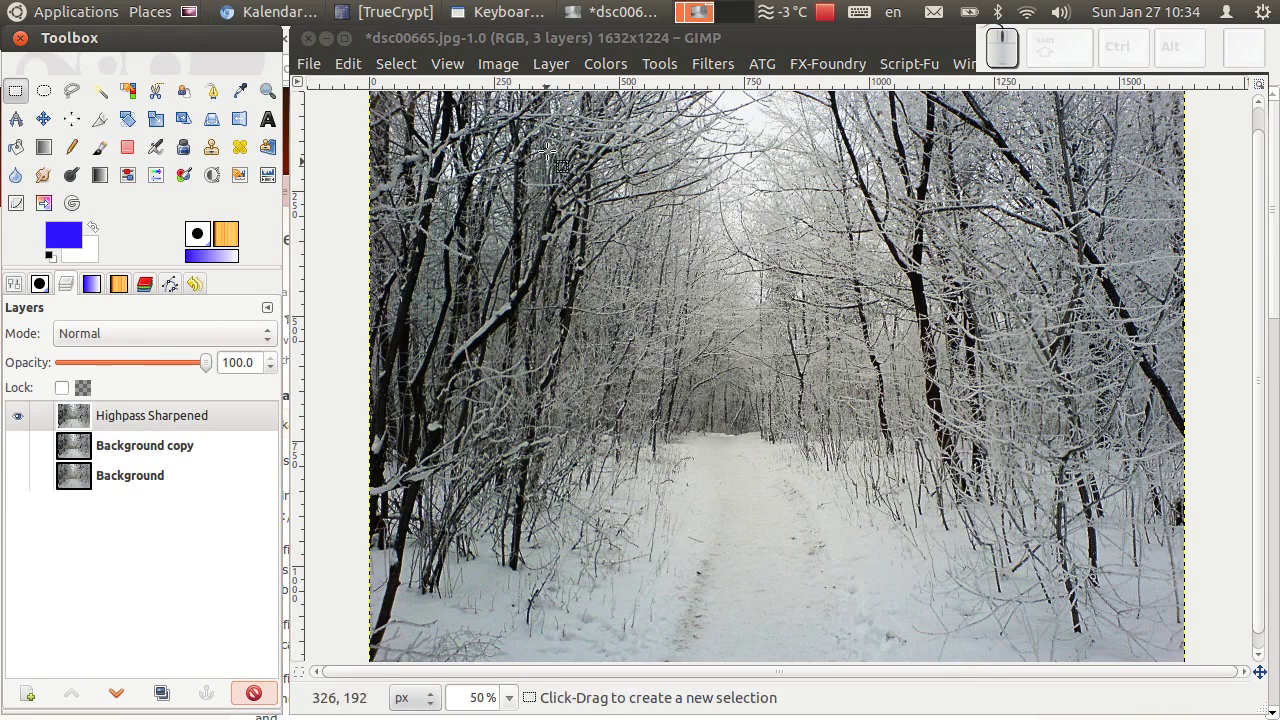
# Run the SkyNeT yearly Kalendar script: Srpski, 2013, Januar to Decembar, 4 columns
pyautogui.moveTo(714, 69); pyautogui.dragTo(714, 69)
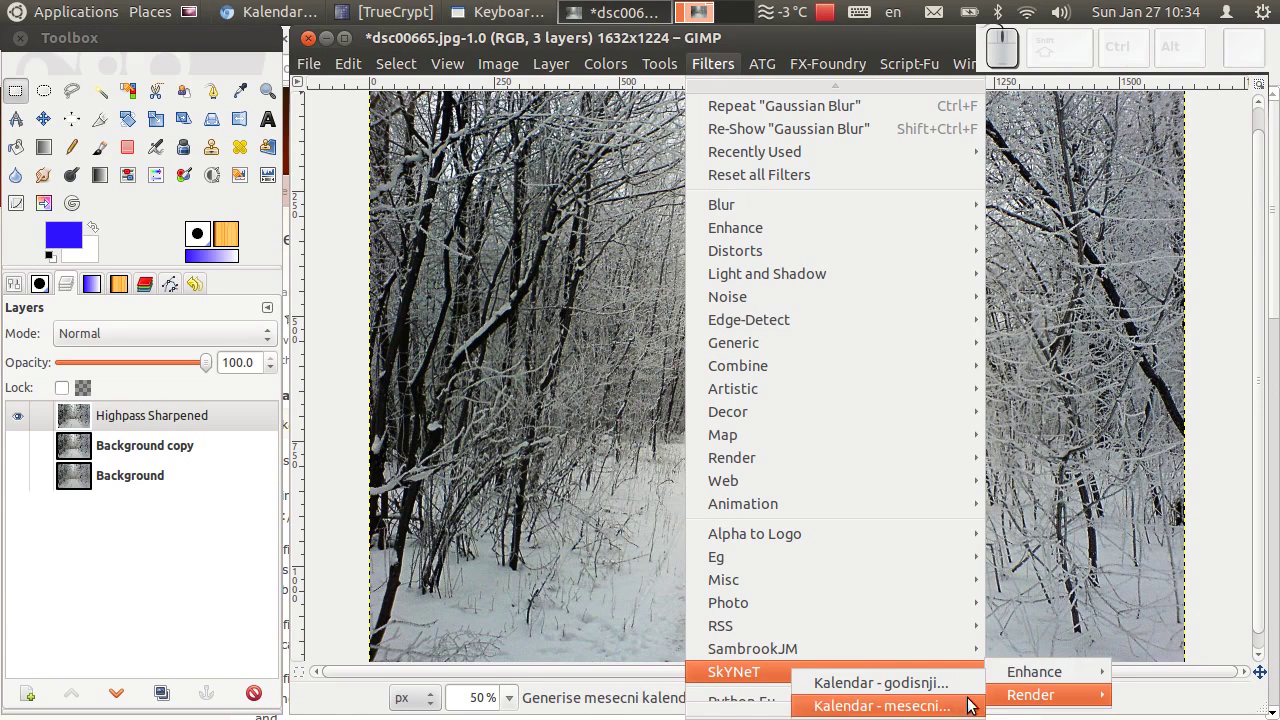
pyautogui.click(949, 692)
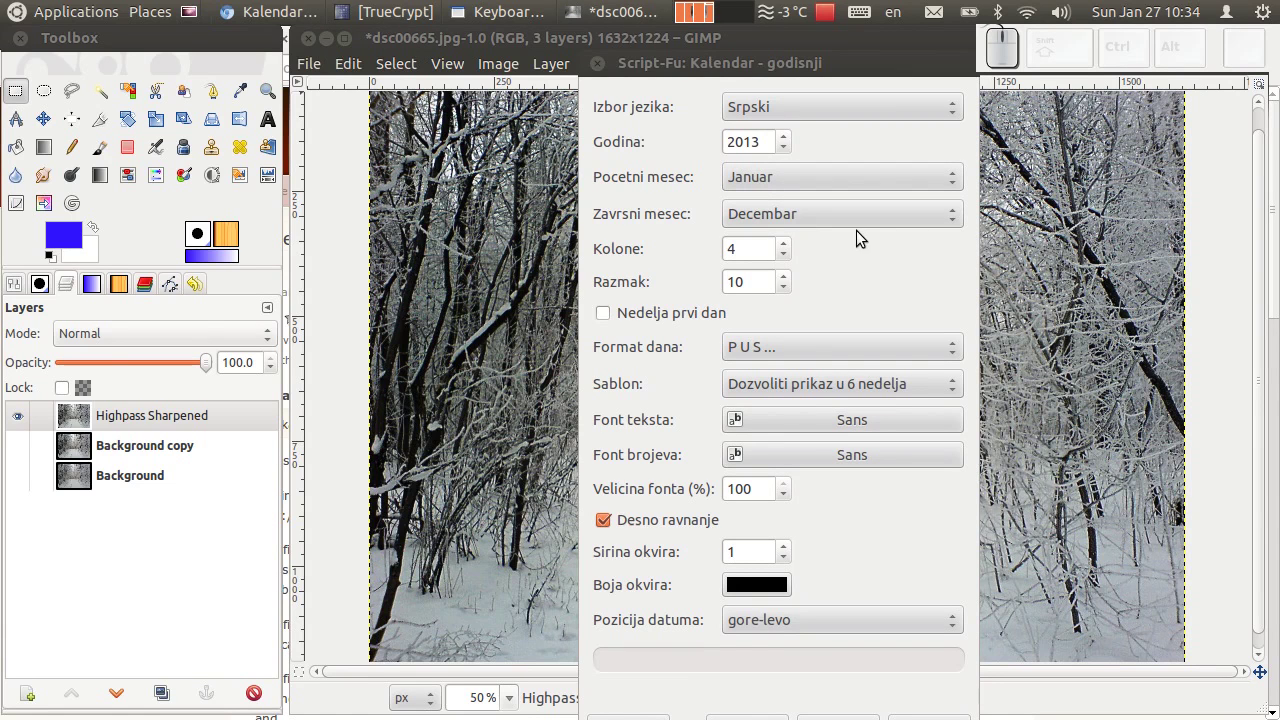
pyautogui.click(865, 225)
pyautogui.moveTo(829, 346); pyautogui.dragTo(865, 237)
pyautogui.click(867, 219)
pyautogui.click(819, 95)
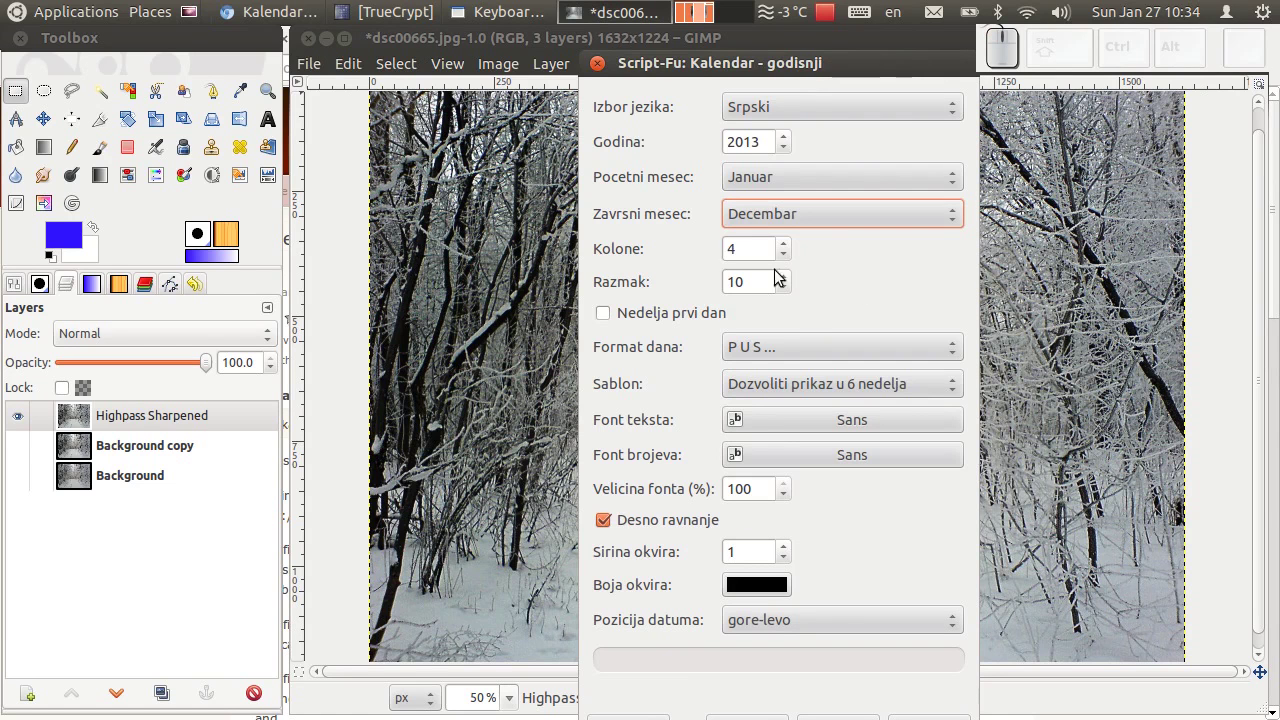
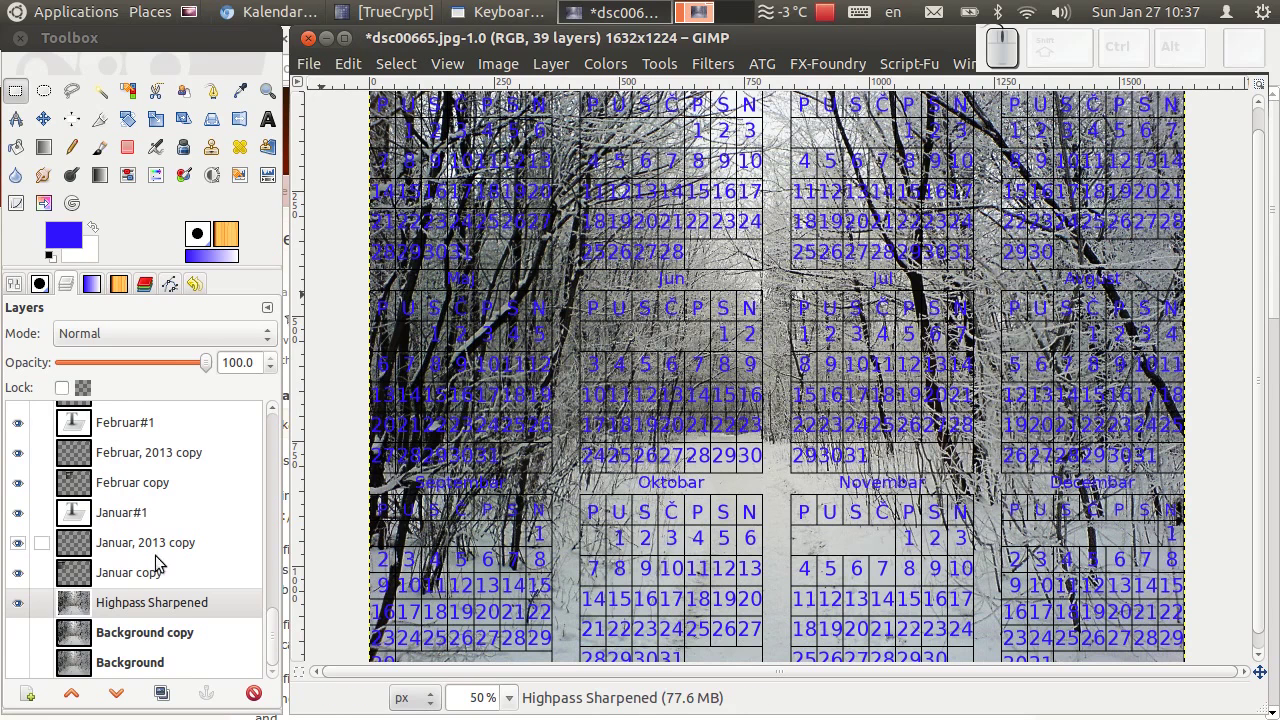
# Add a new white-filled layer beneath the calendars
pyautogui.scroll(3)
pyautogui.click(143, 610)
pyautogui.click(41, 694)
pyautogui.click(752, 502)
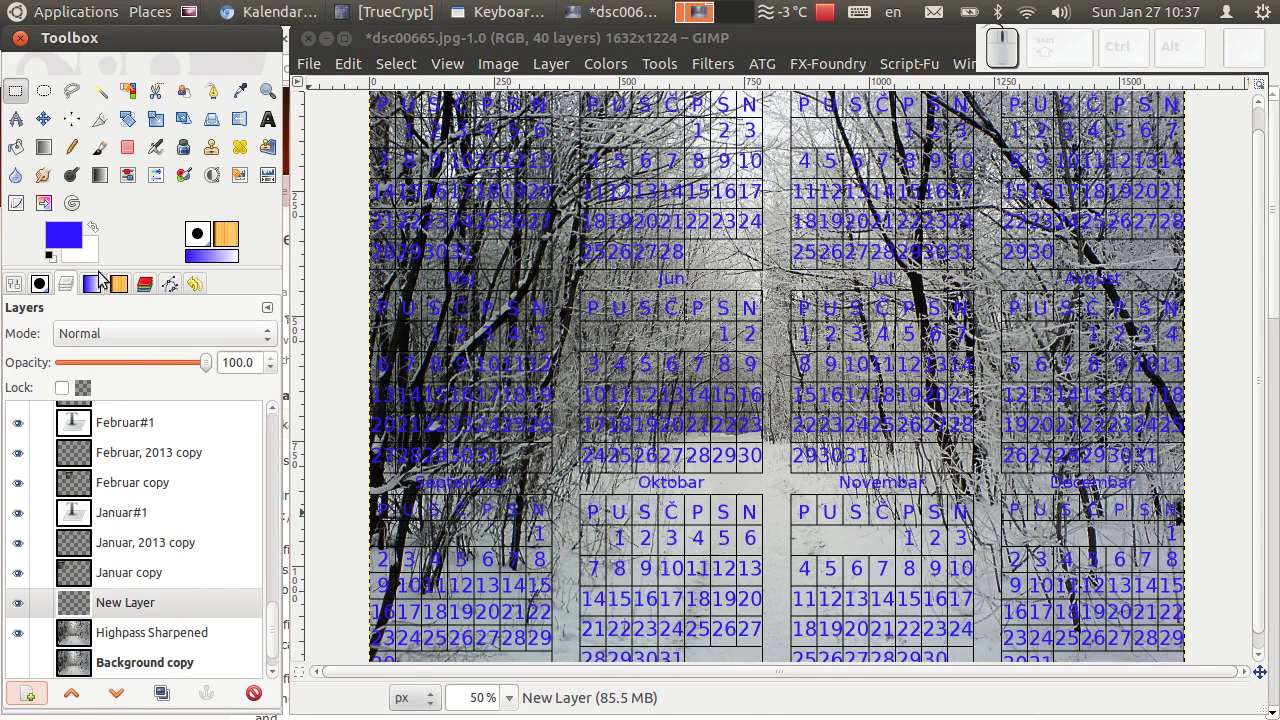
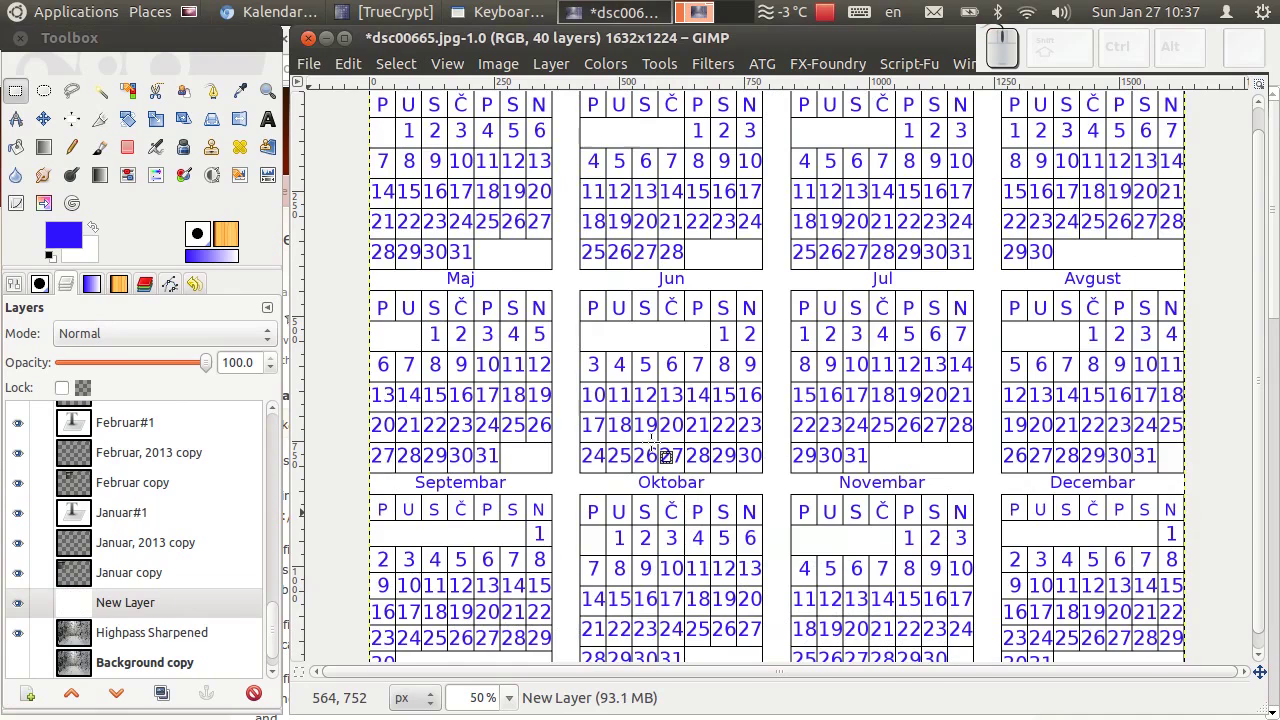
# Lower the white layer's opacity to roughly 50% so the forest shows through
pyautogui.moveTo(204, 367); pyautogui.dragTo(129, 369)
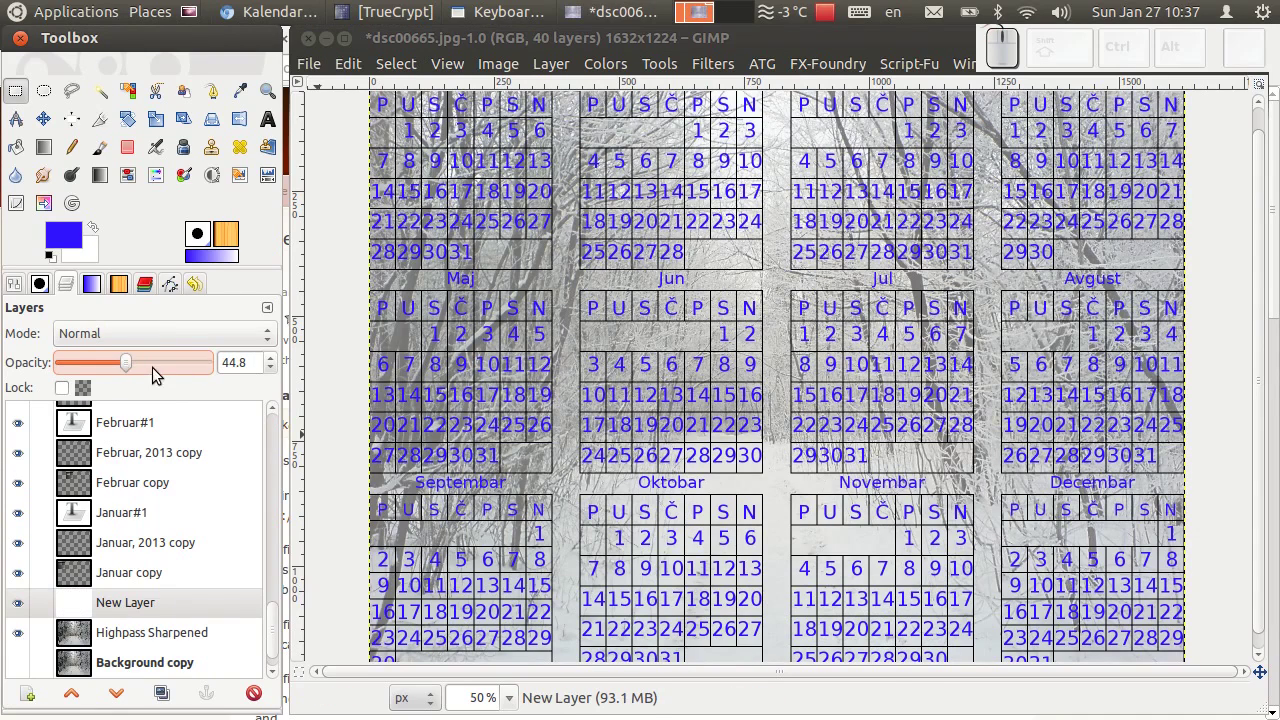
pyautogui.moveTo(133, 371); pyautogui.dragTo(249, 399)
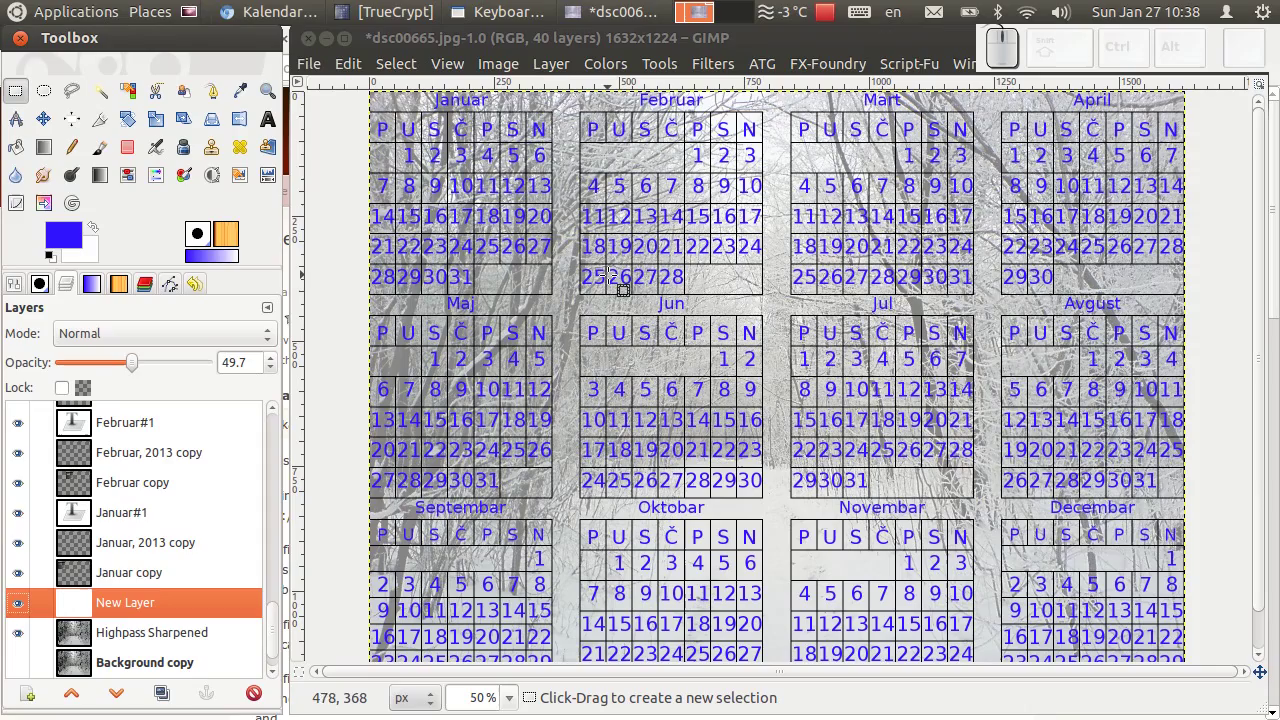